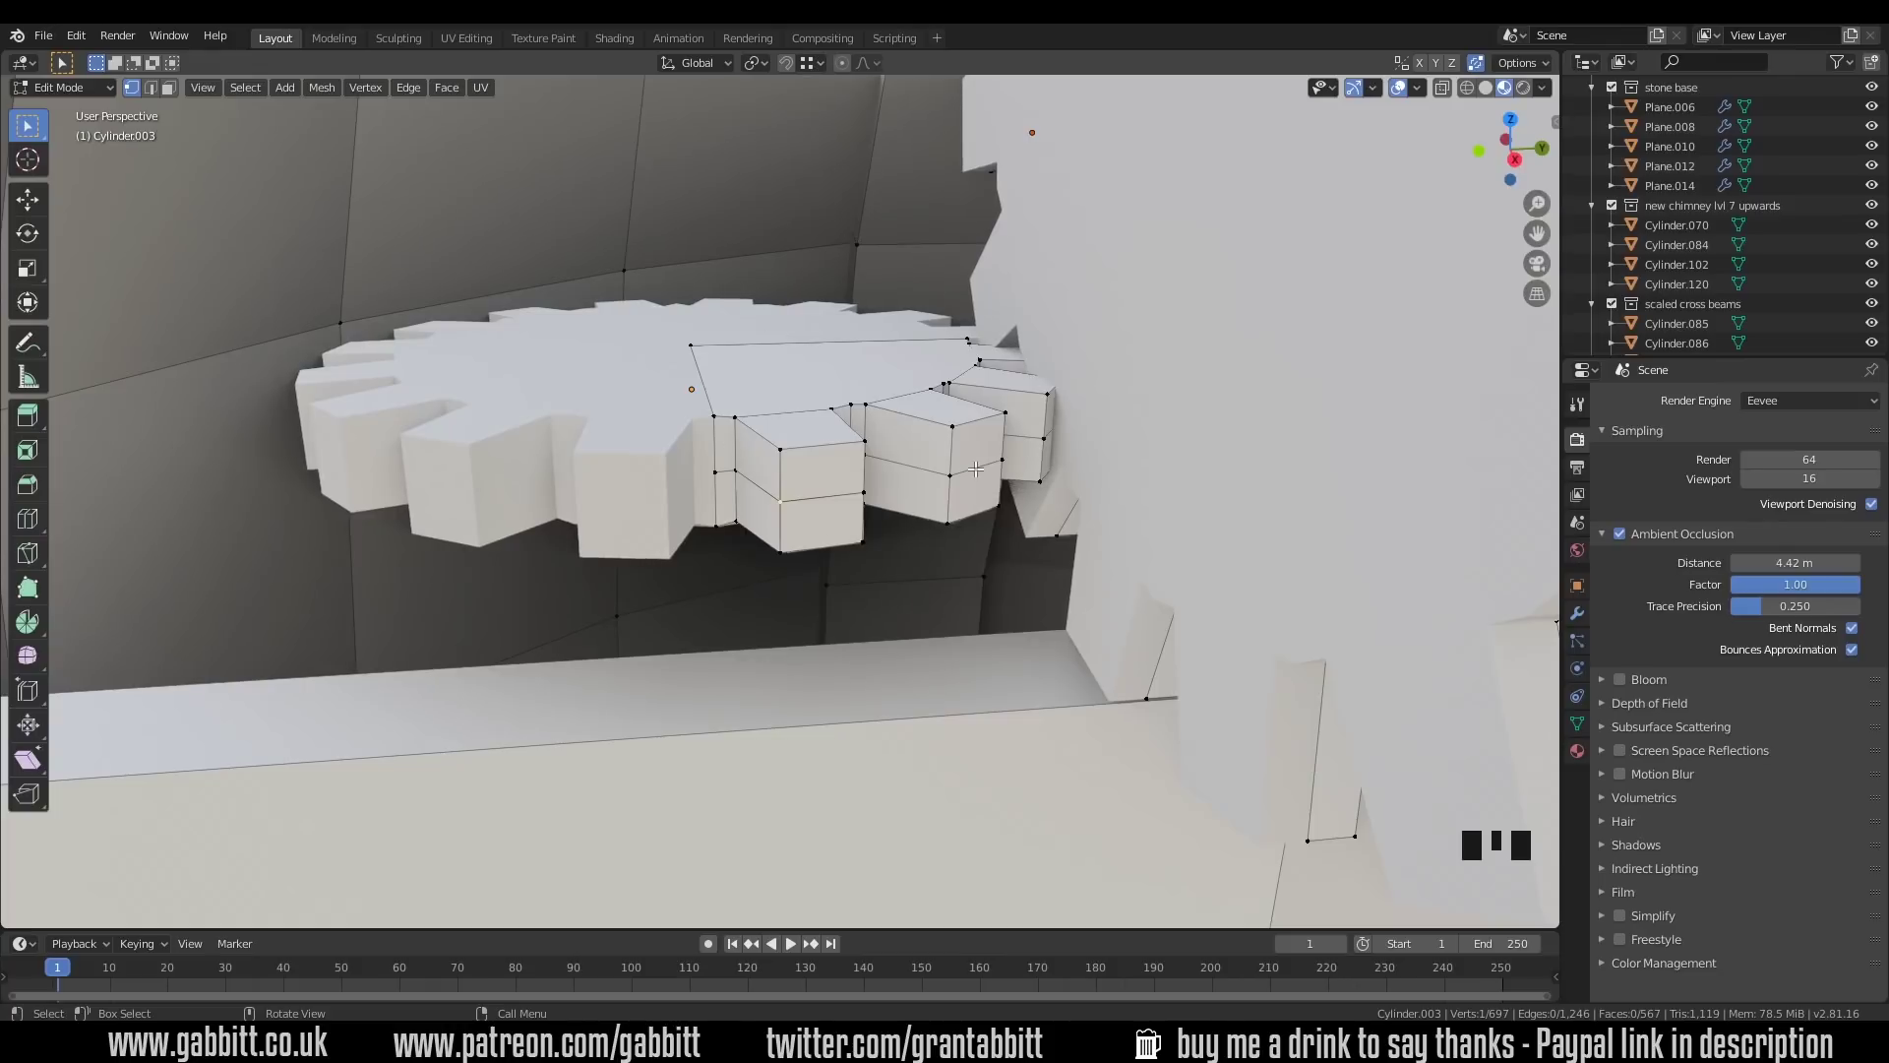
# Step: Reposition the crate geometry and orbit around the boat to view the arch pieces
pyautogui.scroll(-3)
pyautogui.scroll(-3)
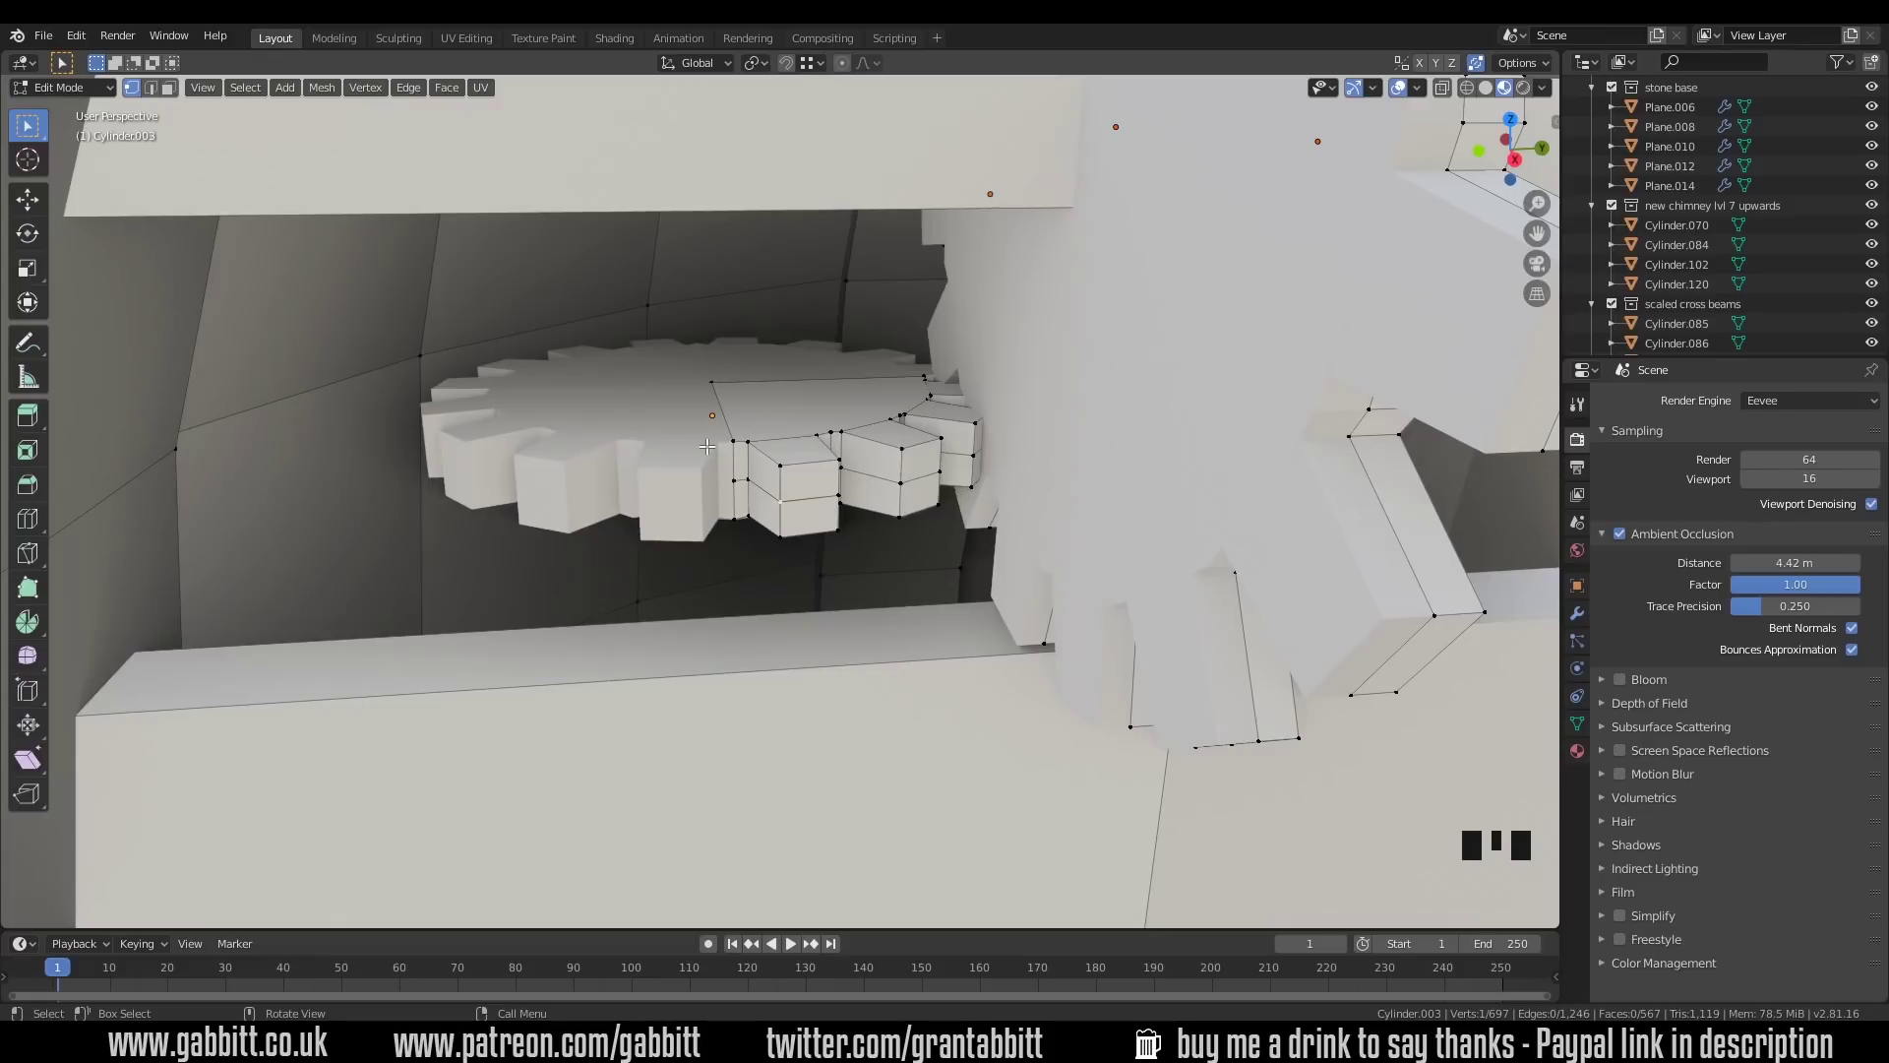
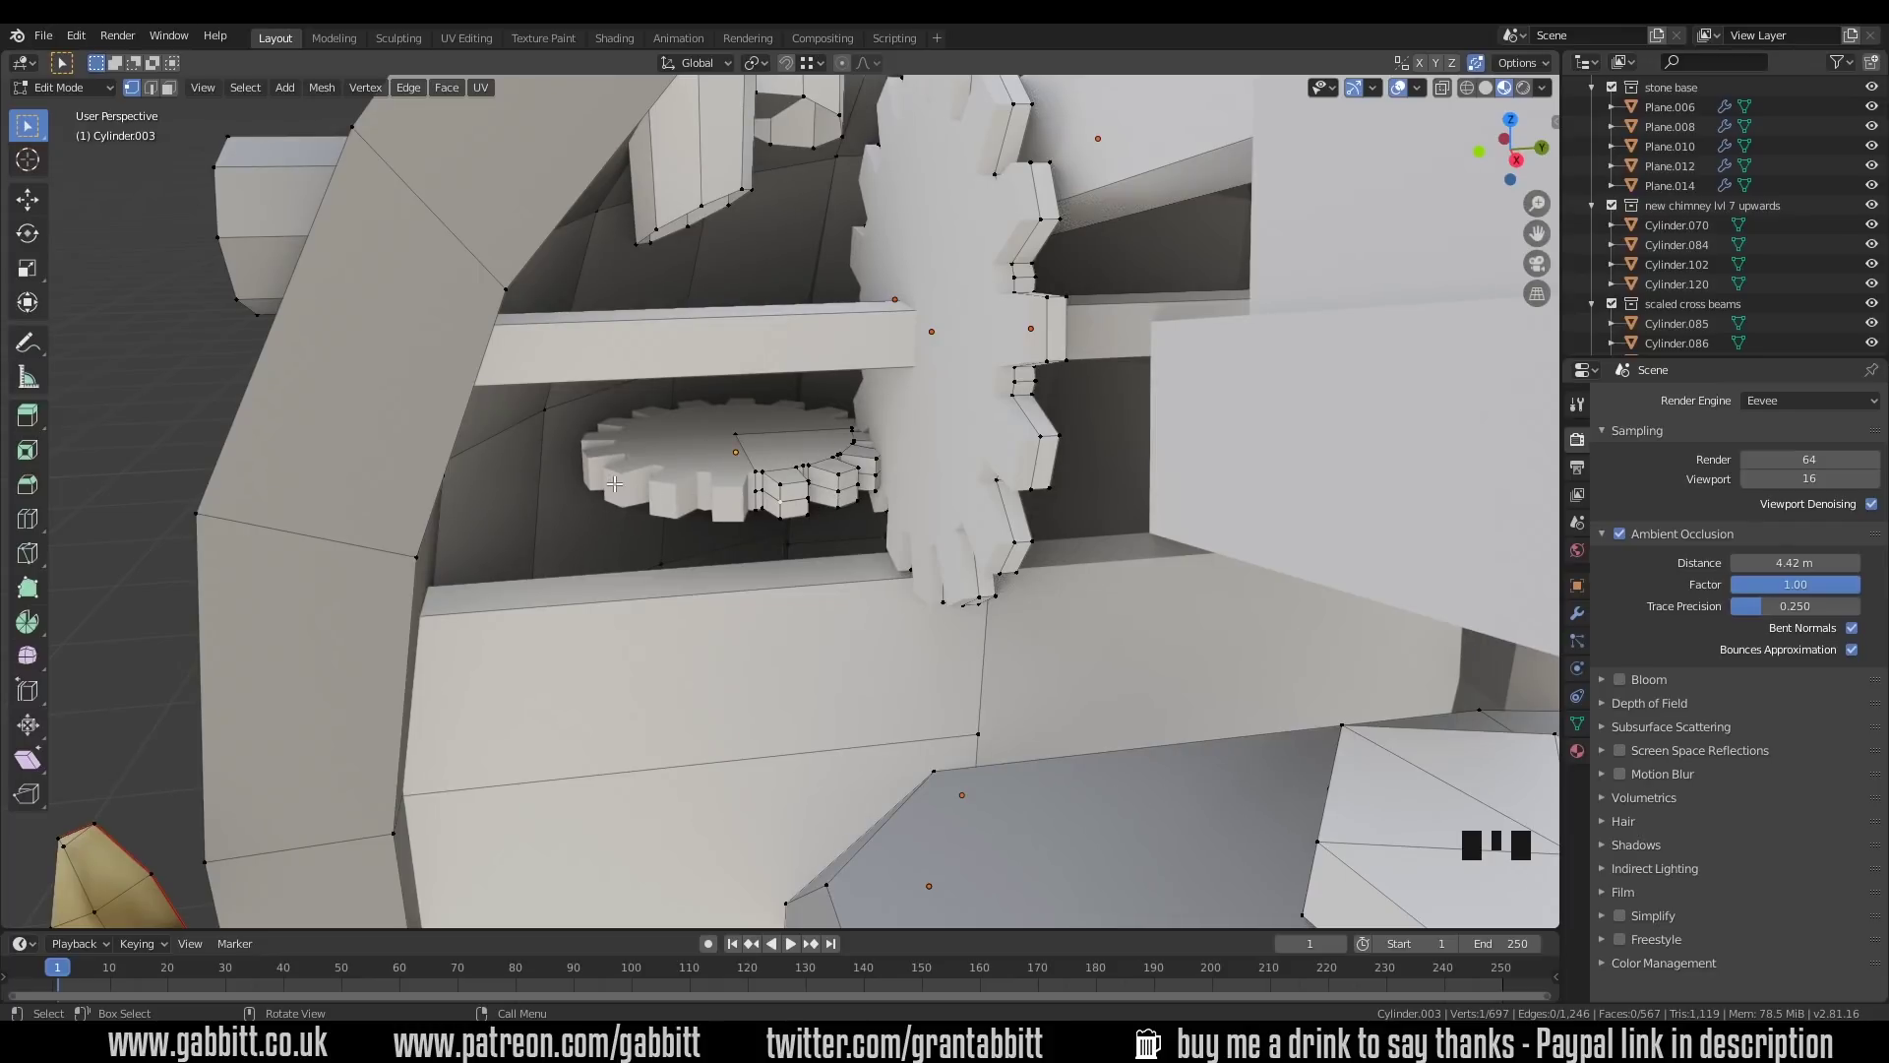
pyautogui.scroll(-3)
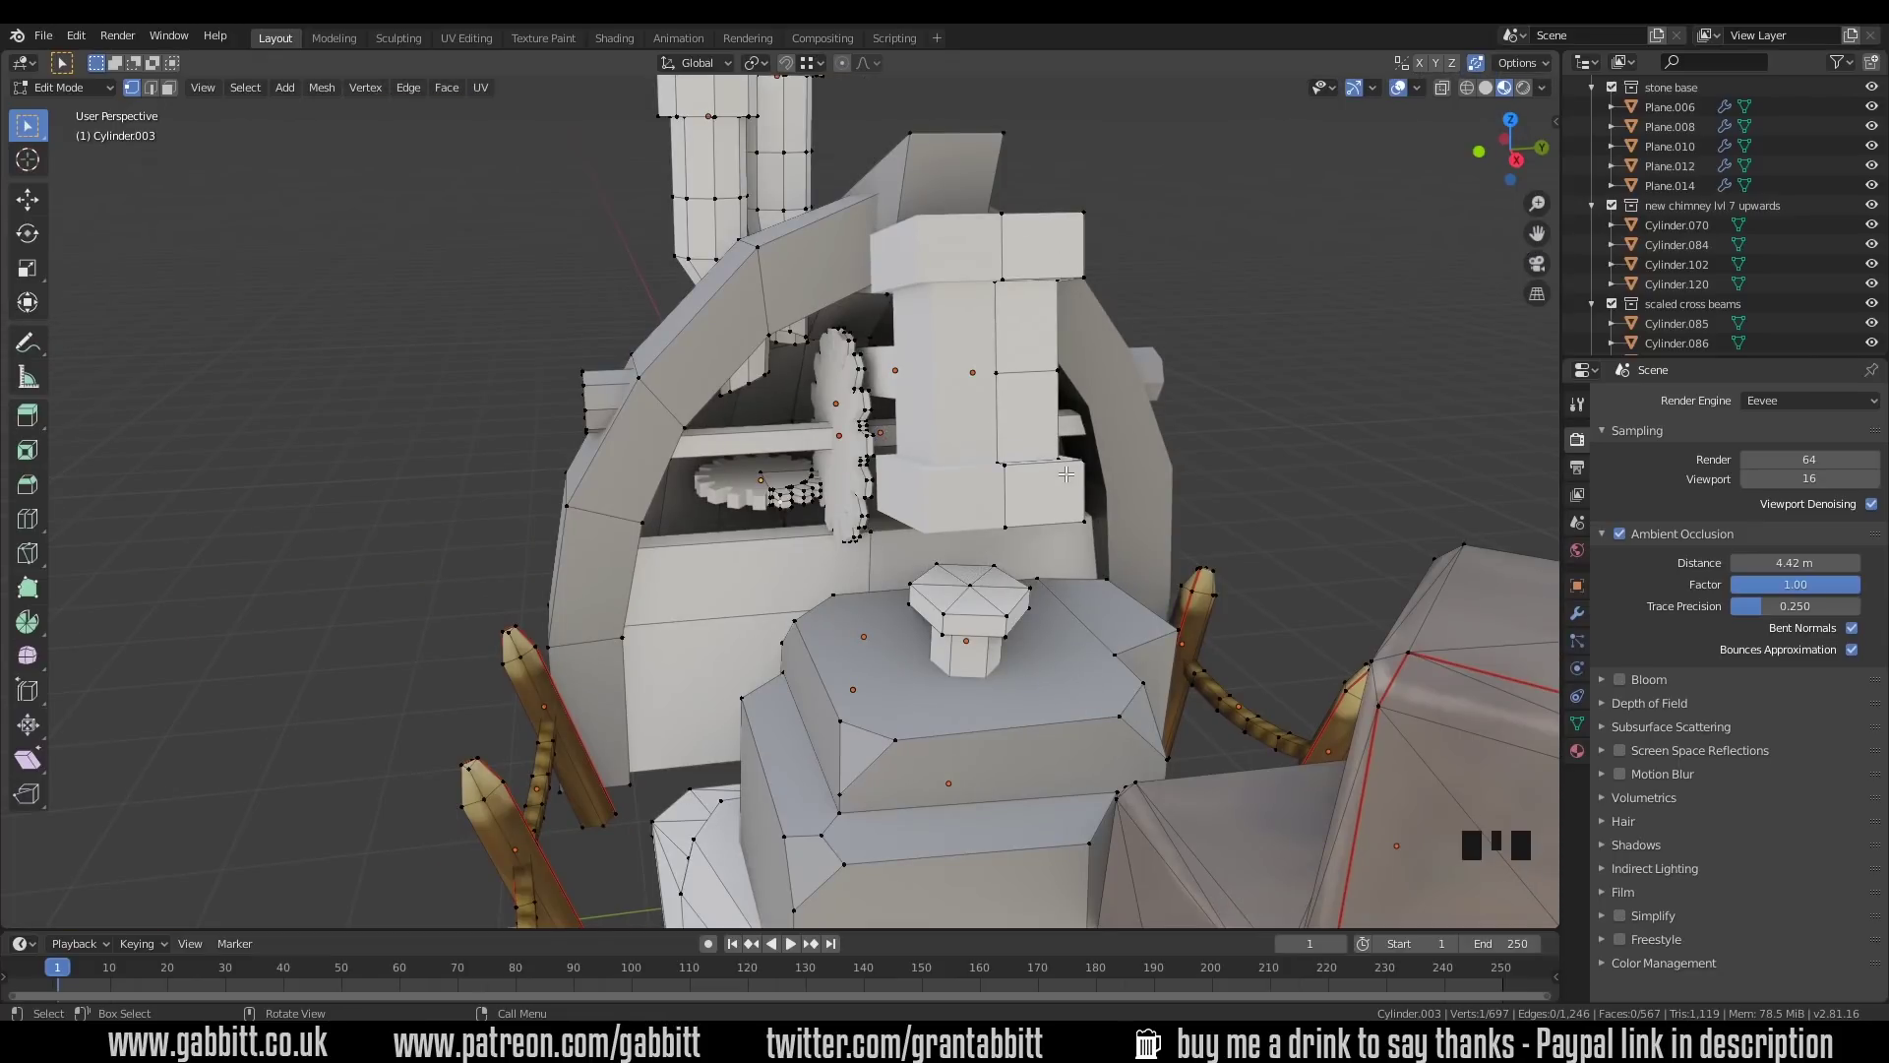
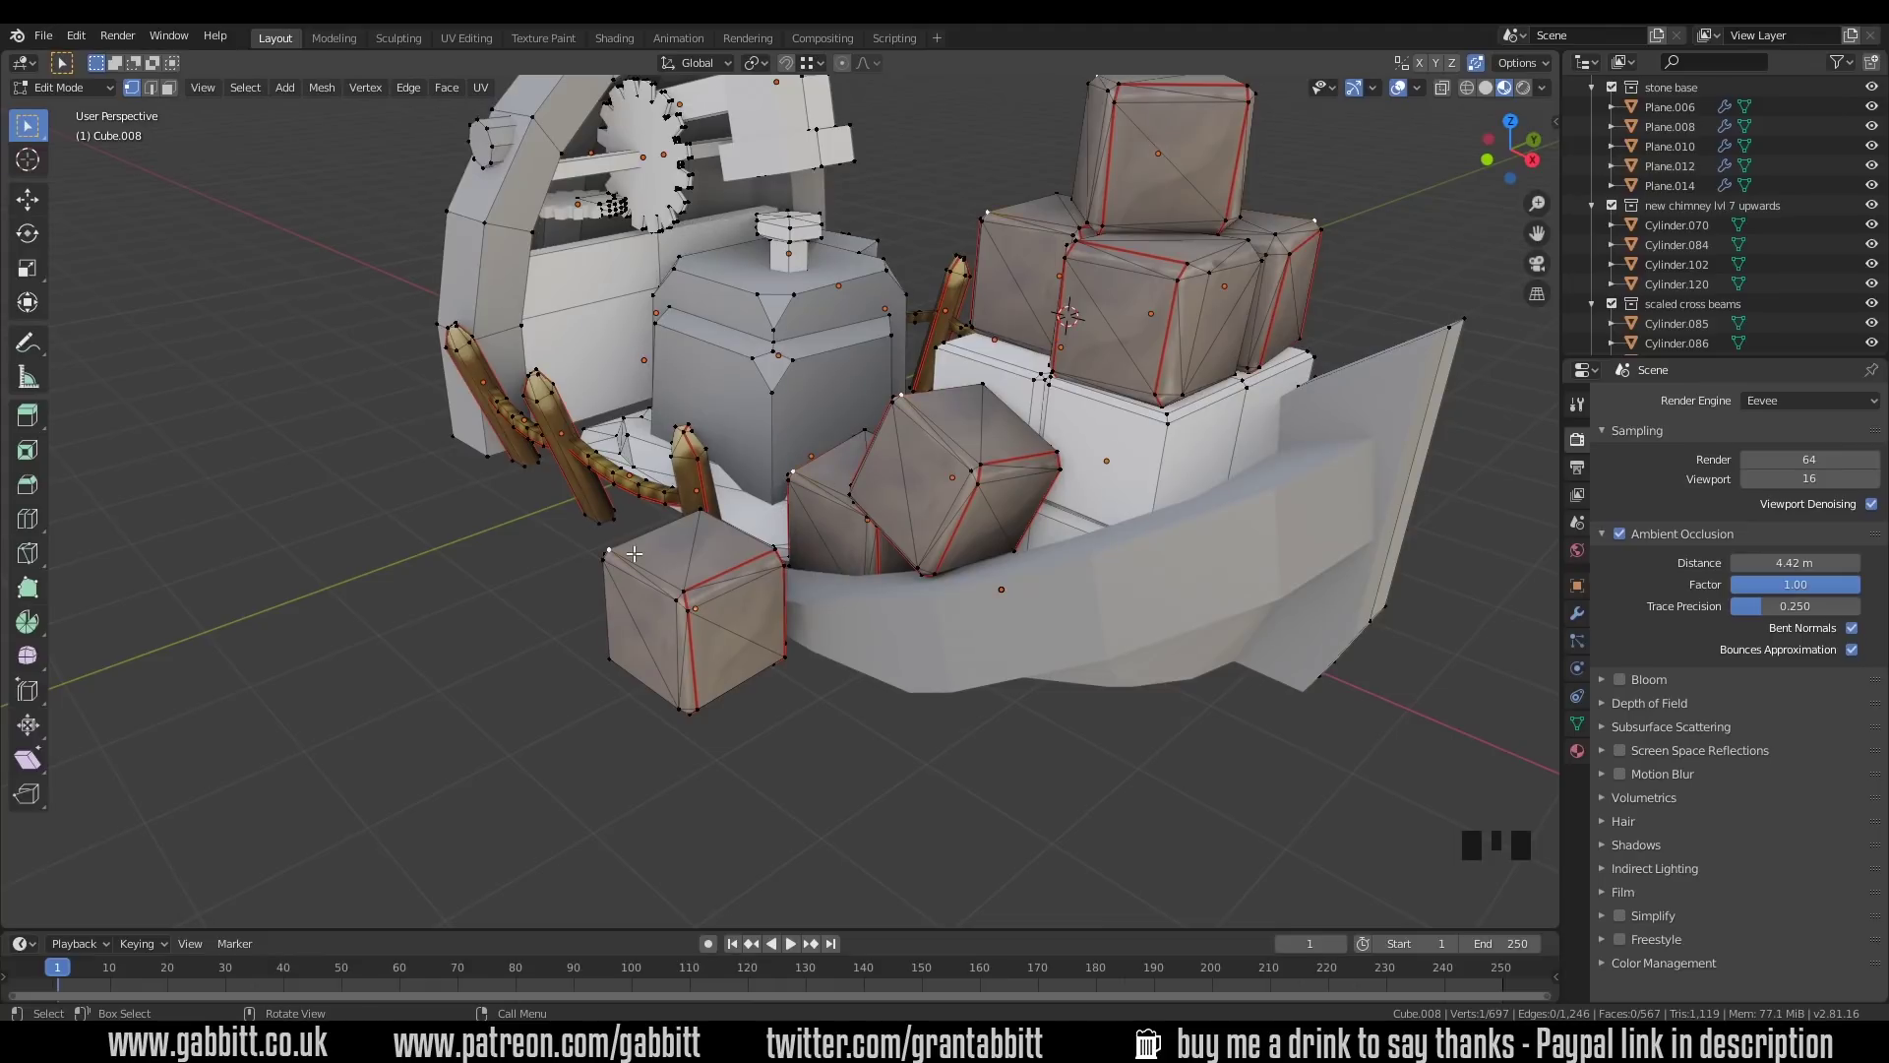
pyautogui.press('g')
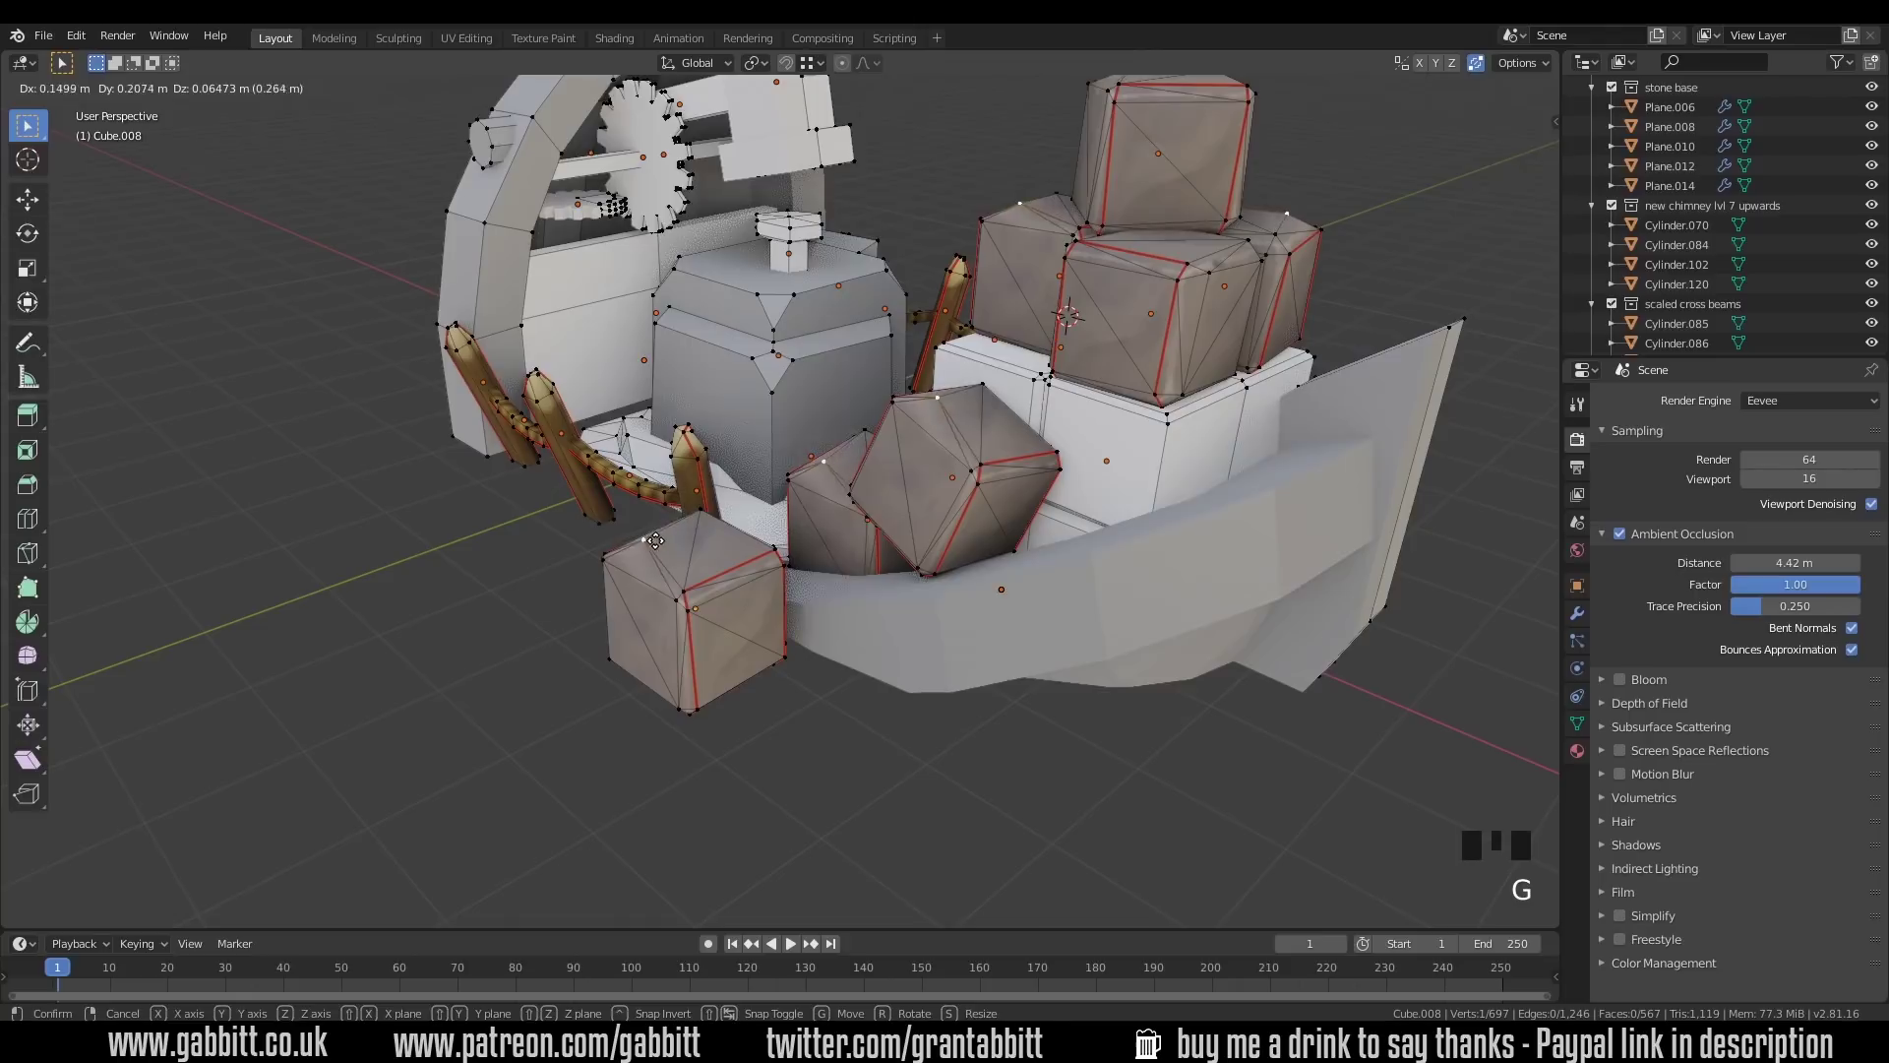
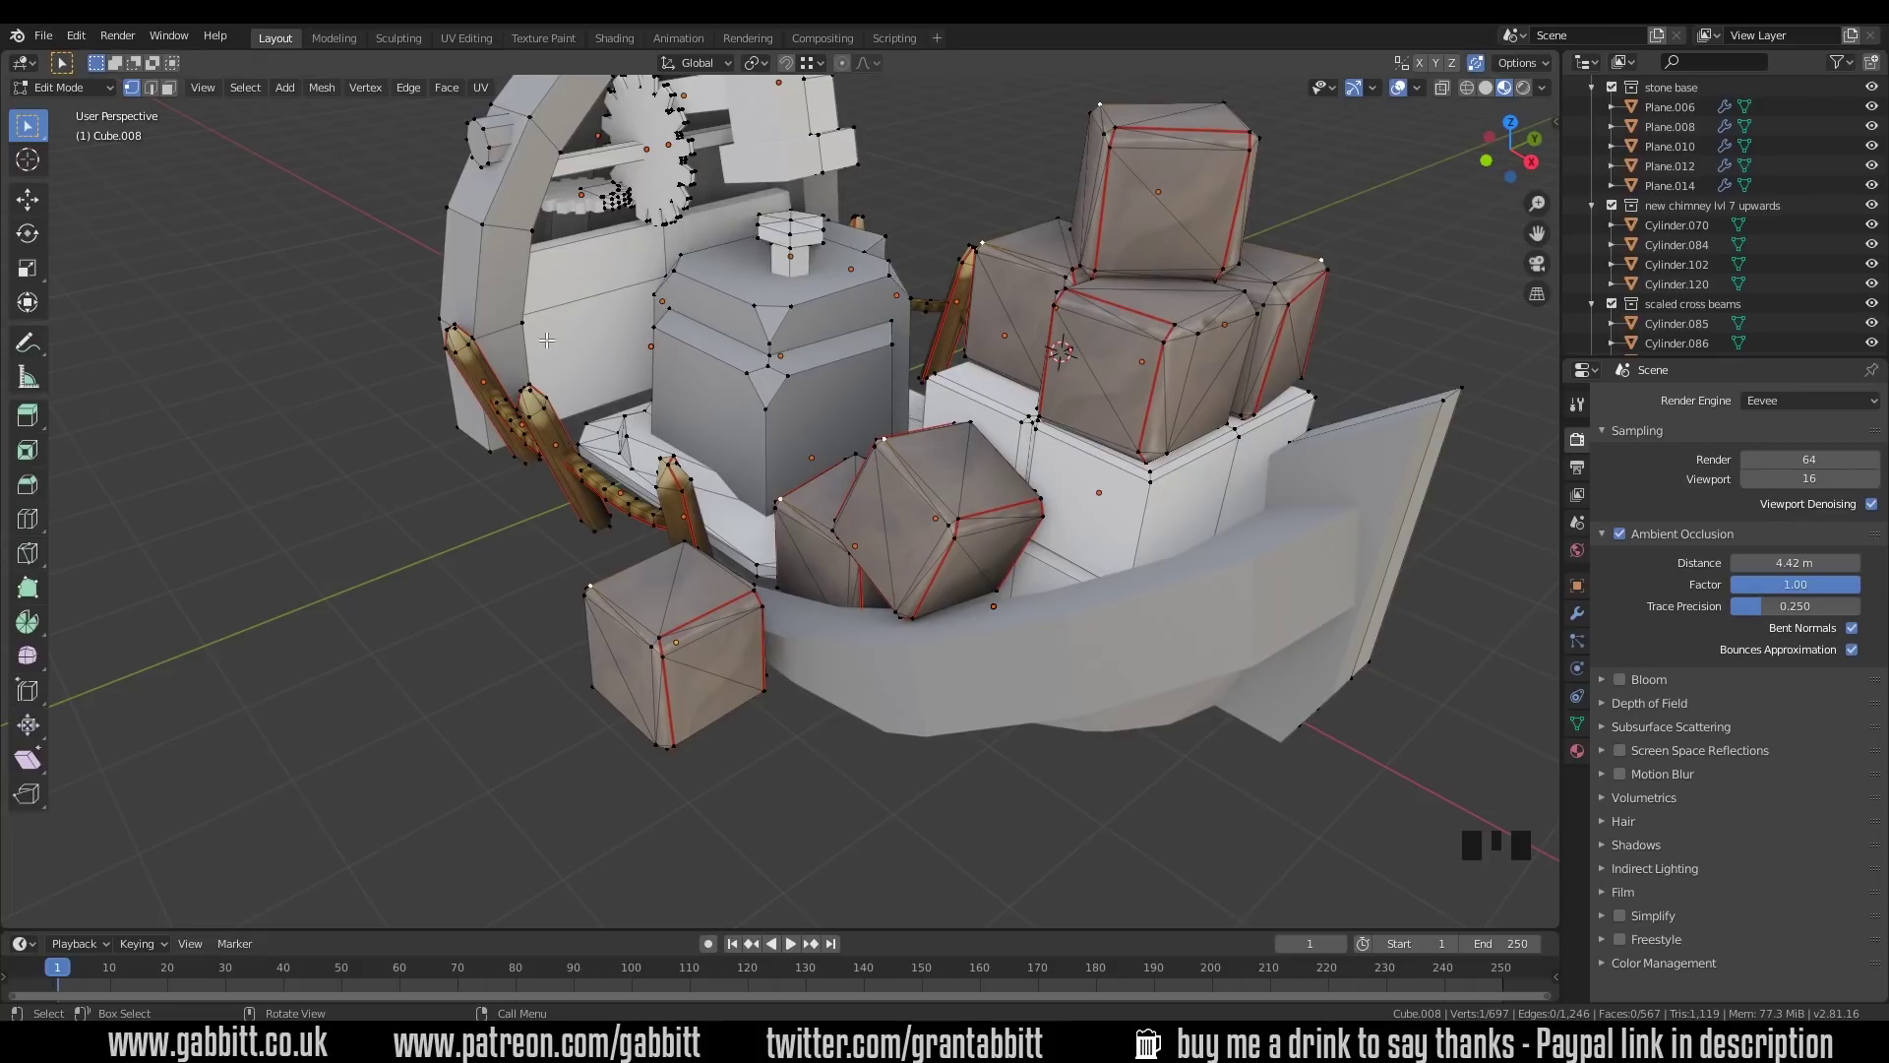
pyautogui.moveTo(772, 410); pyautogui.dragTo(813, 346)
pyautogui.moveTo(813, 346); pyautogui.dragTo(880, 342)
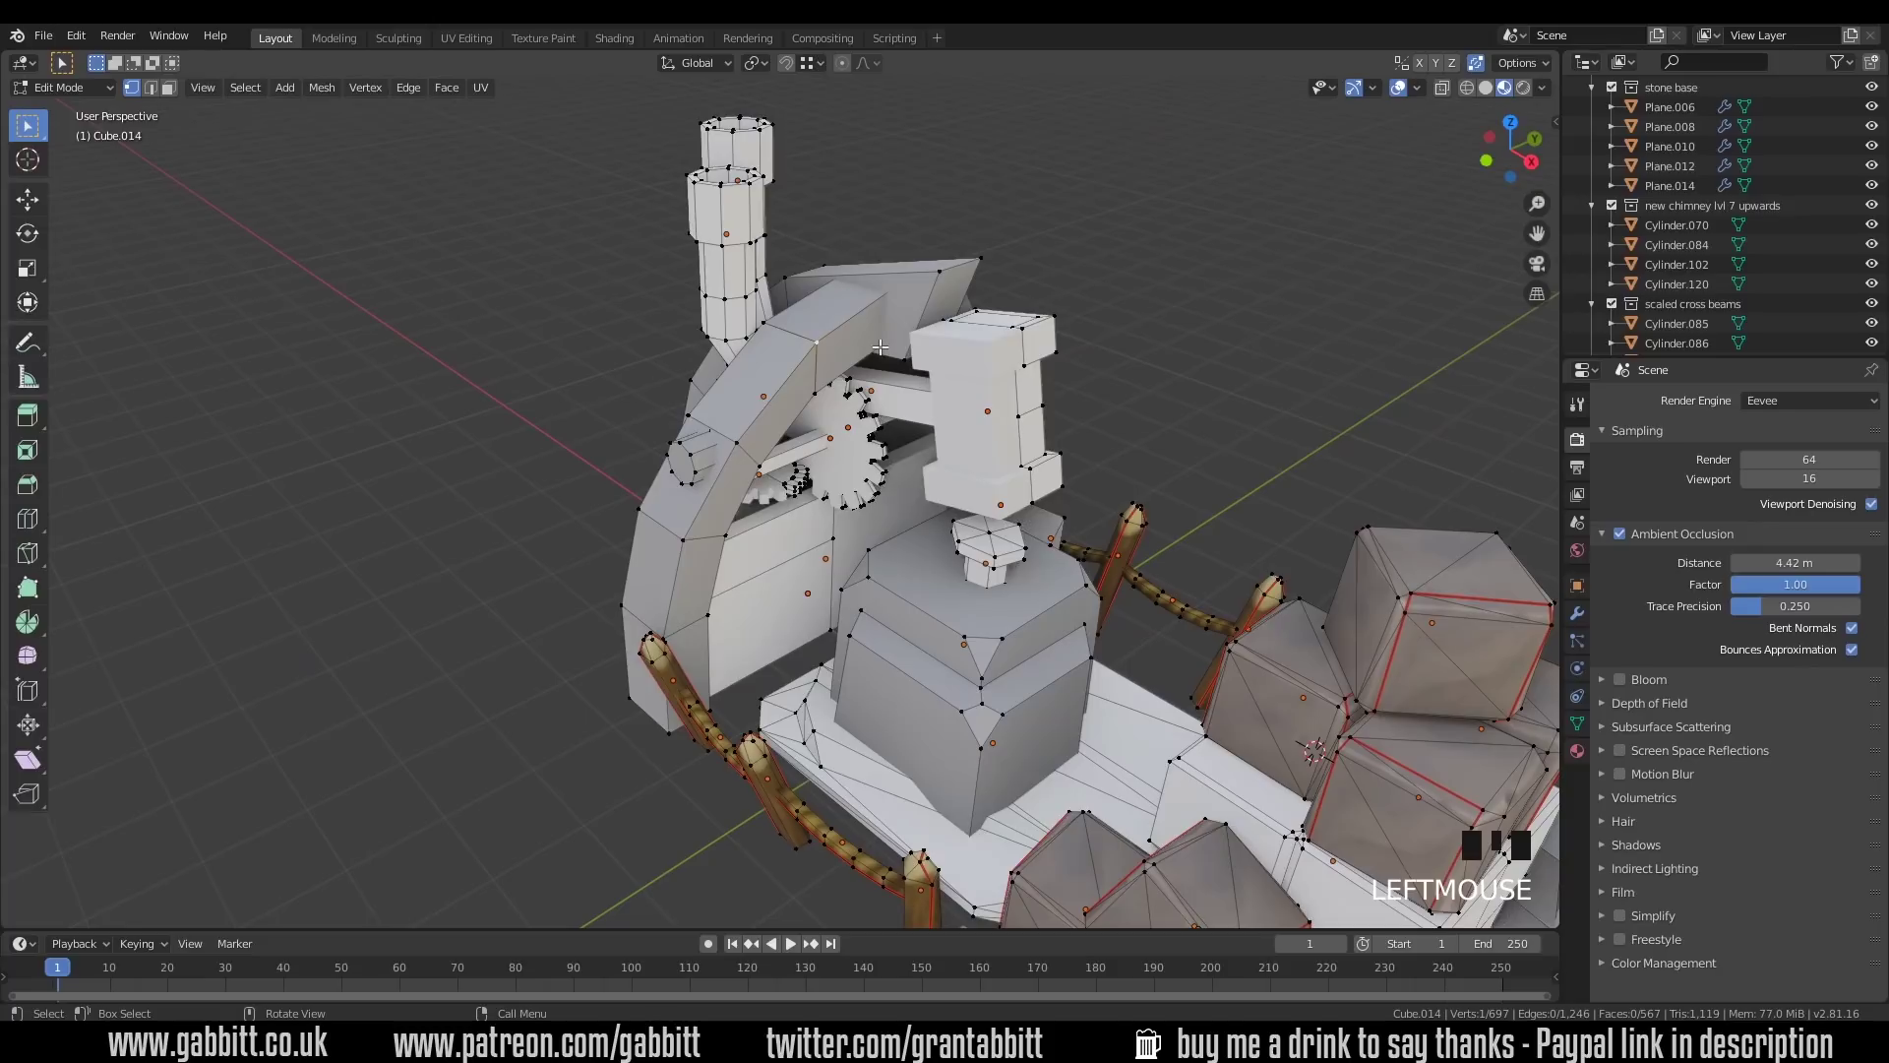
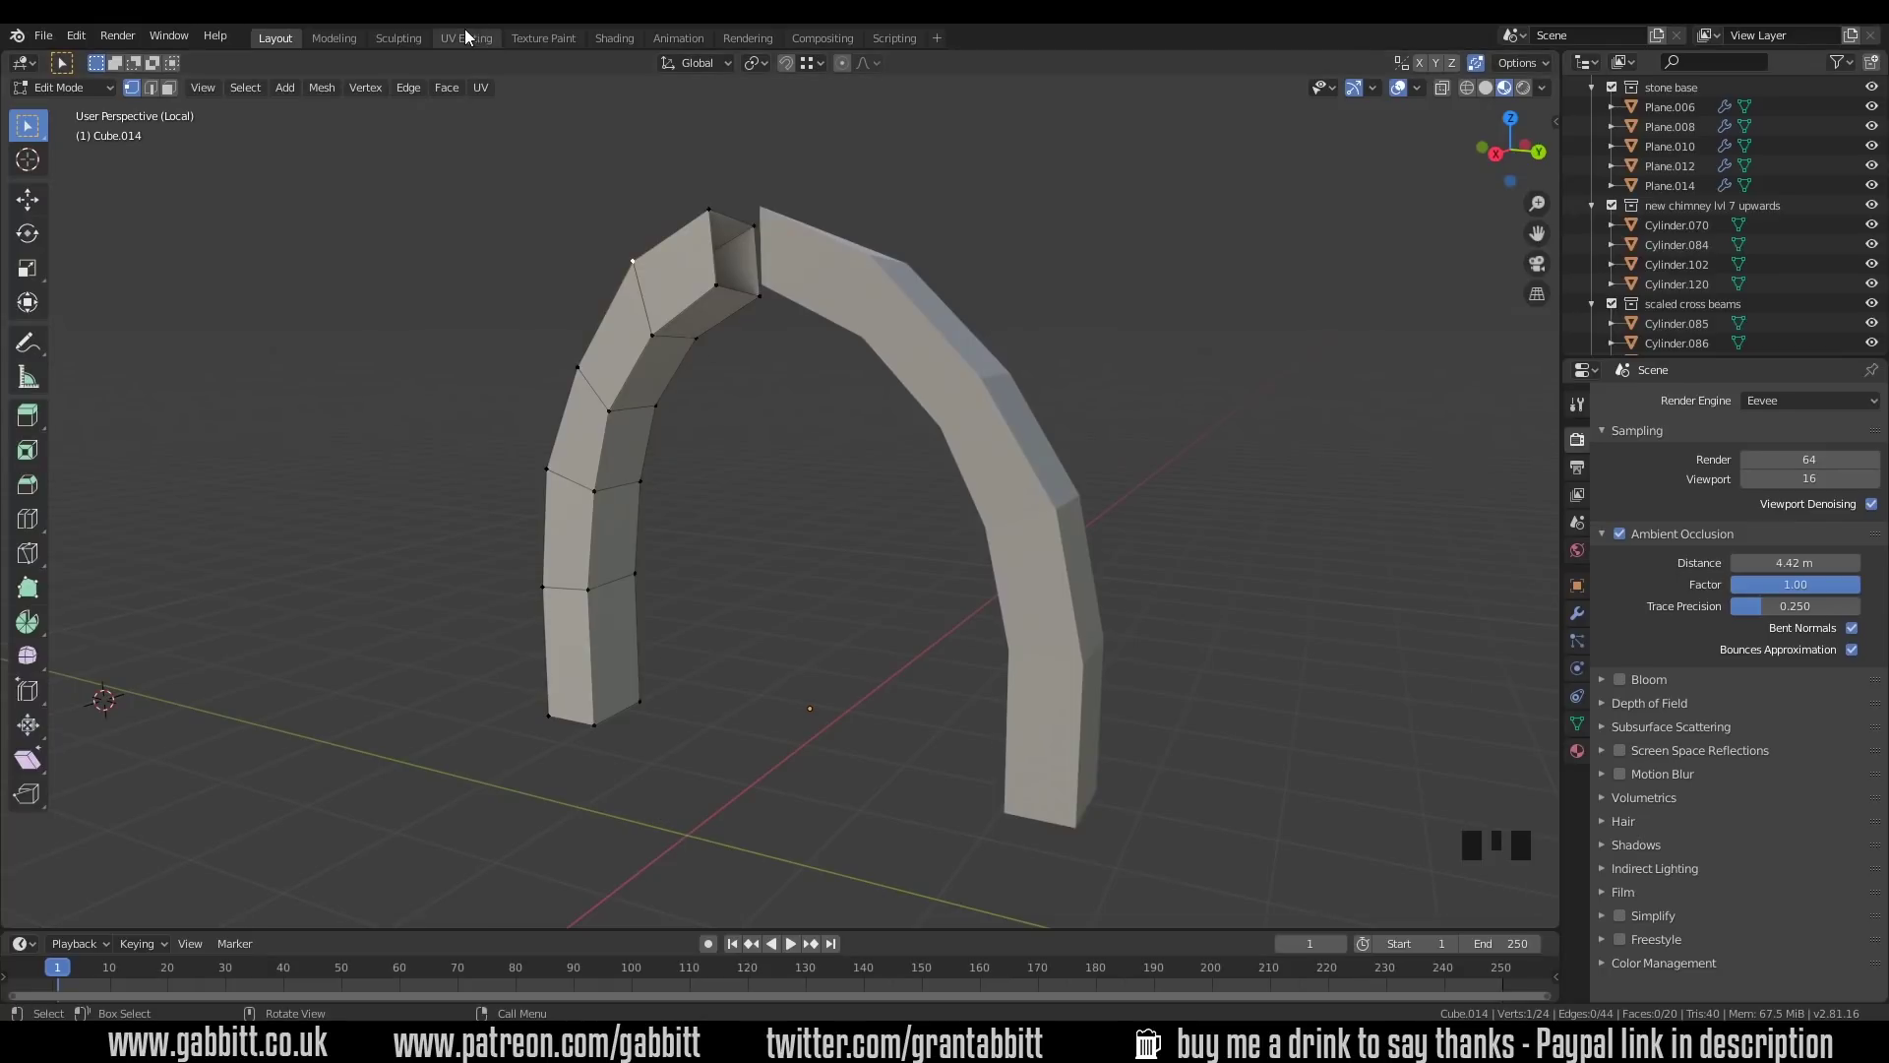
# Step: Switch to the UV Editing workspace with the arch still in edit mode
pyautogui.click(469, 38)
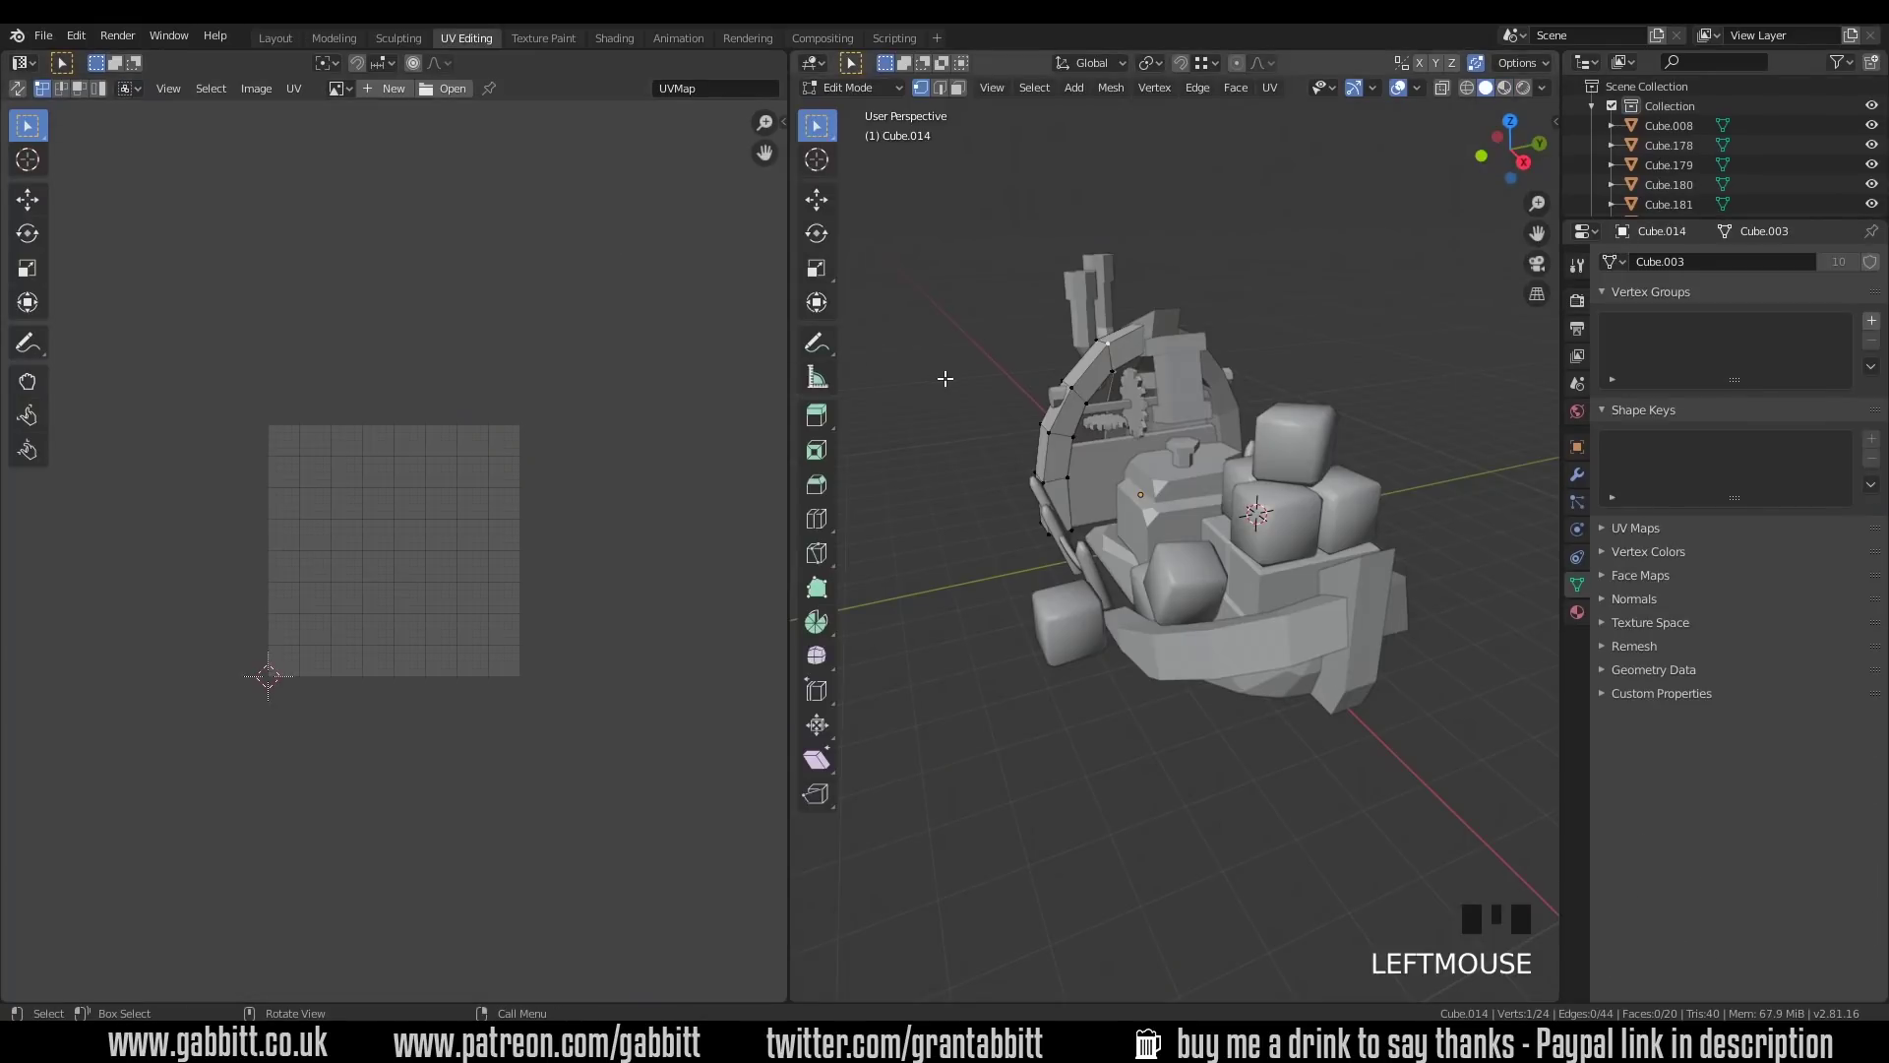
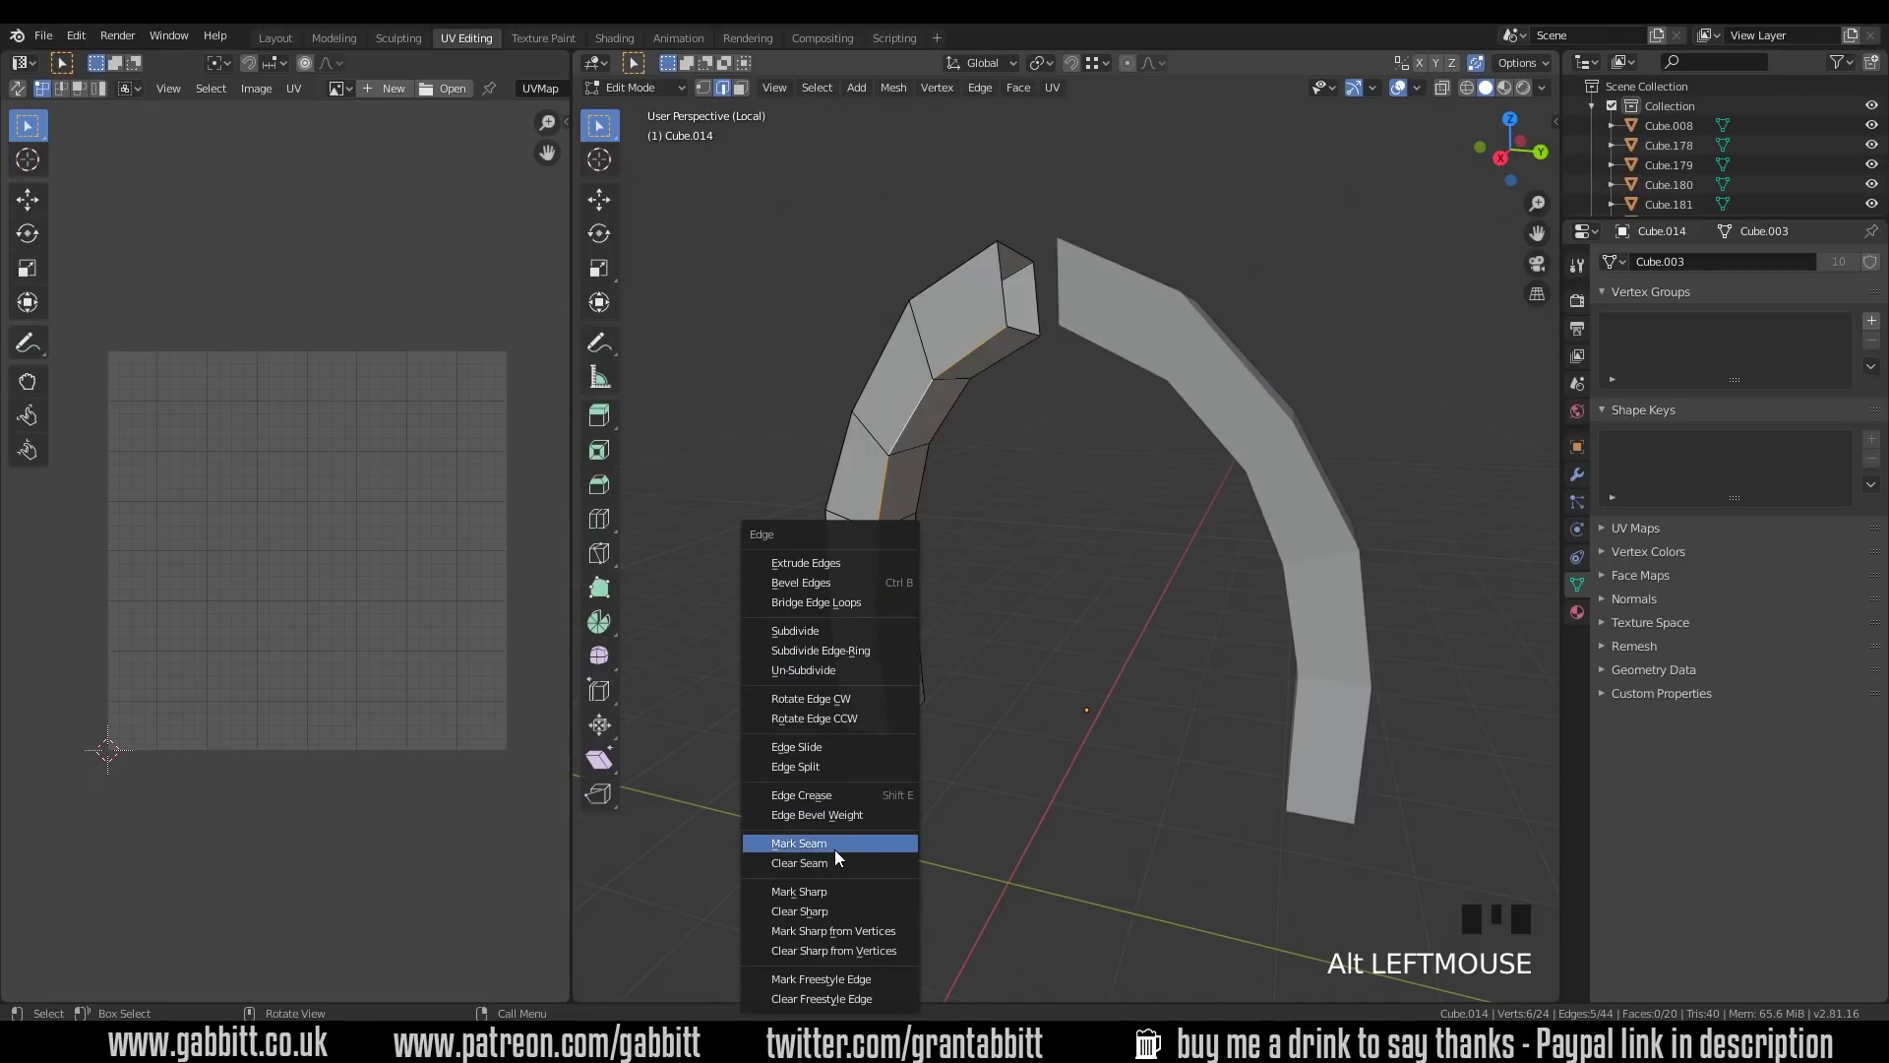
# Step: Mark the arch edge as a seam and unwrap the whole left arch piece
pyautogui.press('ctrl+e')
pyautogui.press('a')
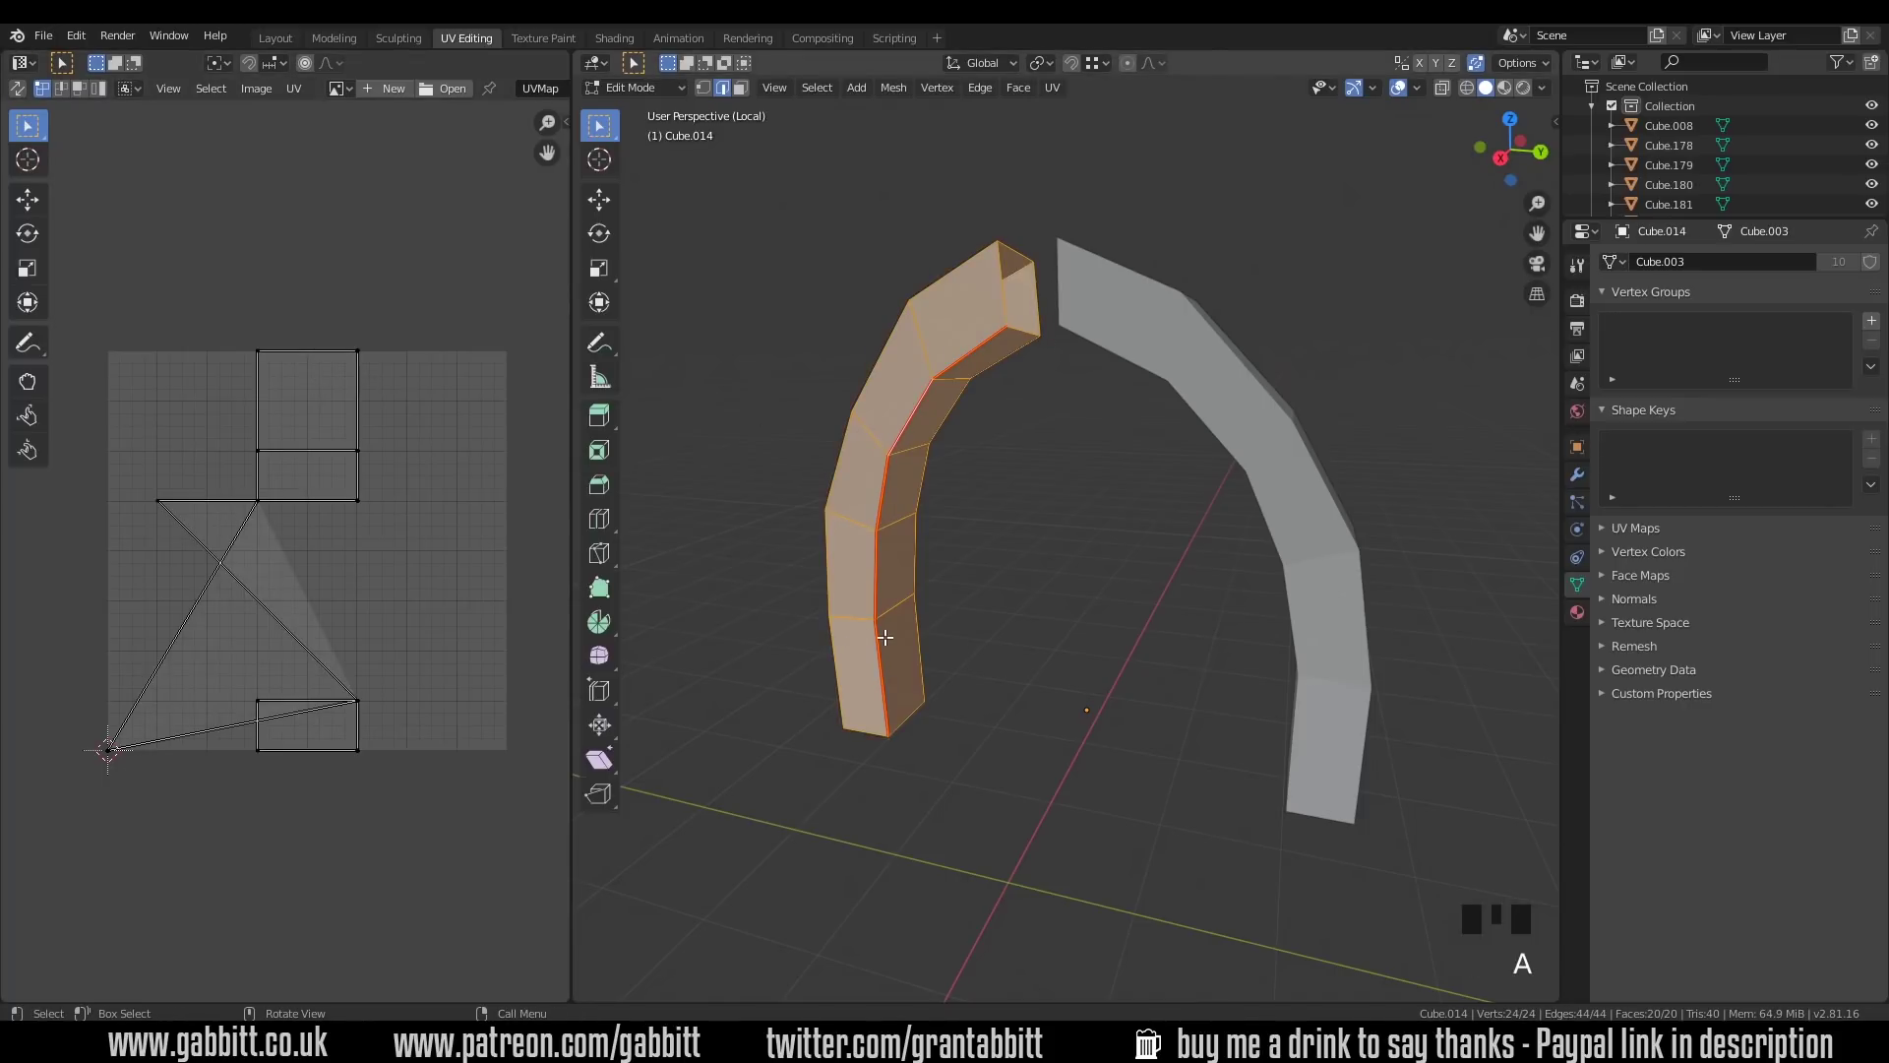
pyautogui.press('u')
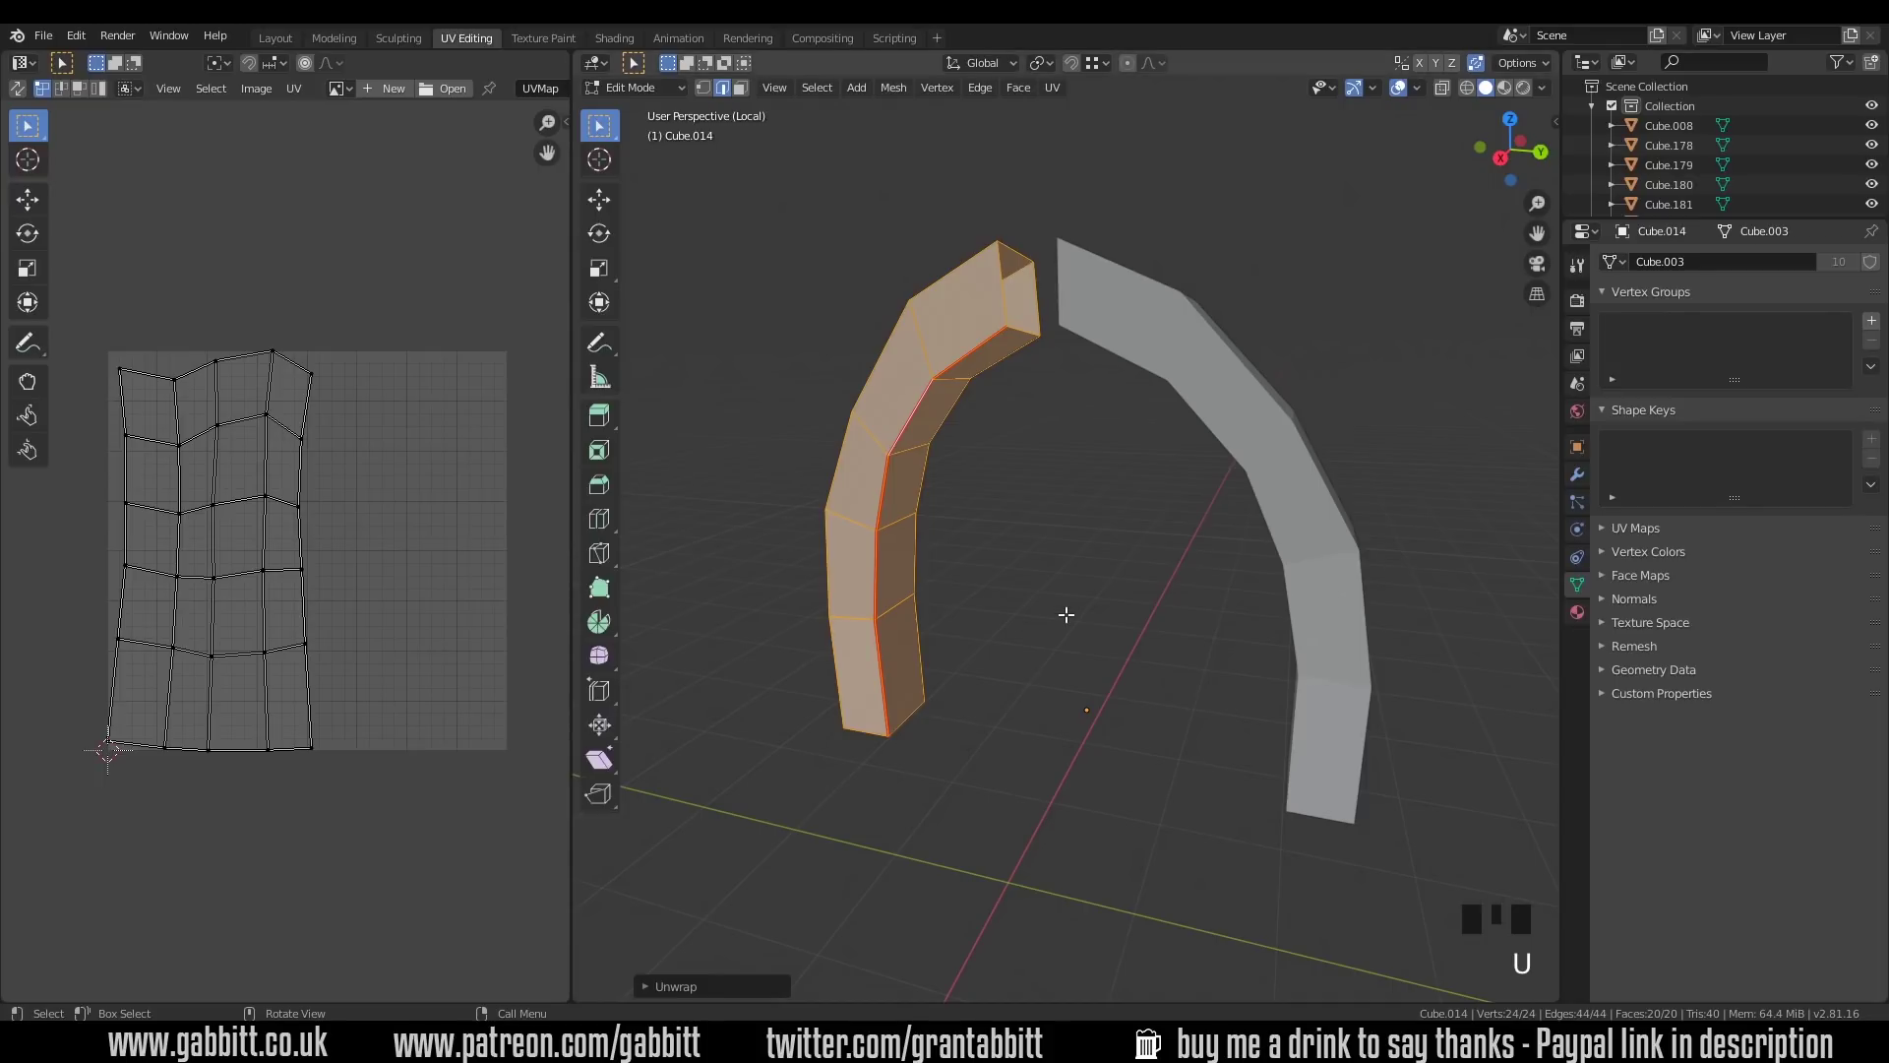
# Step: Apply the arch's scale in Object Mode, re-enter edit mode and leave Local View
pyautogui.press('Tab')
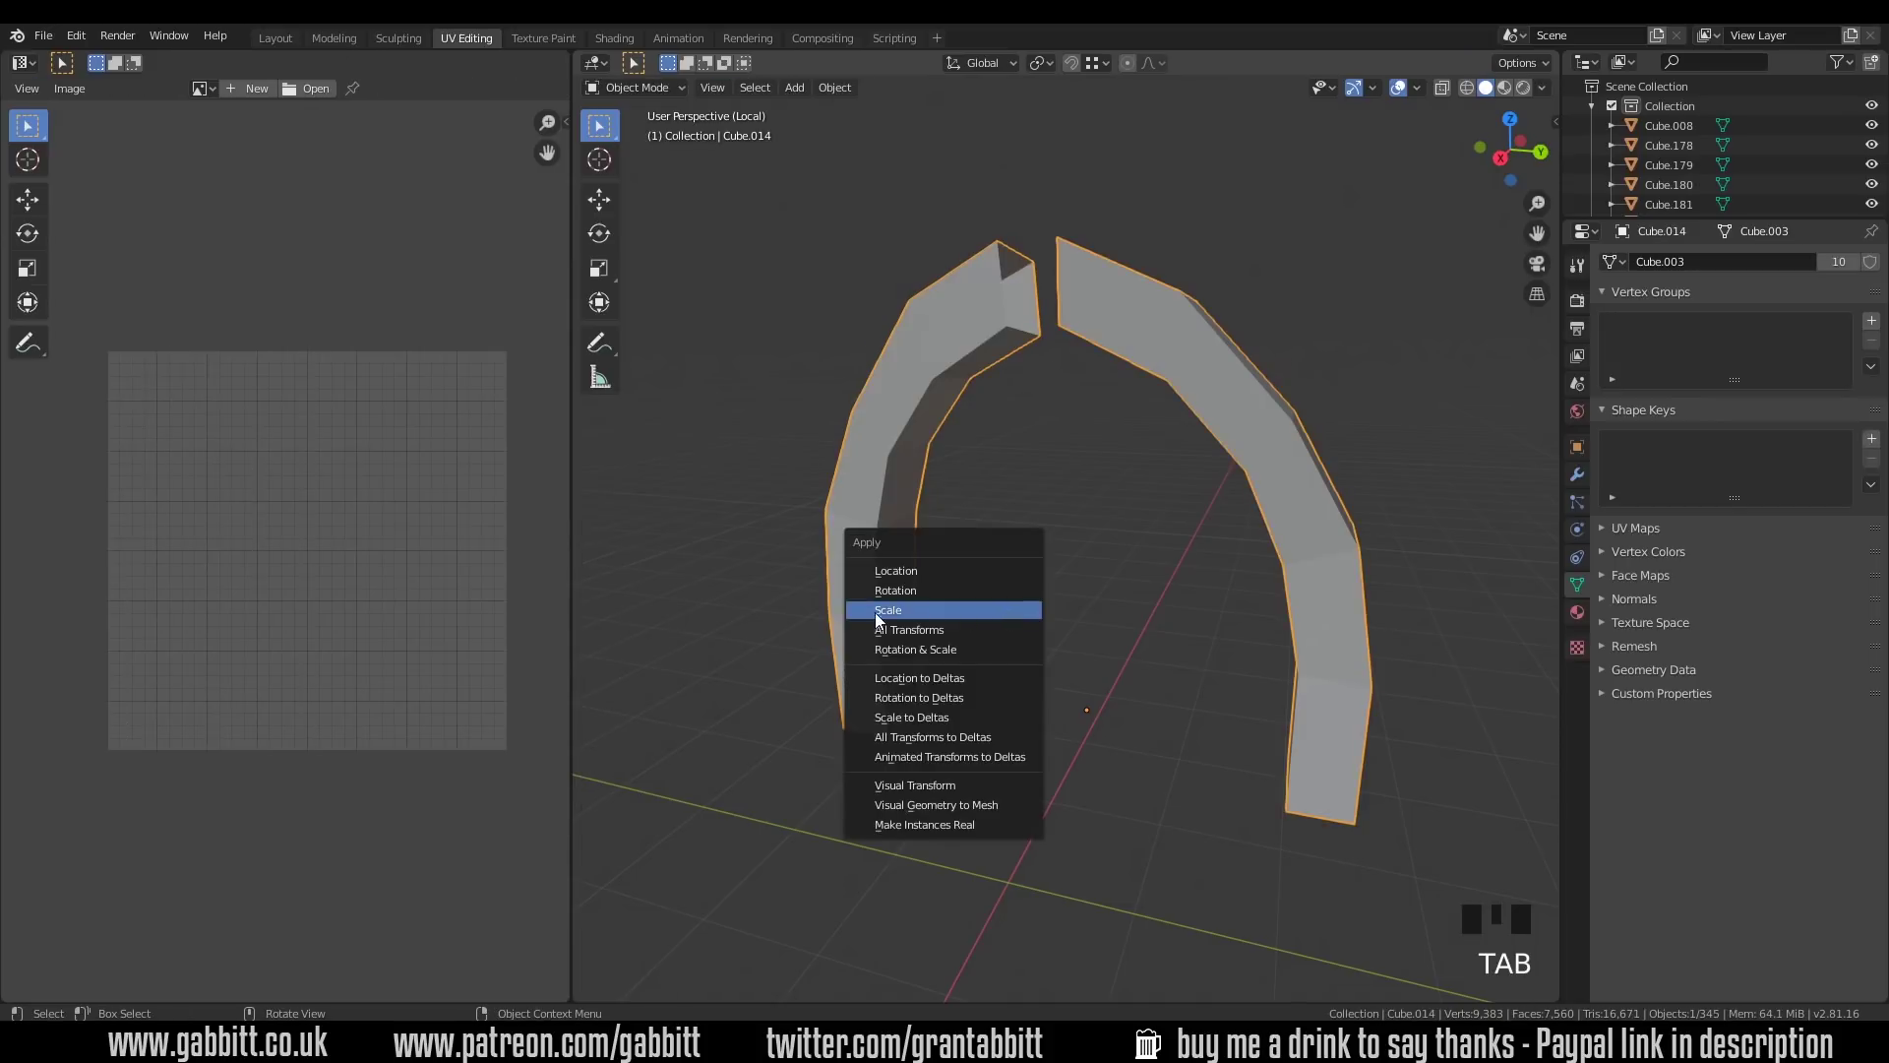
pyautogui.press('Tab')
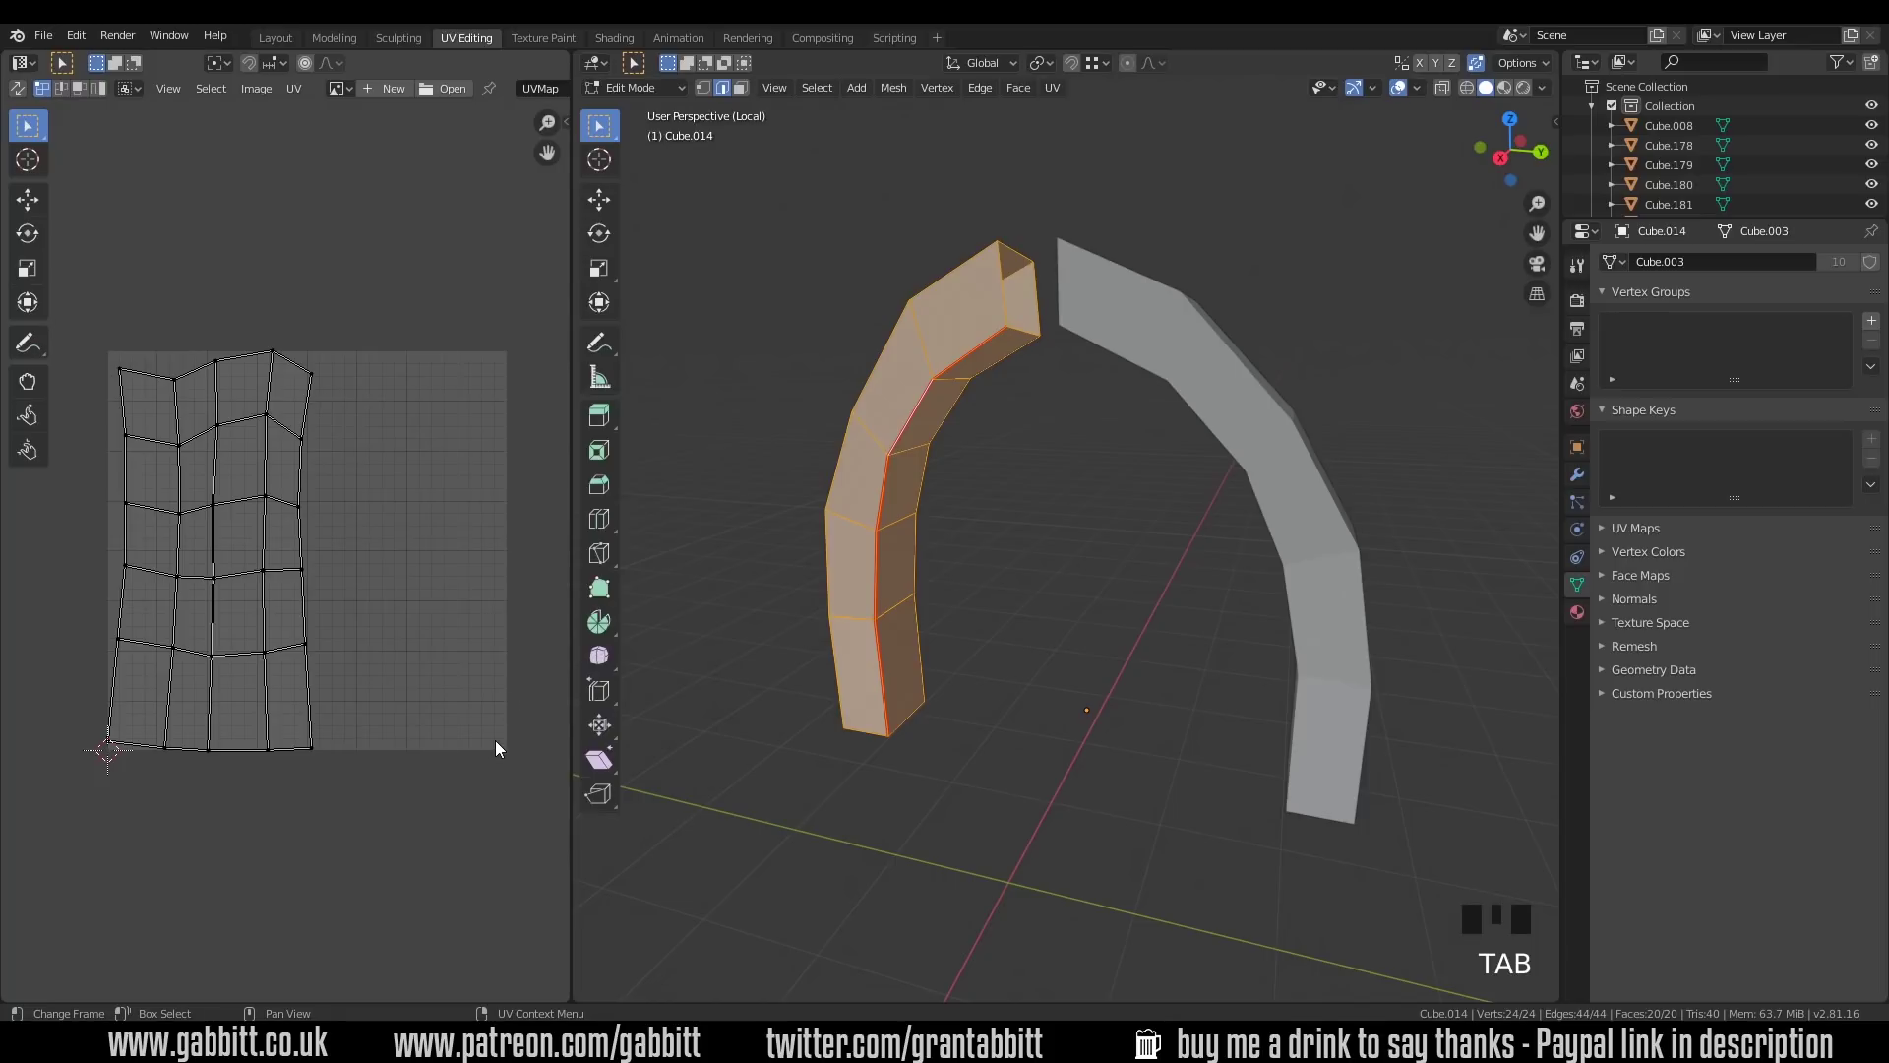
pyautogui.press('KP_Divide')
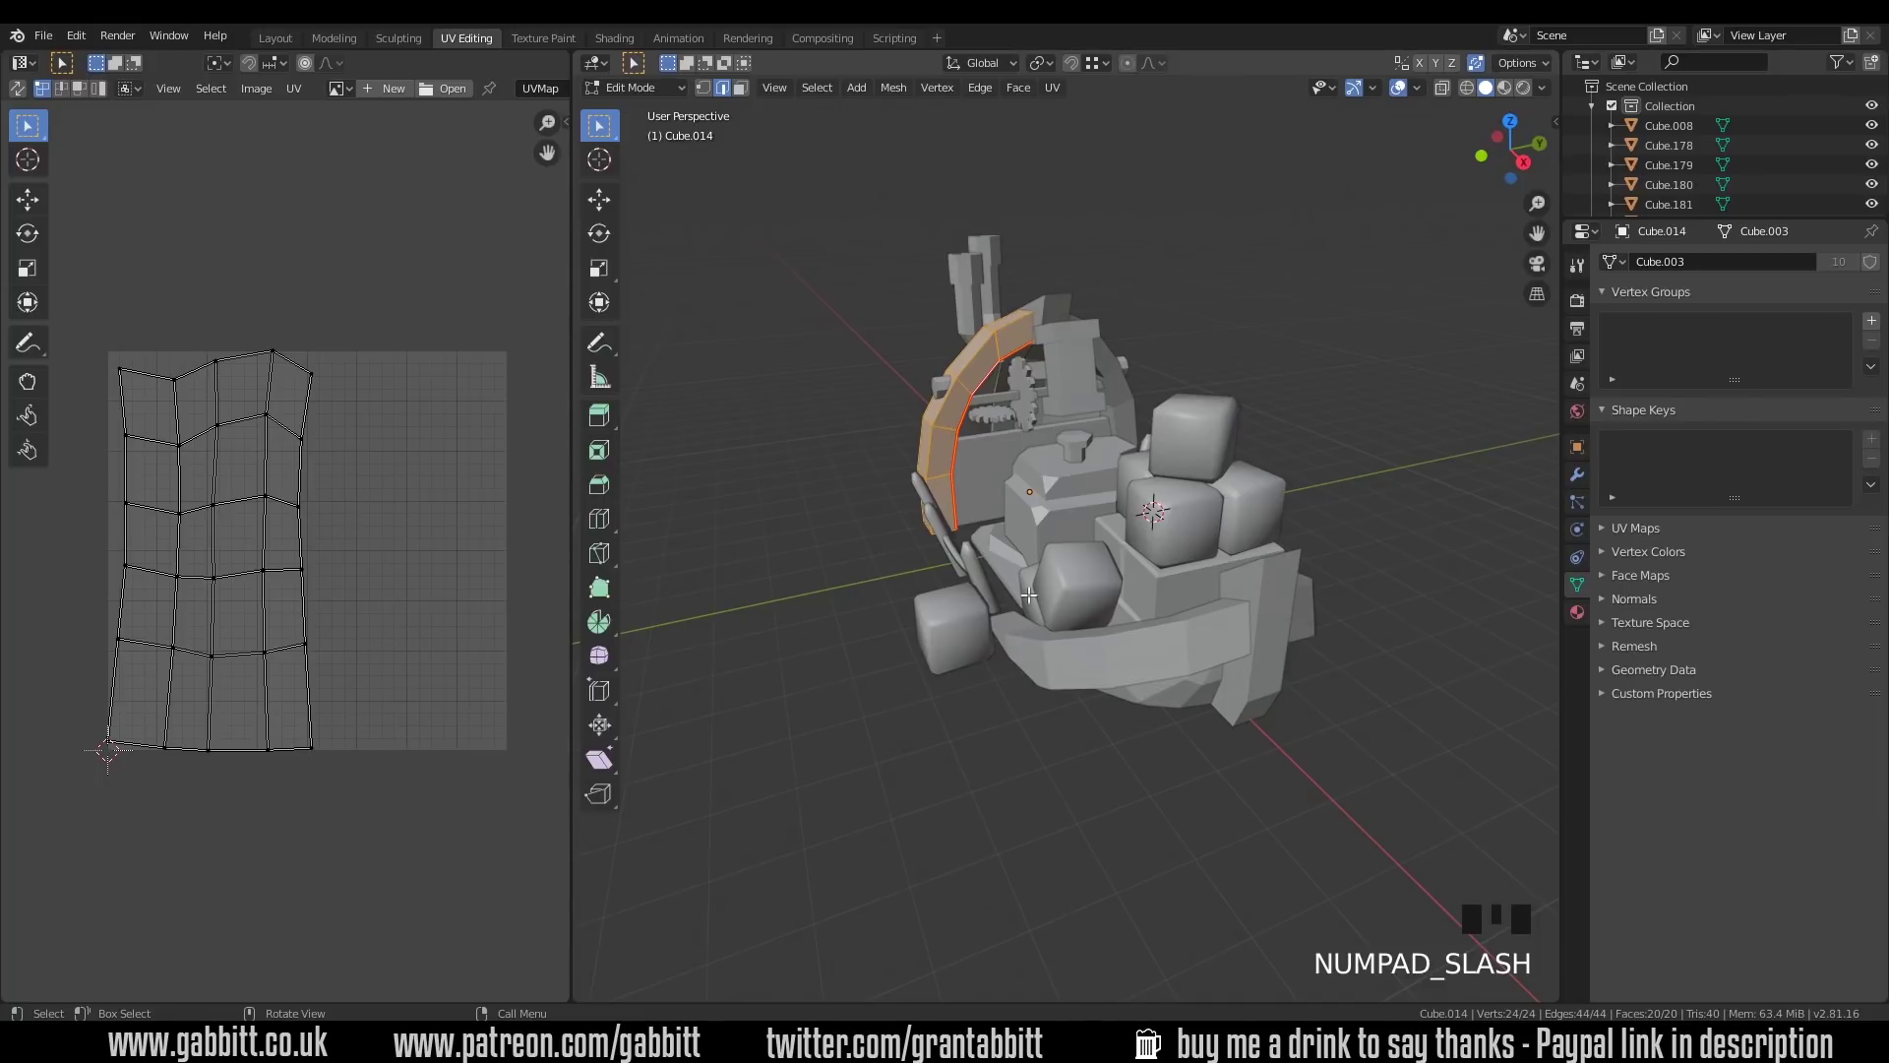
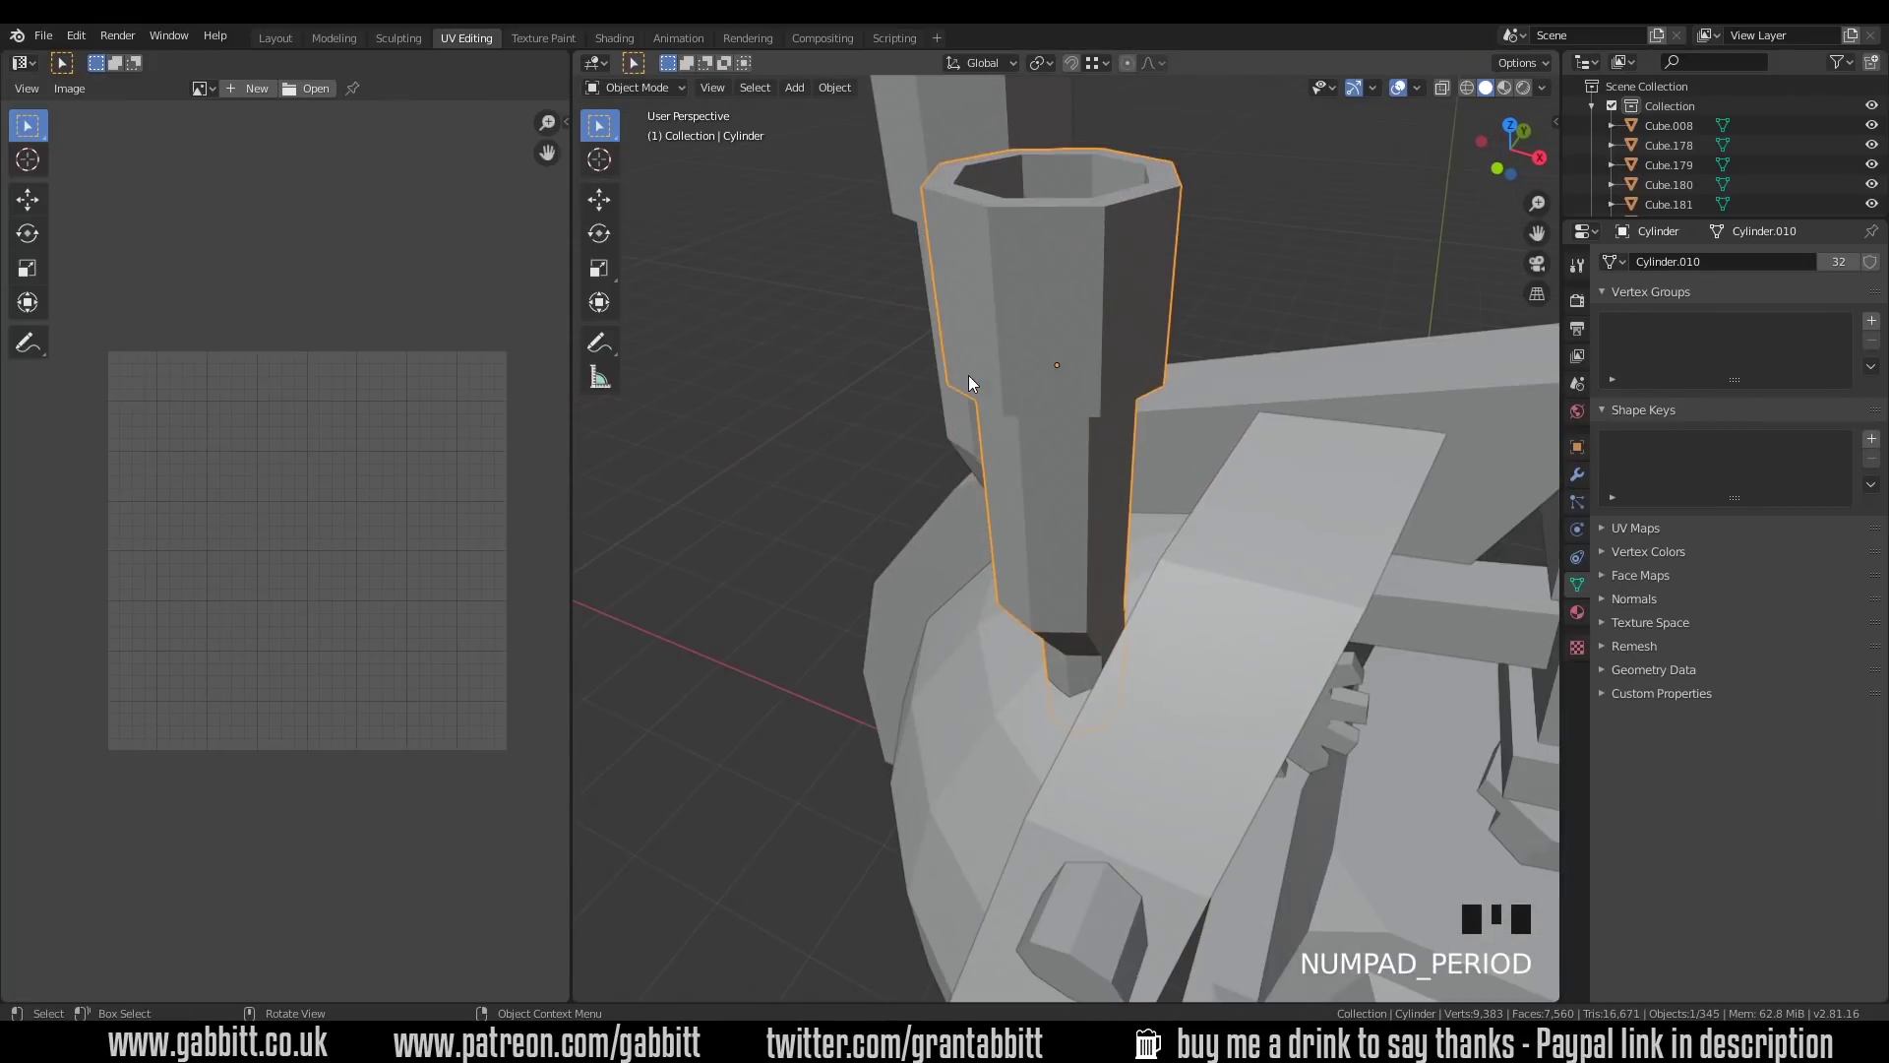
# Step: Enter Edit Mode on the octagonal chimney mesh
pyautogui.press('Tab')
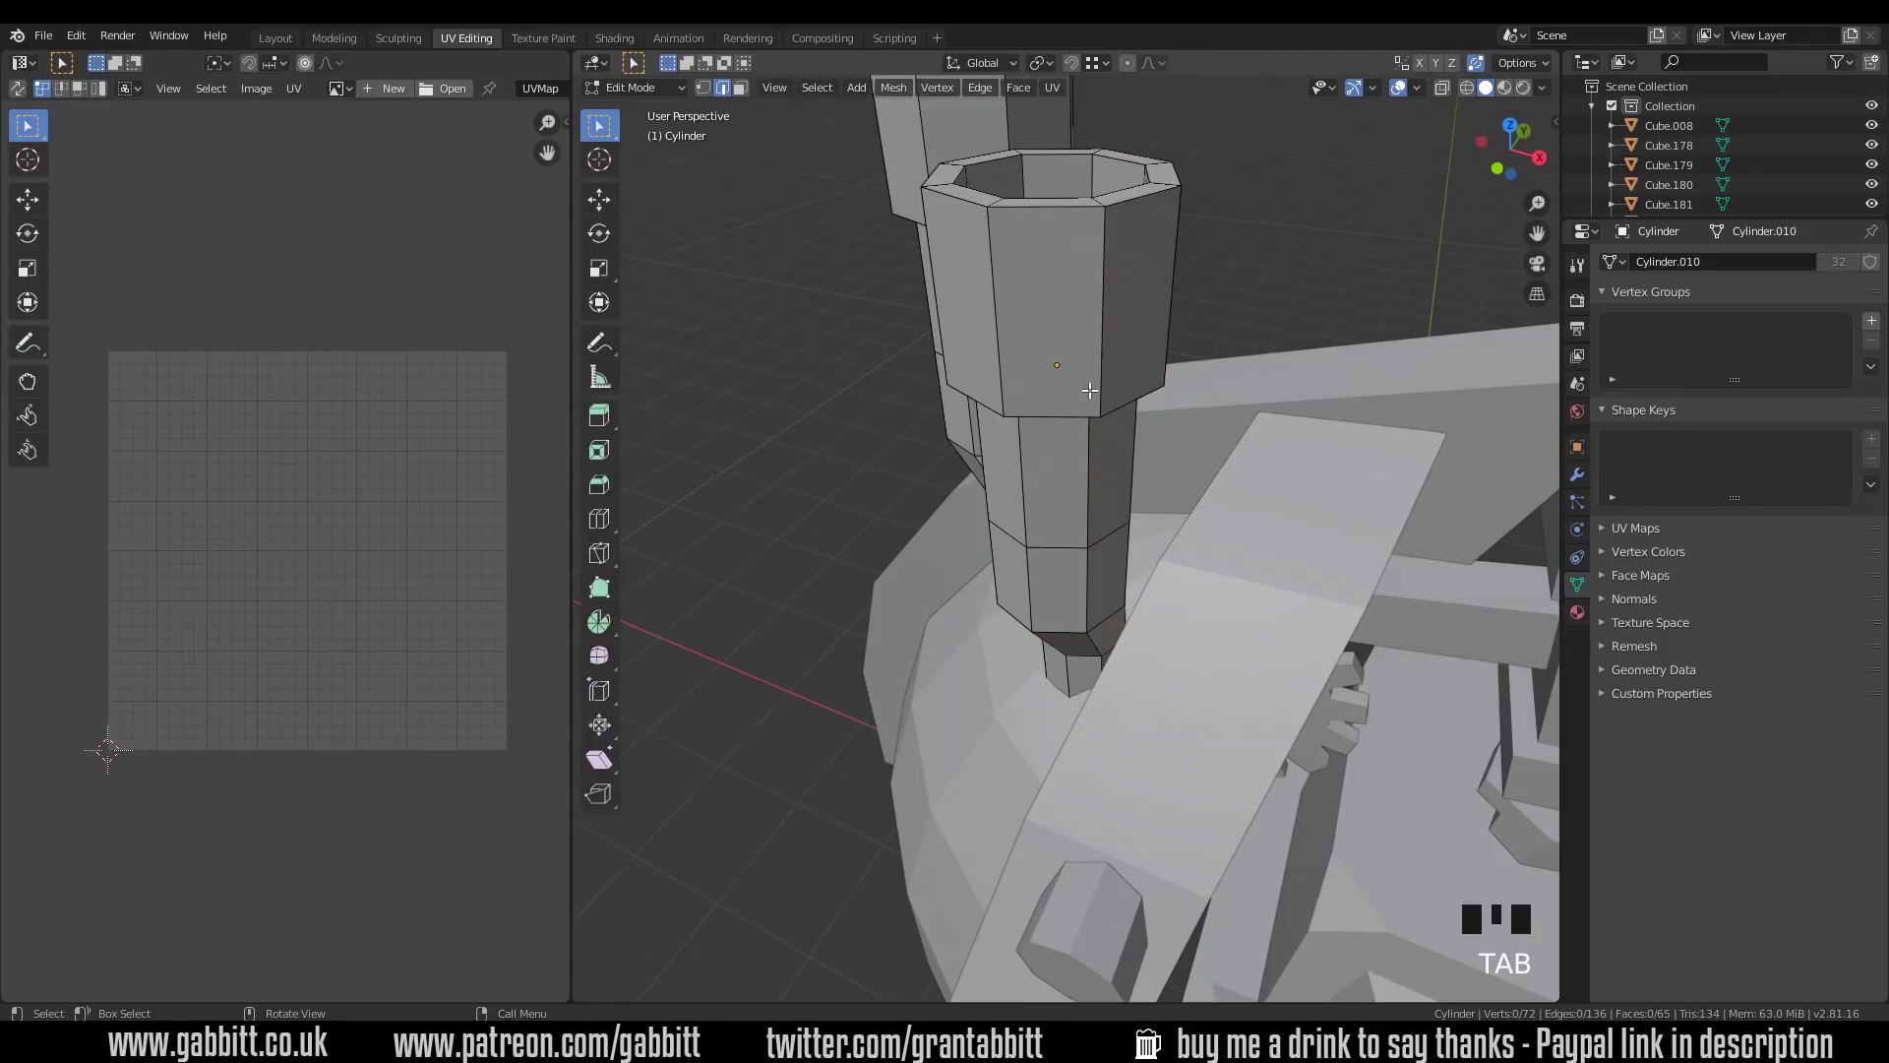
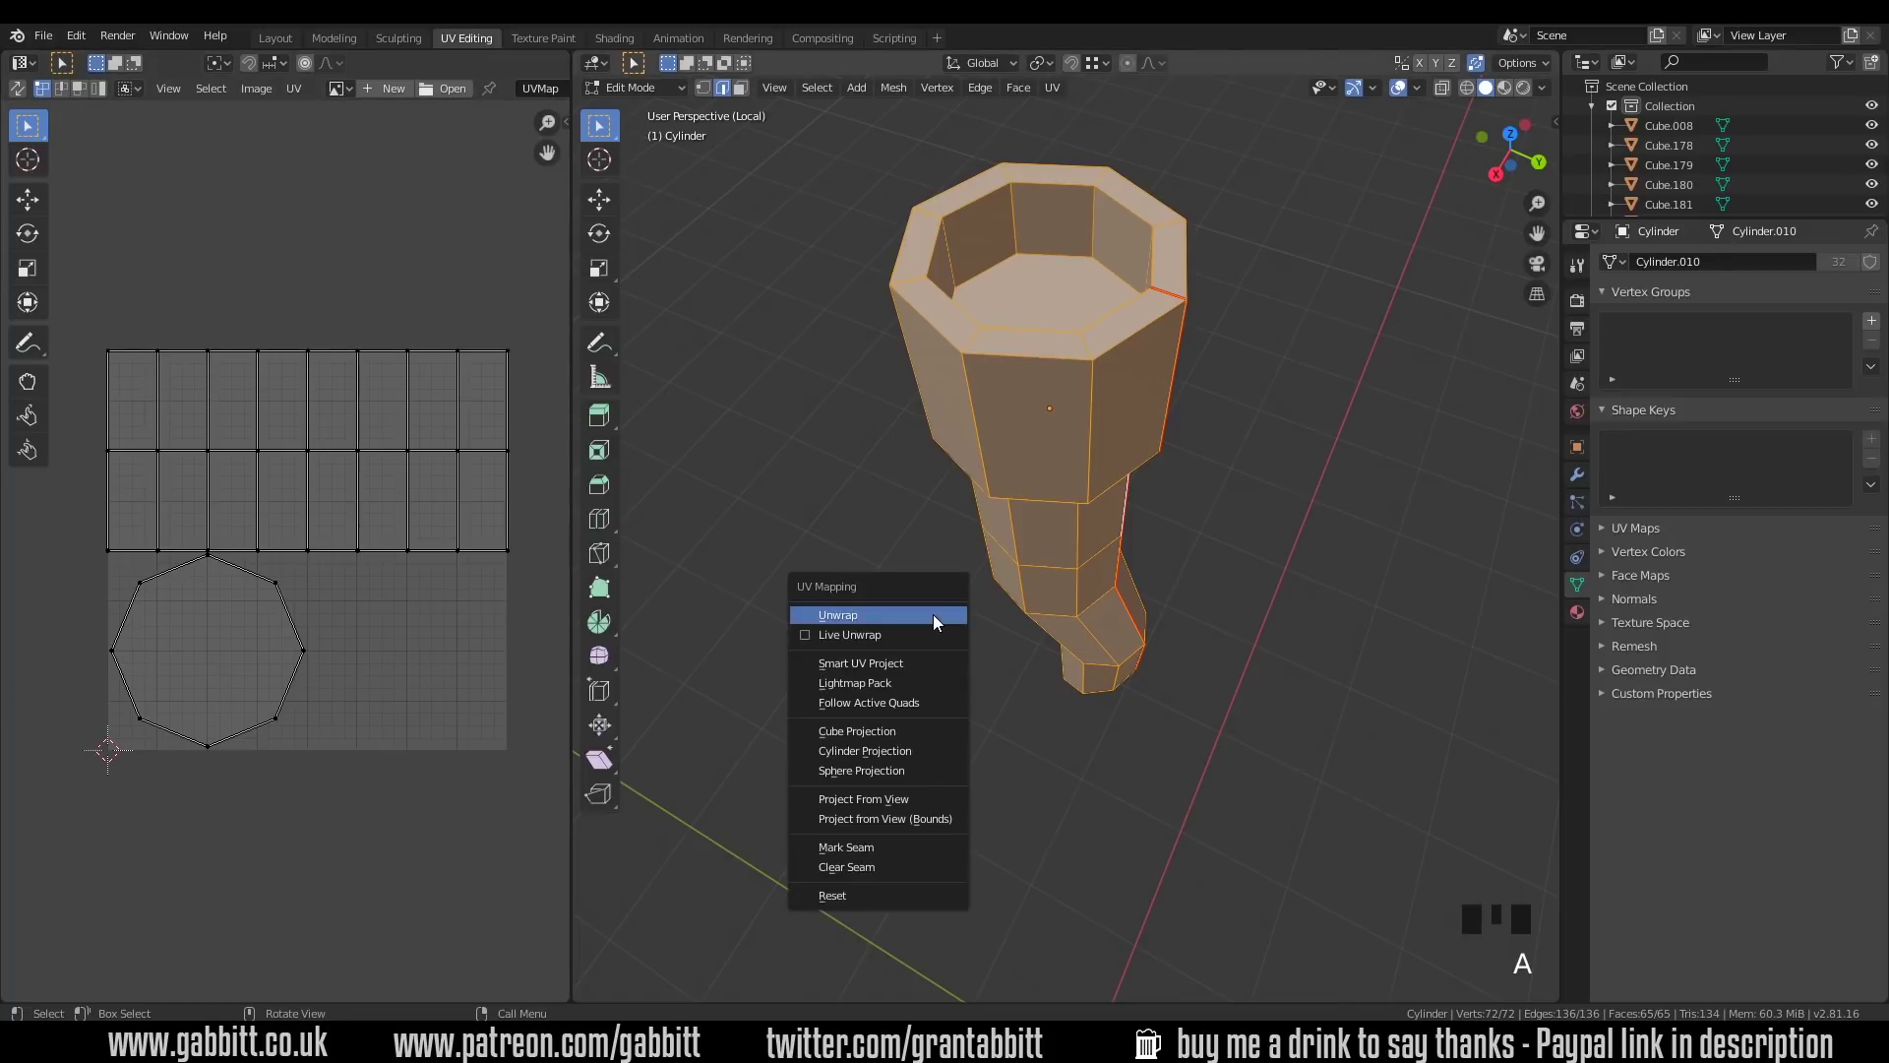
# Step: Unwrap the chimney, then select its inner floor face from a top-down view
pyautogui.press('u')
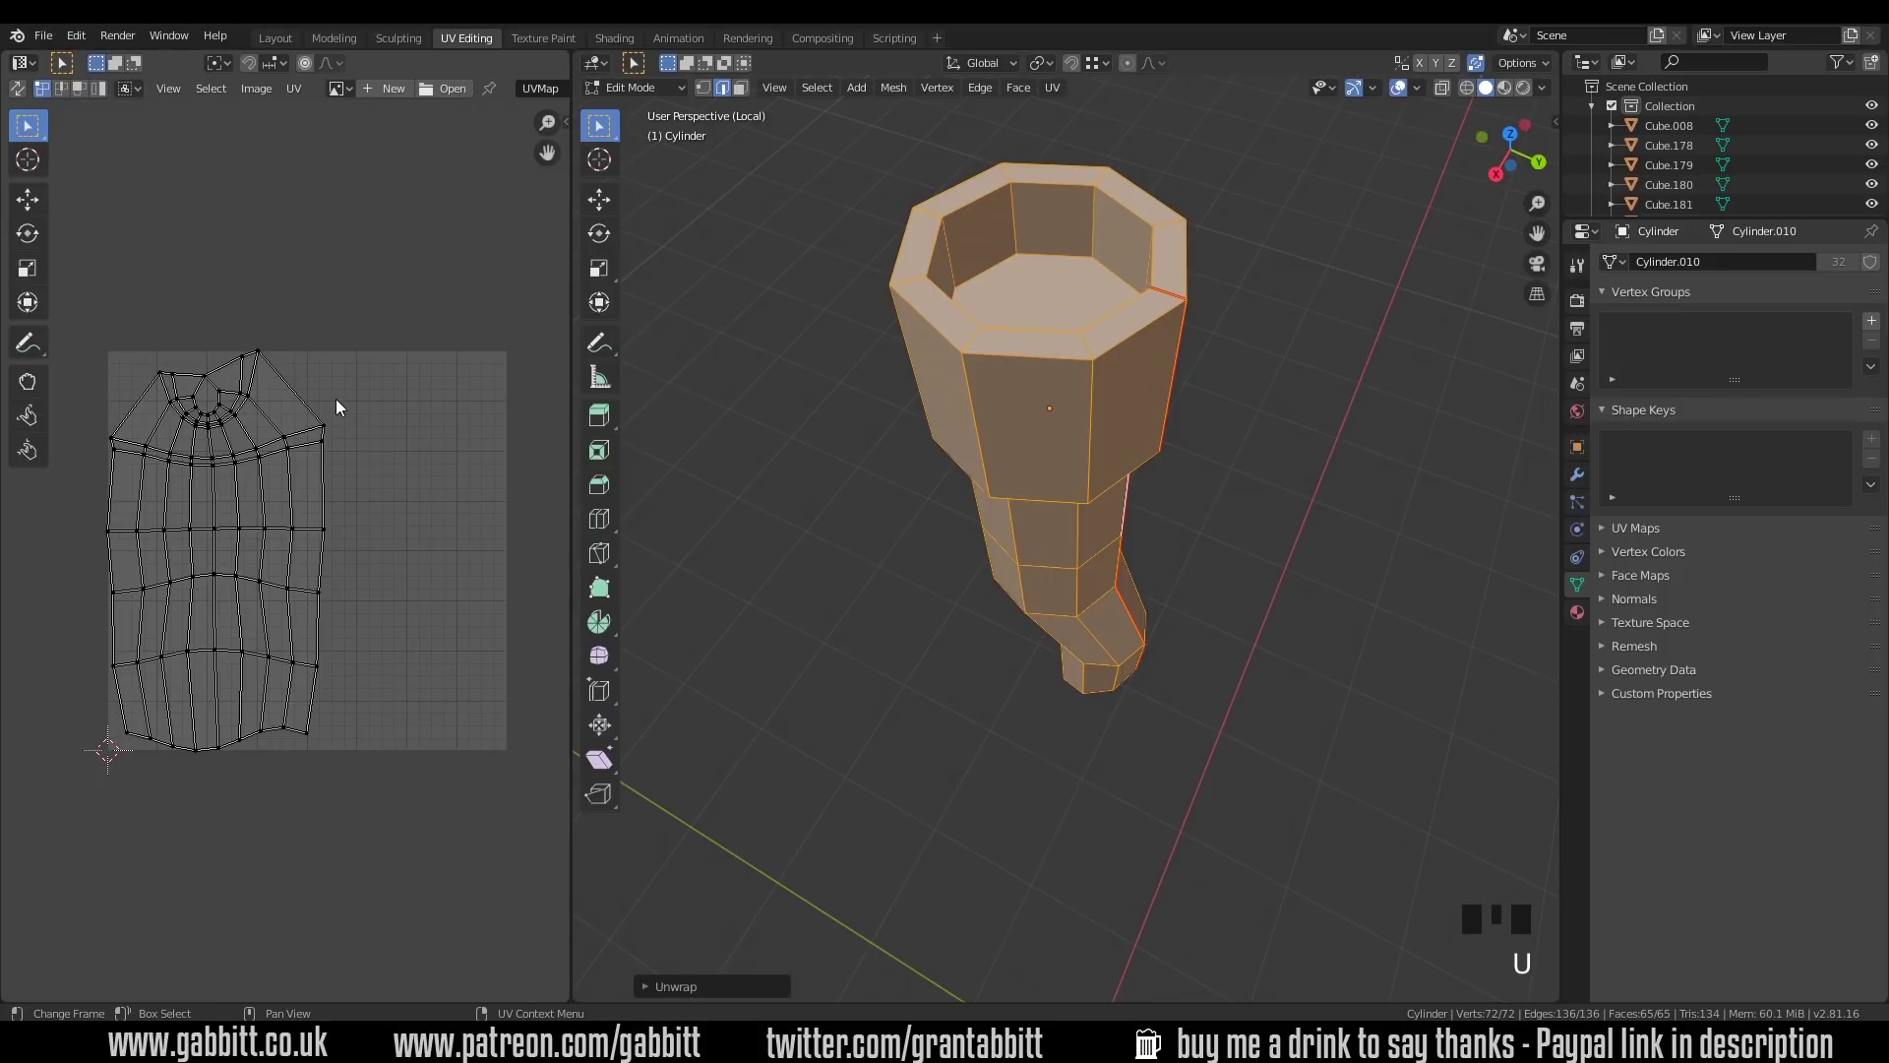
pyautogui.moveTo(339, 412); pyautogui.dragTo(1059, 483)
pyautogui.press('3')
pyautogui.click(1058, 484)
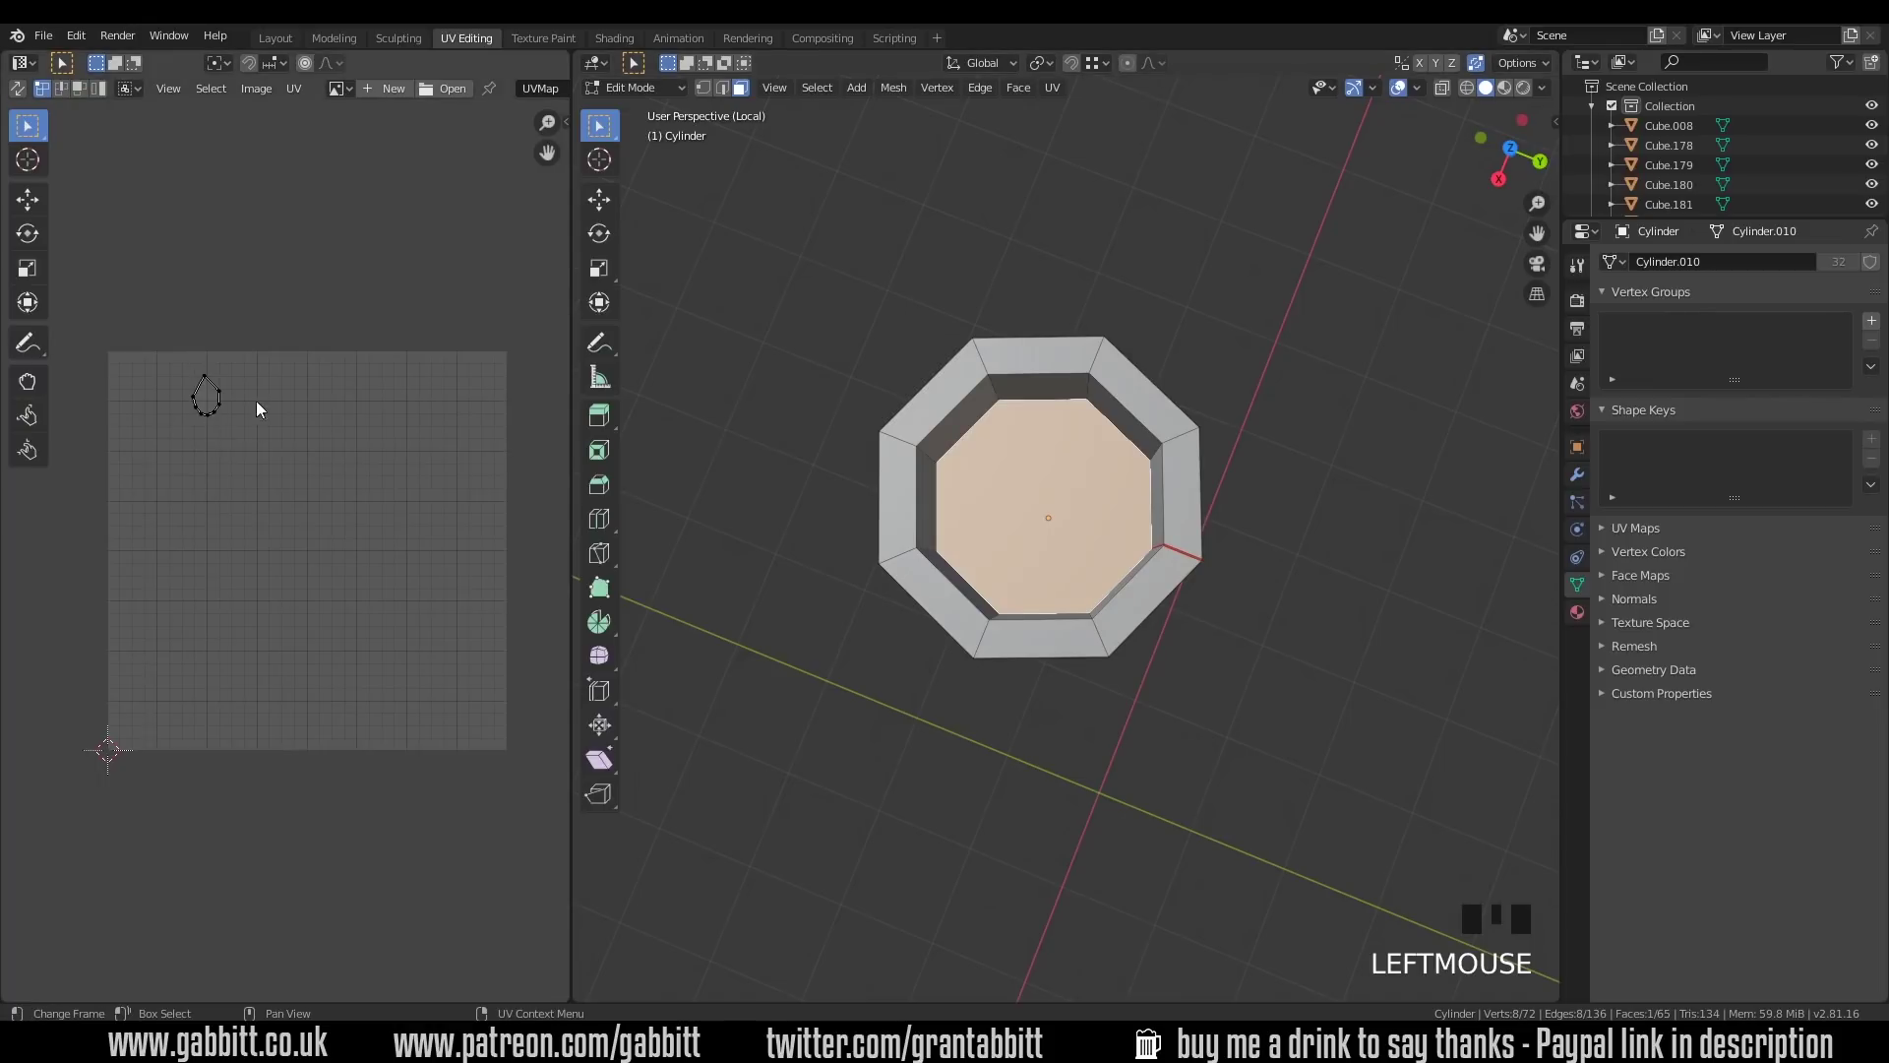
# Step: Seam the floor's border and re-unwrap the chimney into a floor octagon and wall strip
pyautogui.press('a')
pyautogui.click(998, 519)
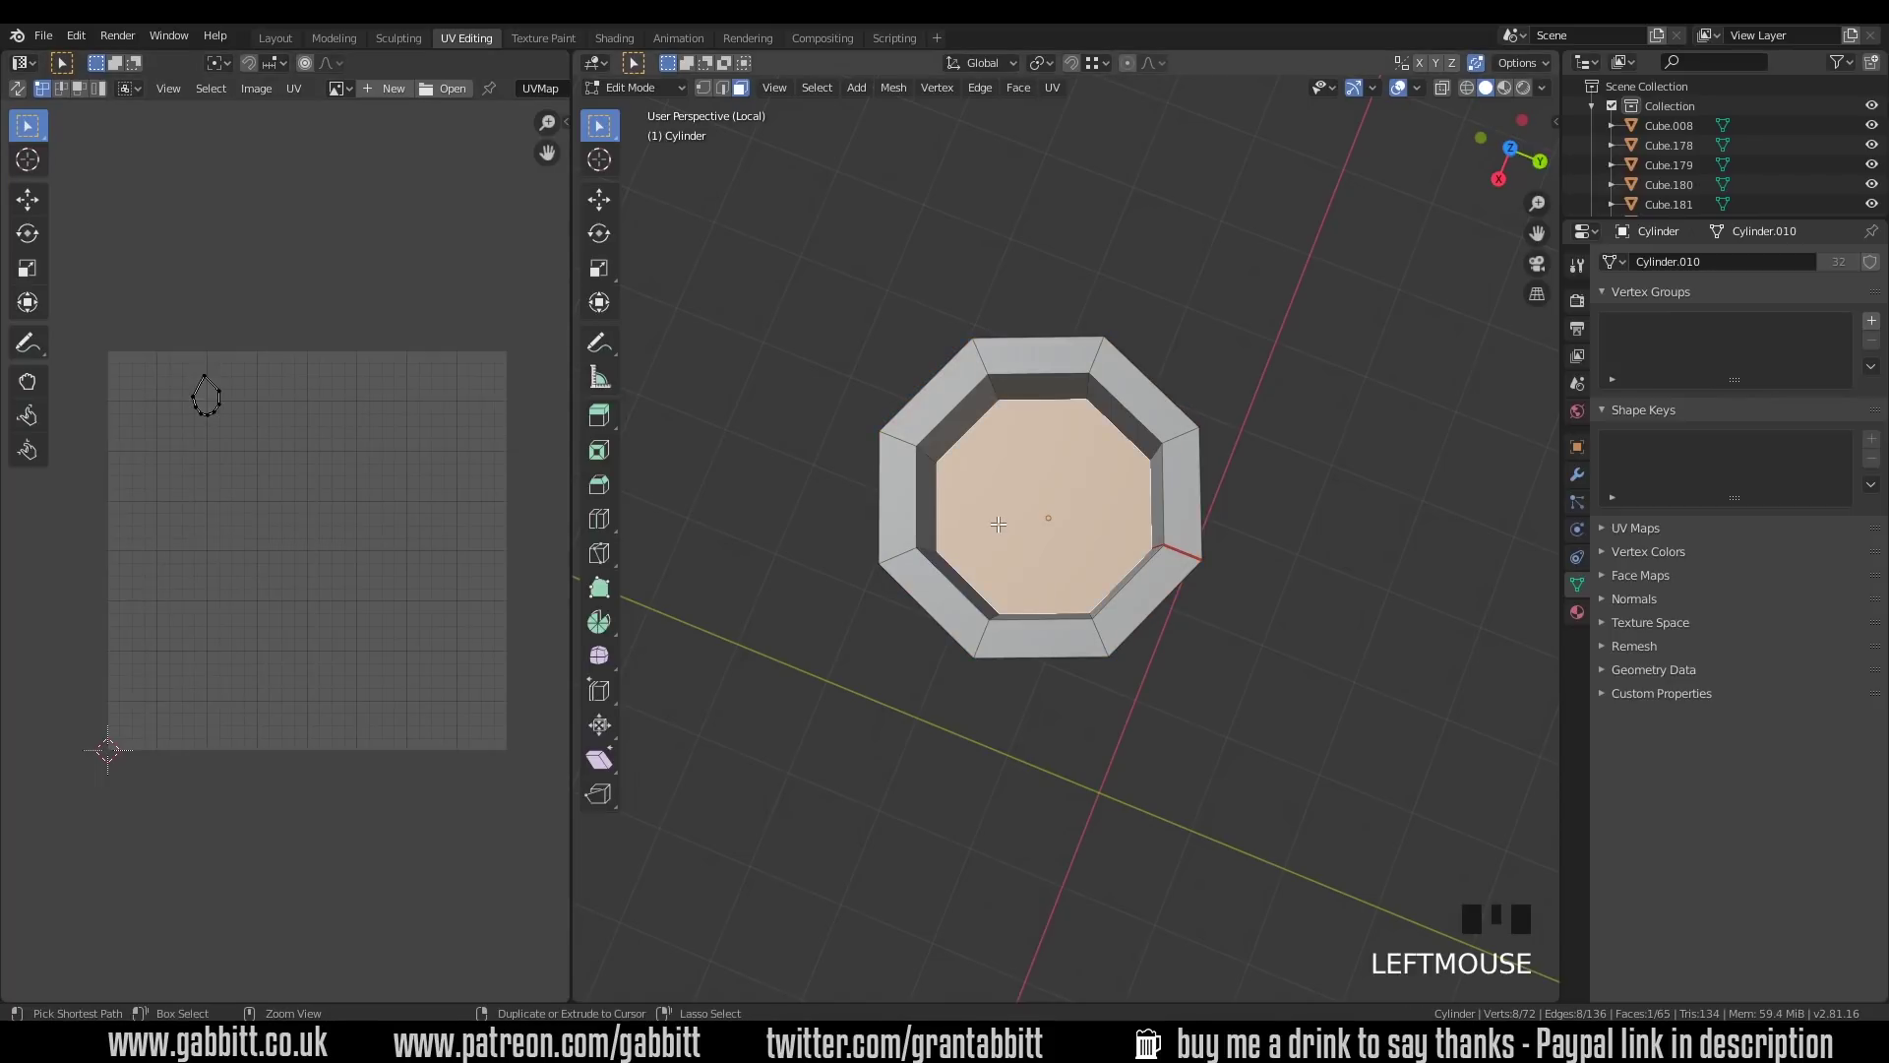
pyautogui.press('ctrl+e')
pyautogui.press('a')
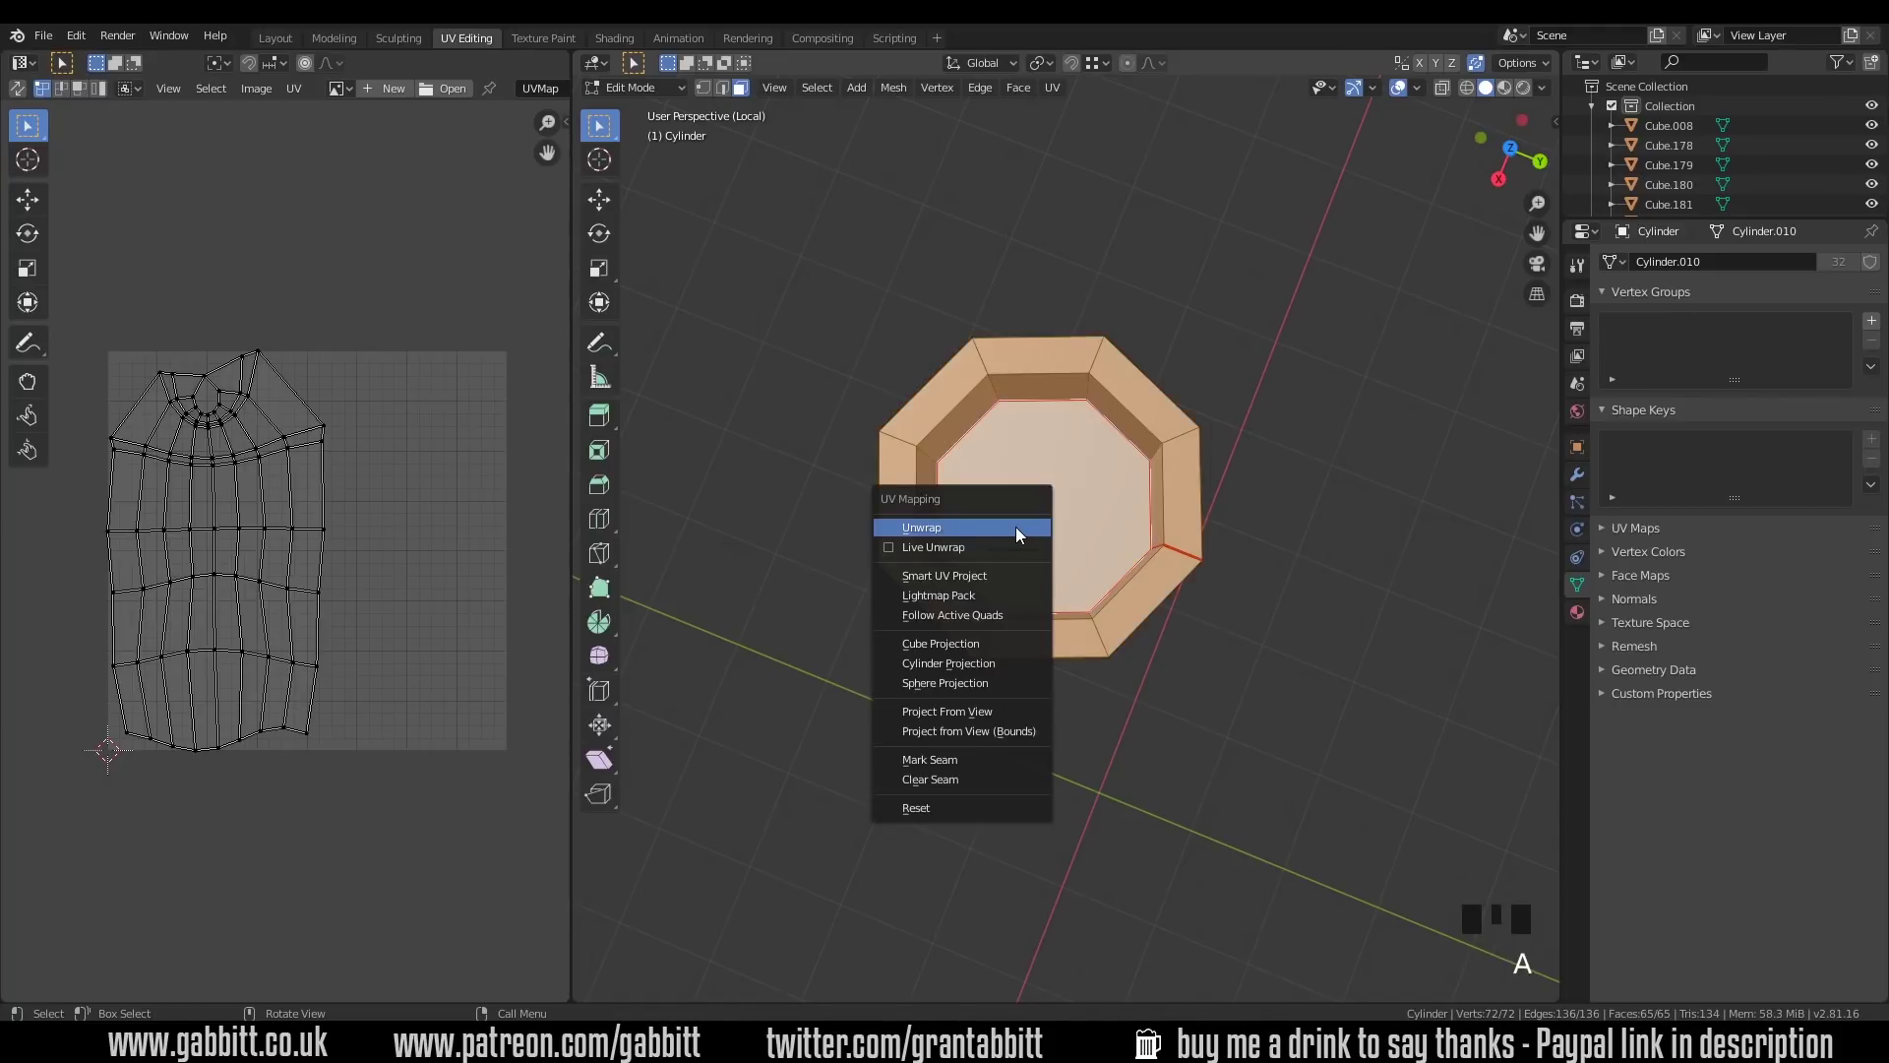
pyautogui.press('u')
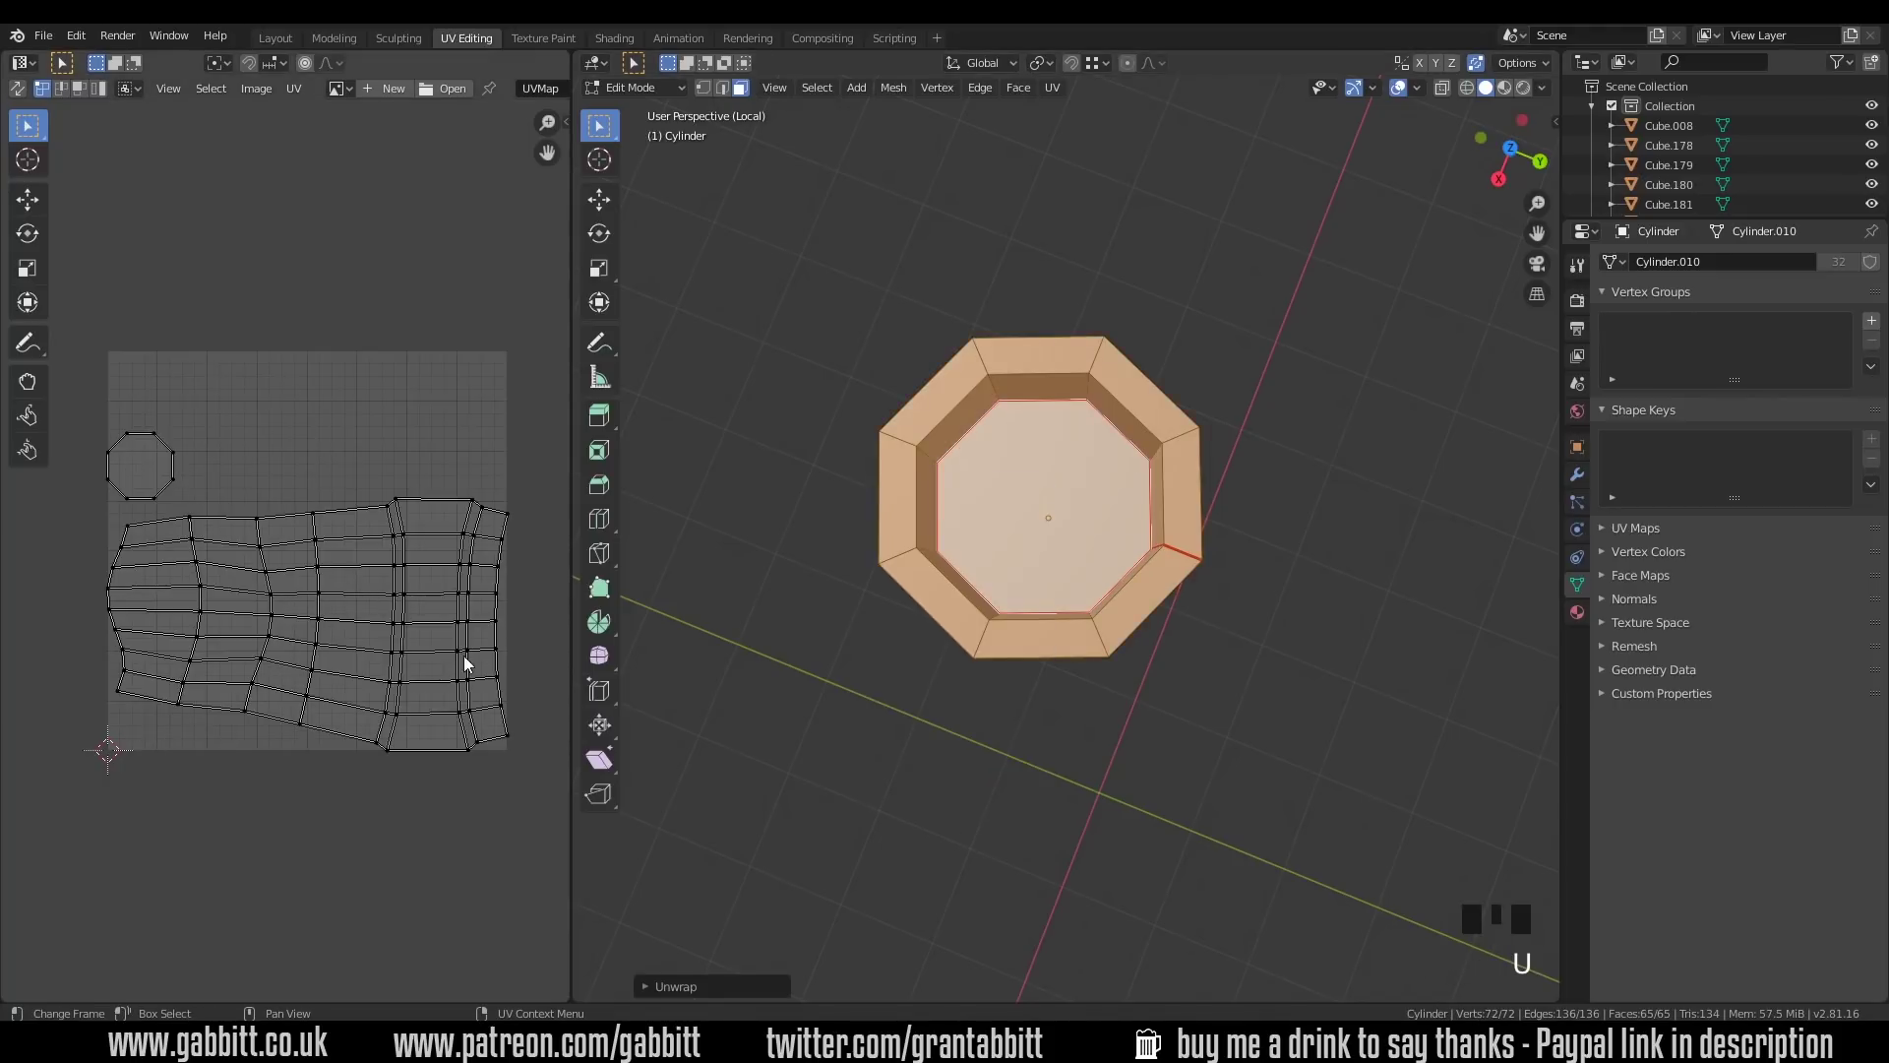
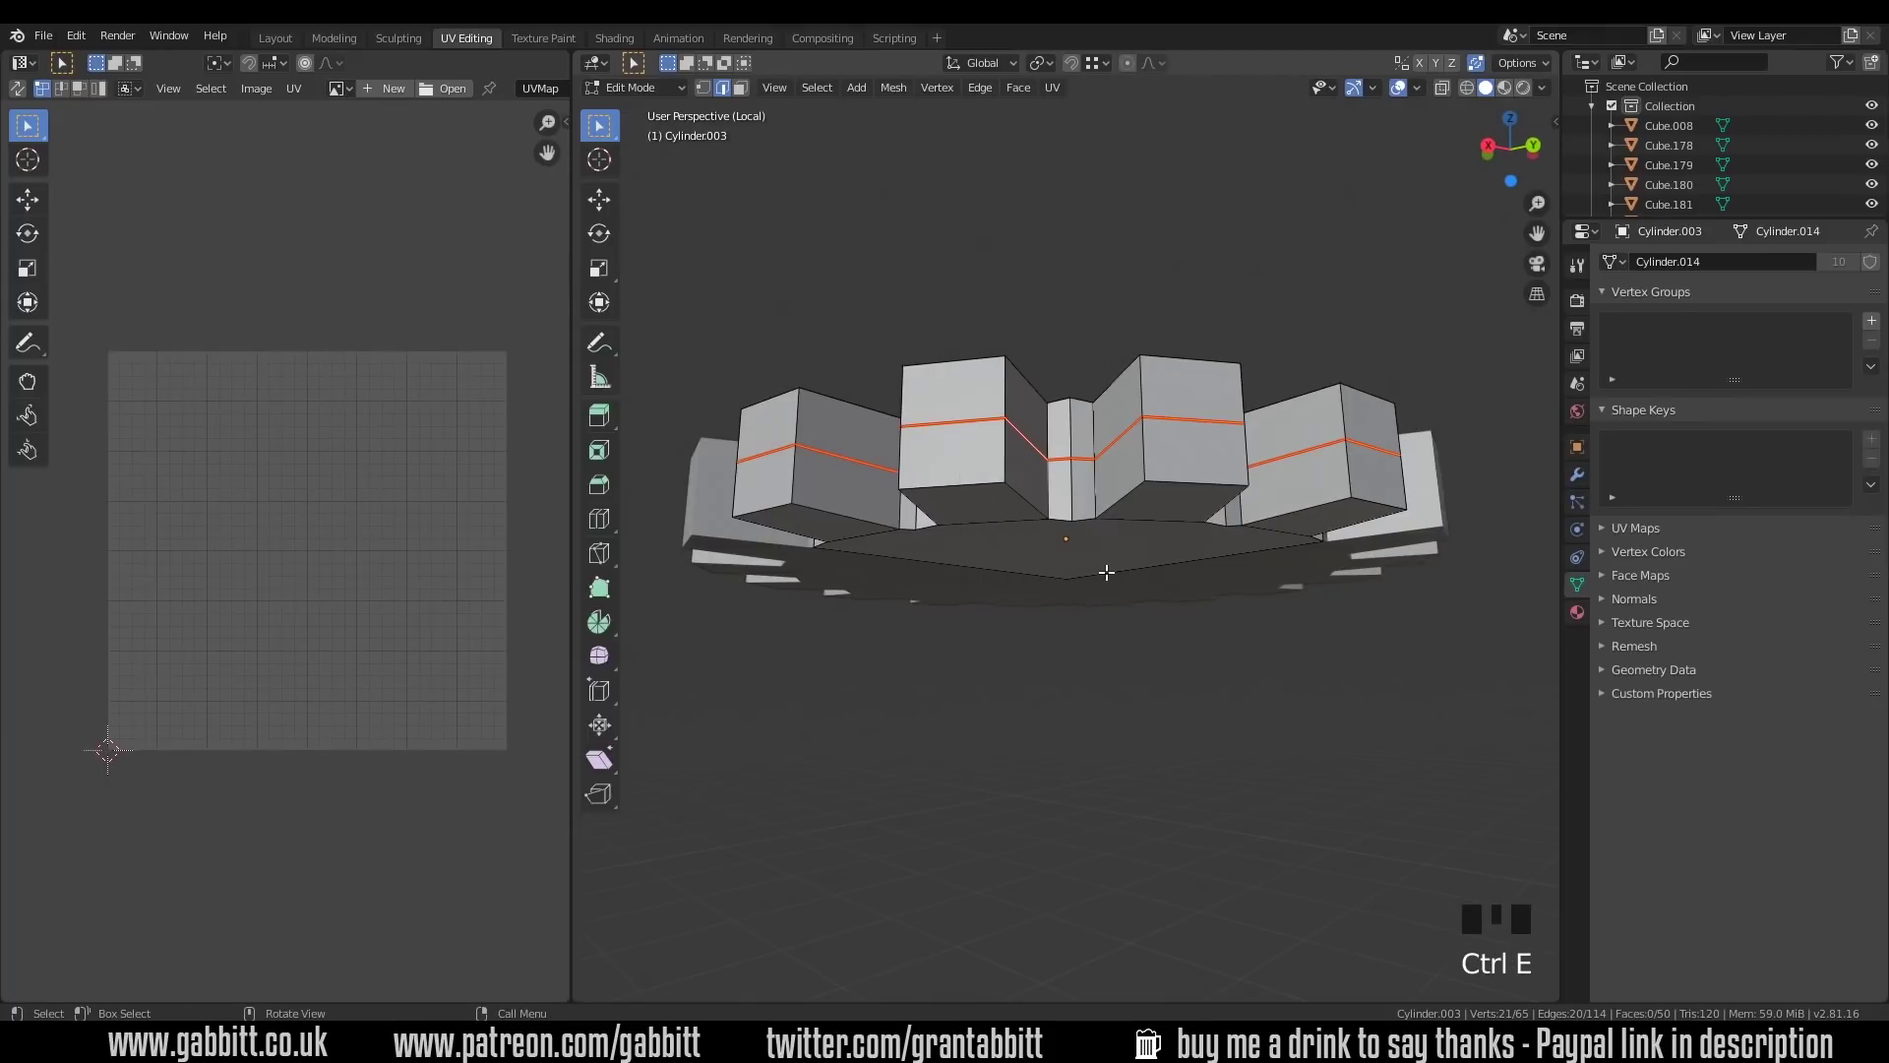
# Step: Select all faces of the gear cylinder and unwrap it along its seams
pyautogui.press('a')
pyautogui.press('u')
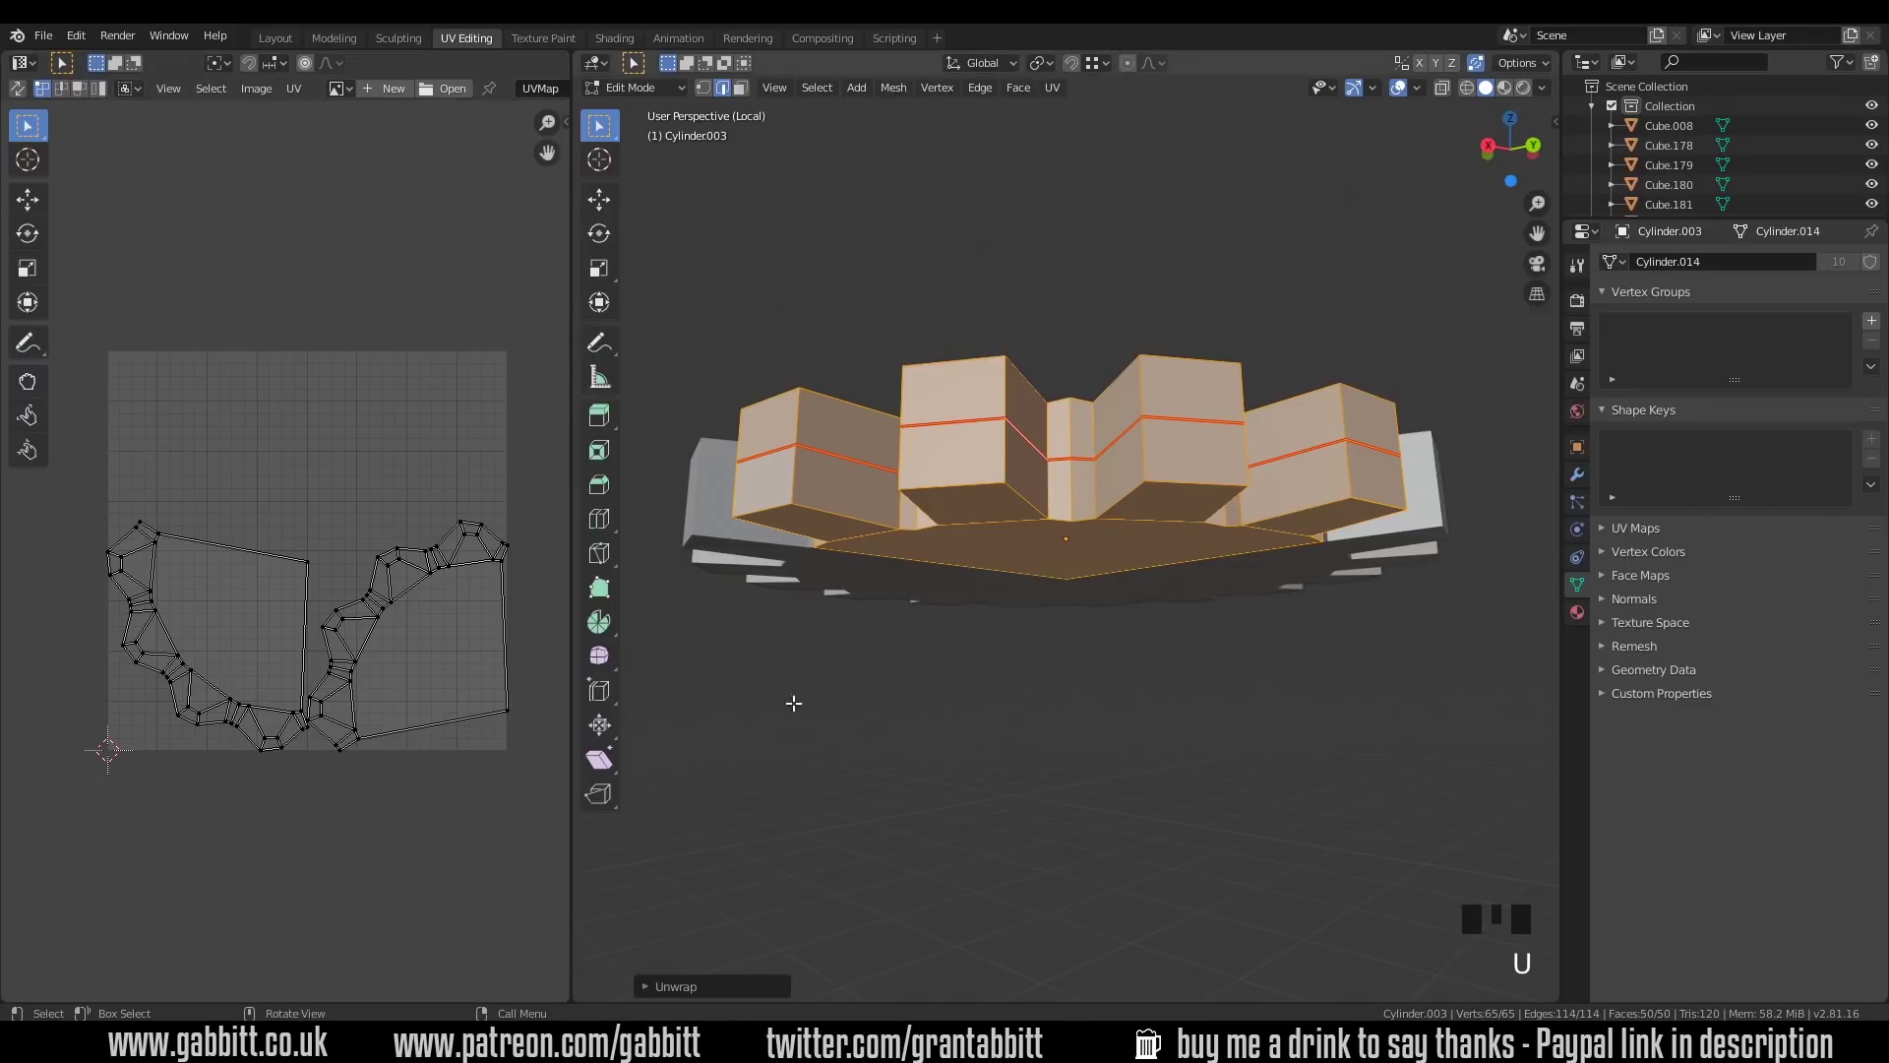
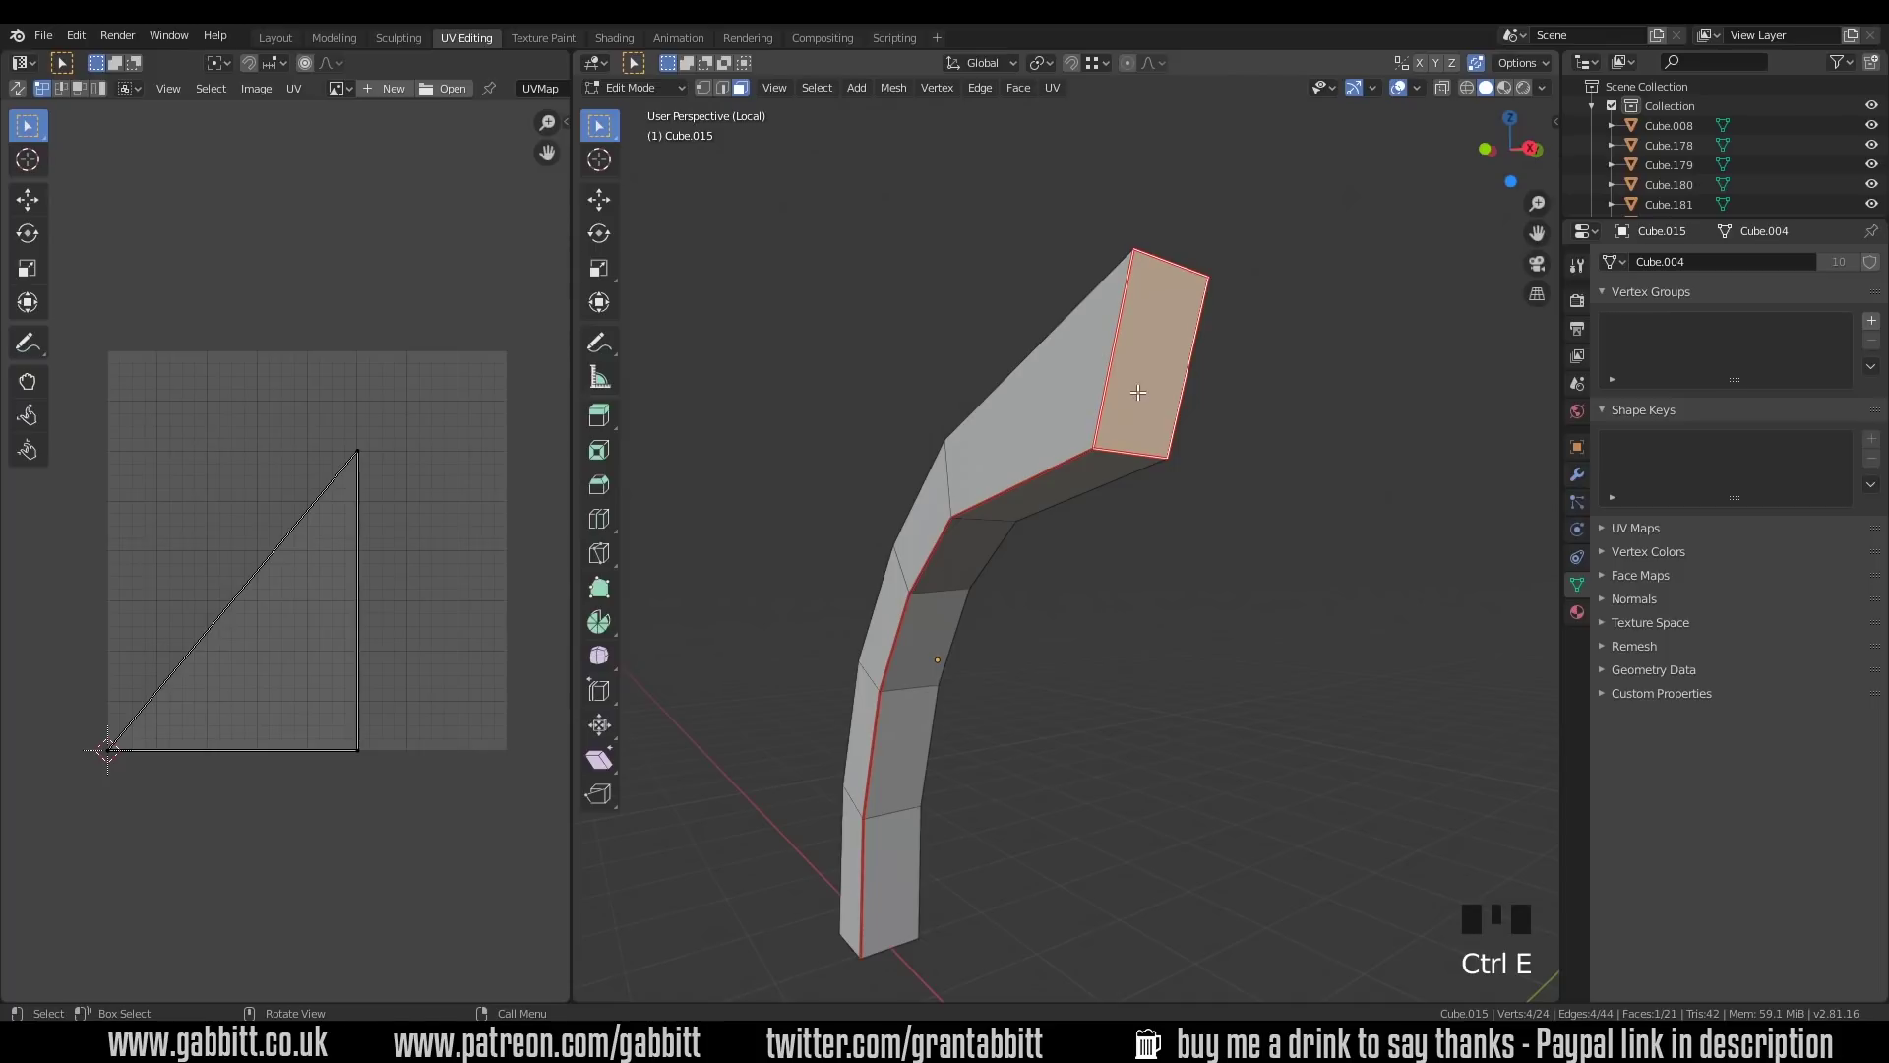
# Step: Select the whole bent post and unwrap it into a long strip and end island
pyautogui.press('a')
pyautogui.press('u')
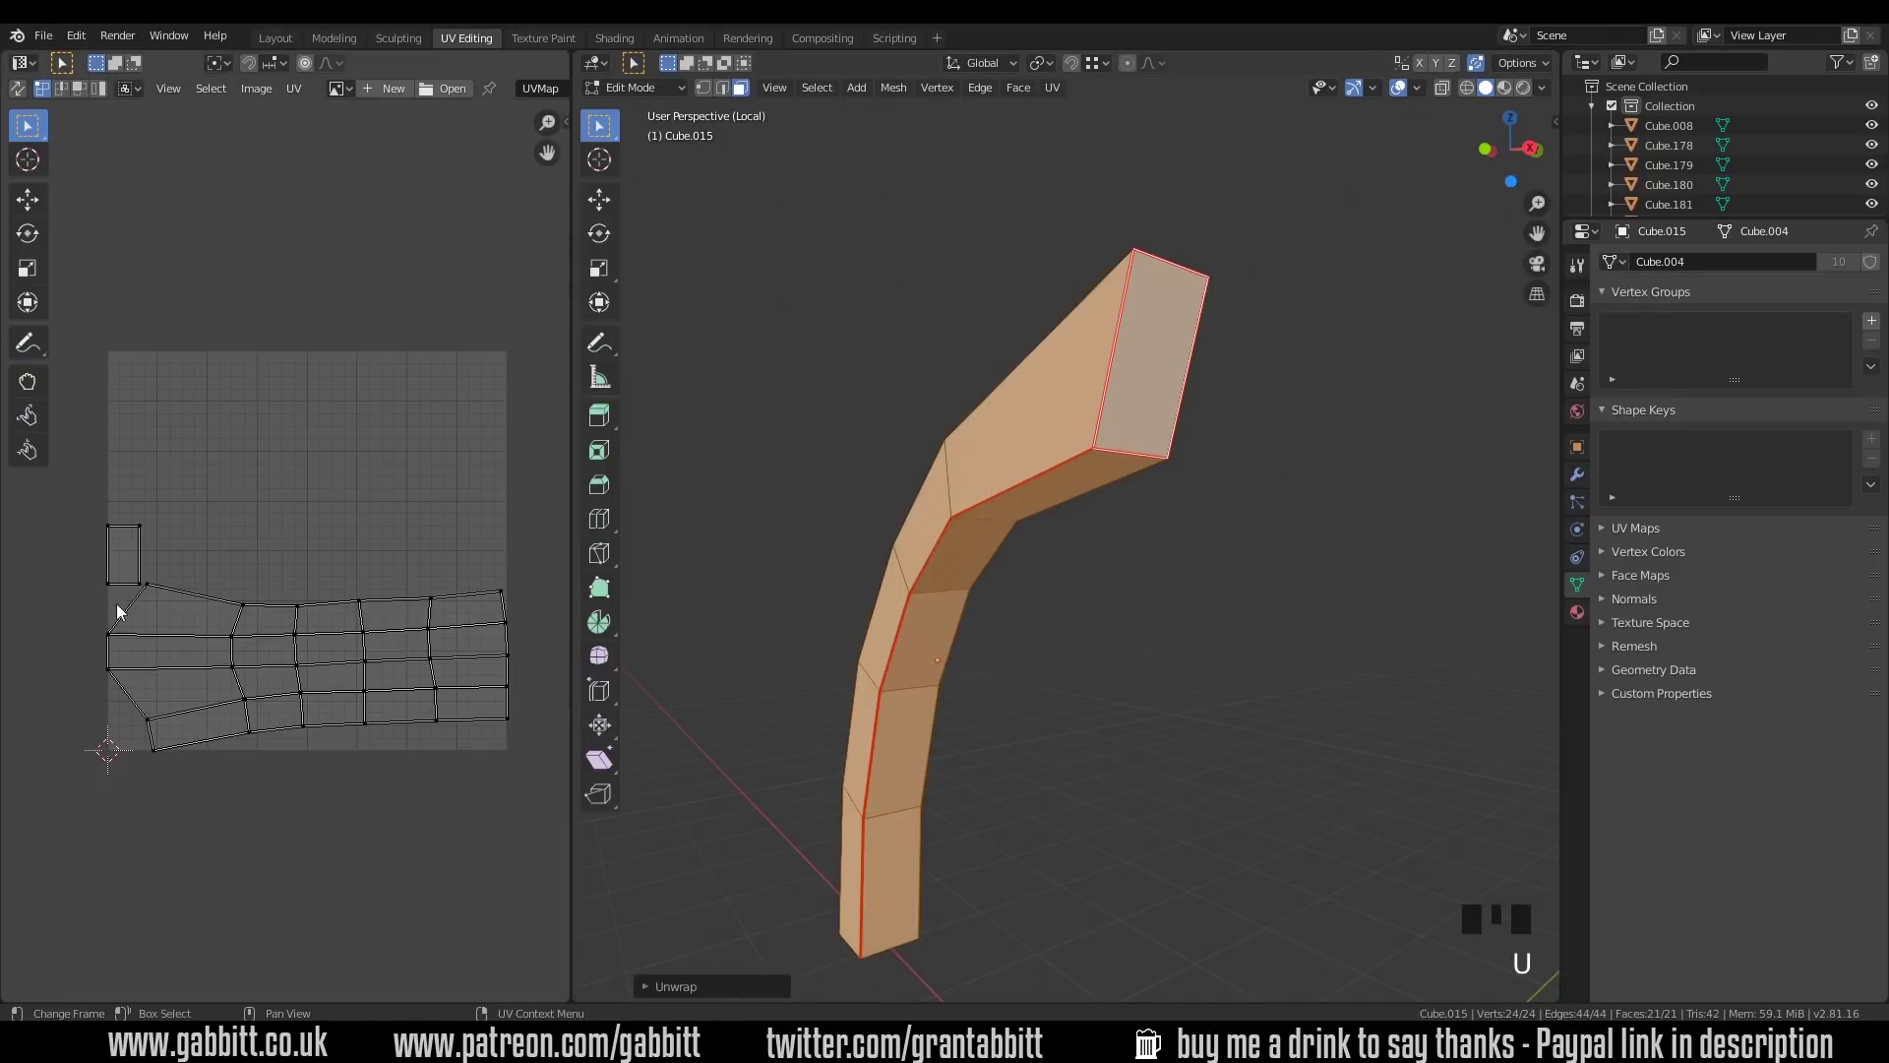
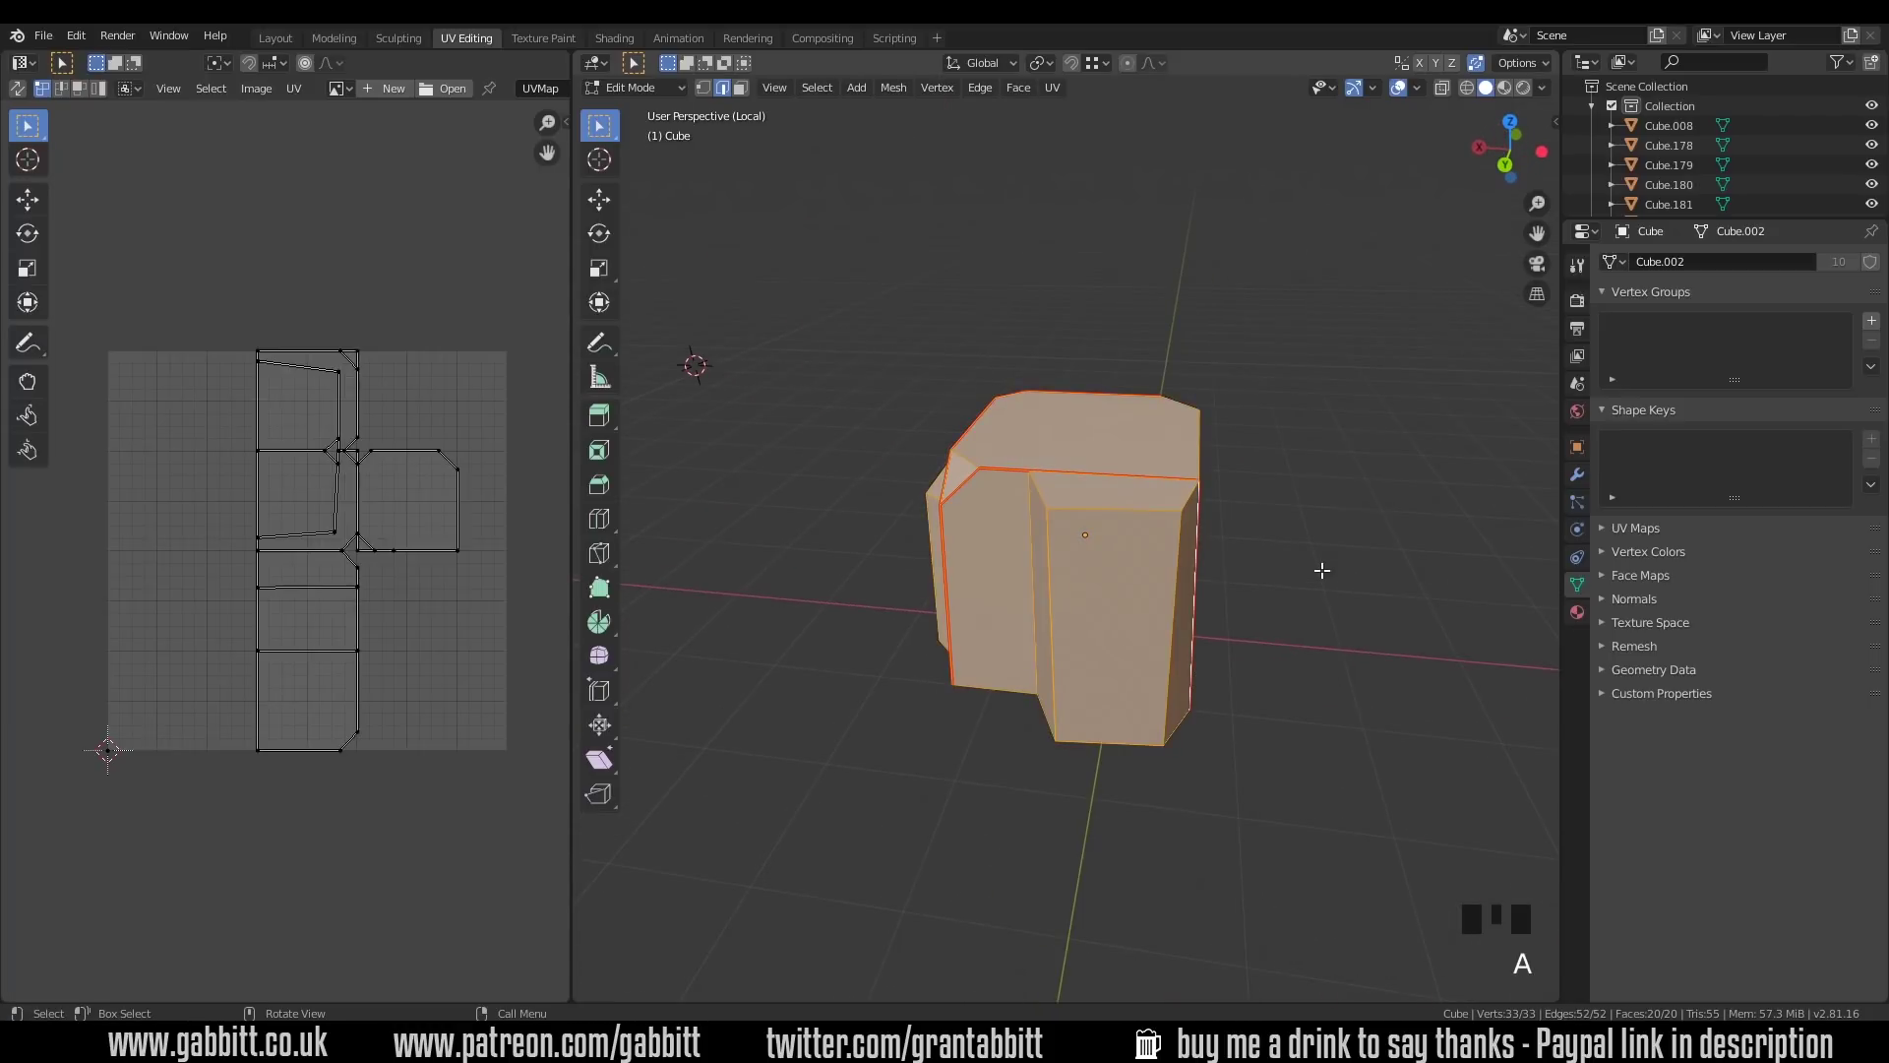
# Step: Unwrap the blocky cube into rectangular islands along its seams
pyautogui.press('u')
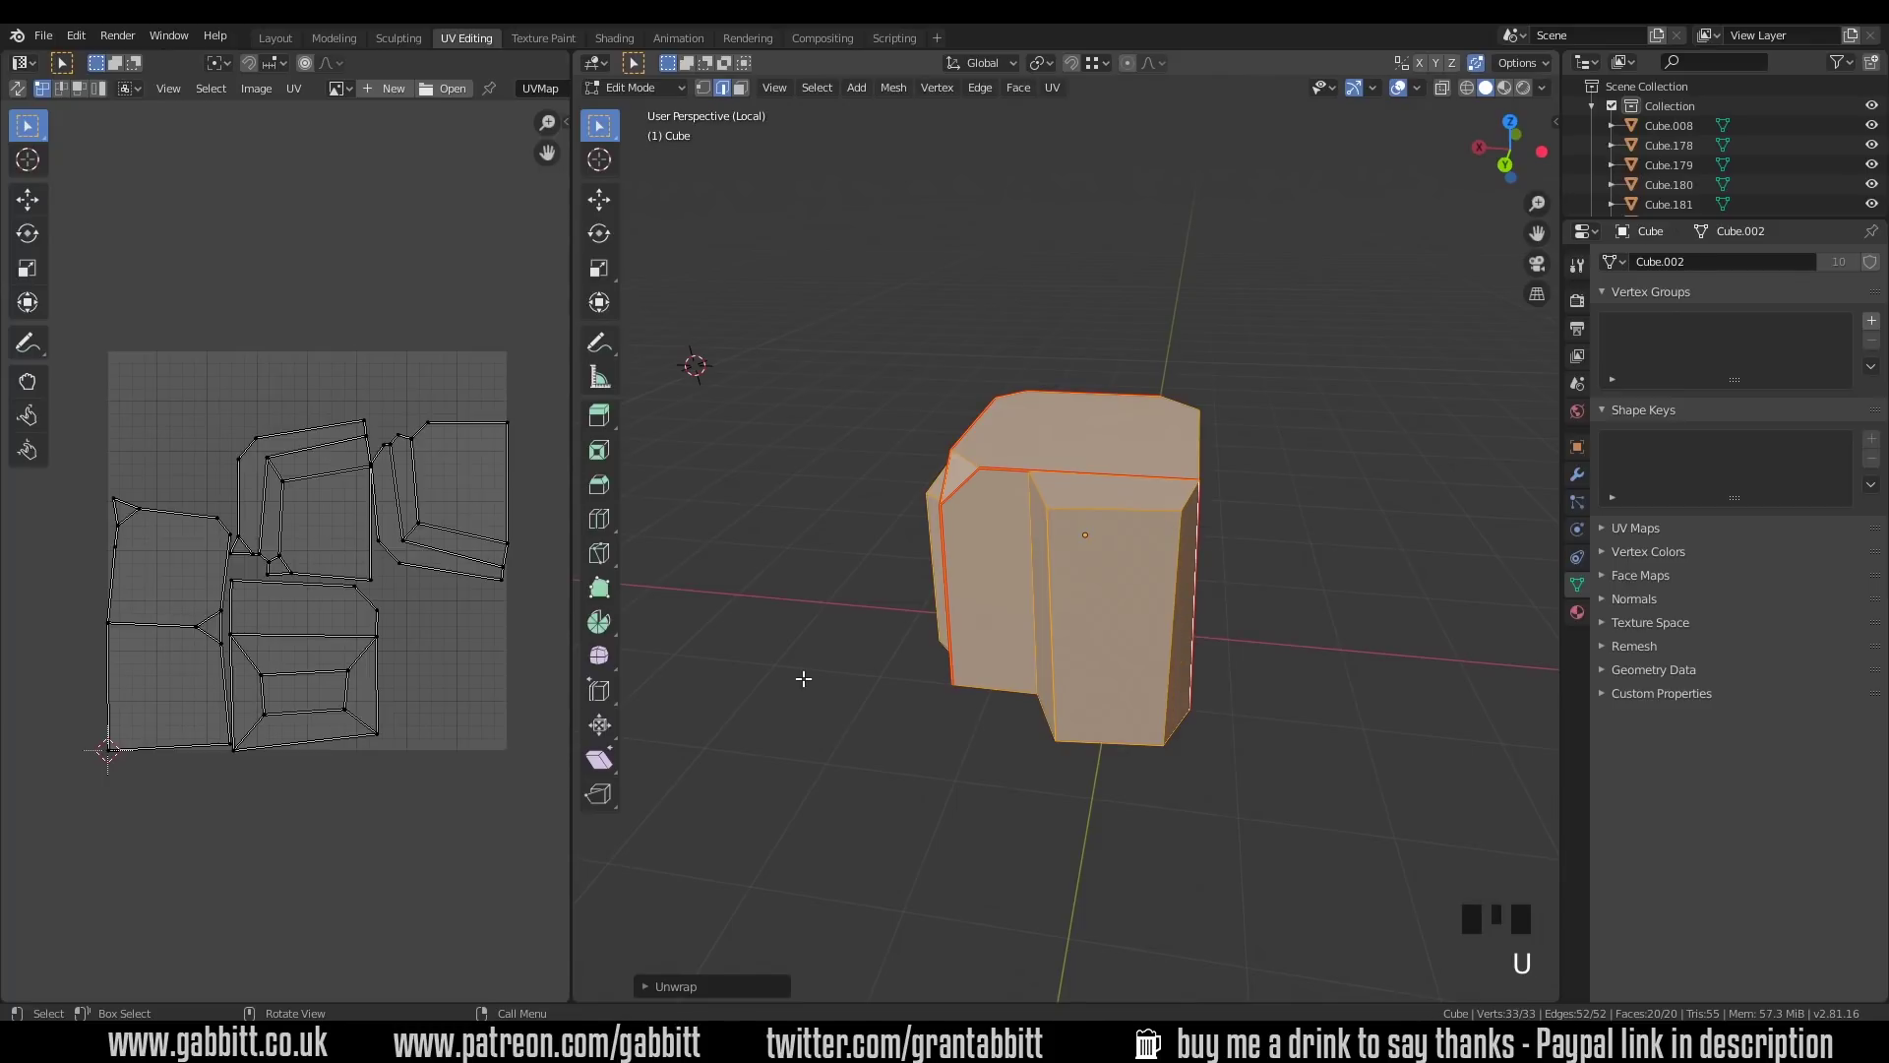
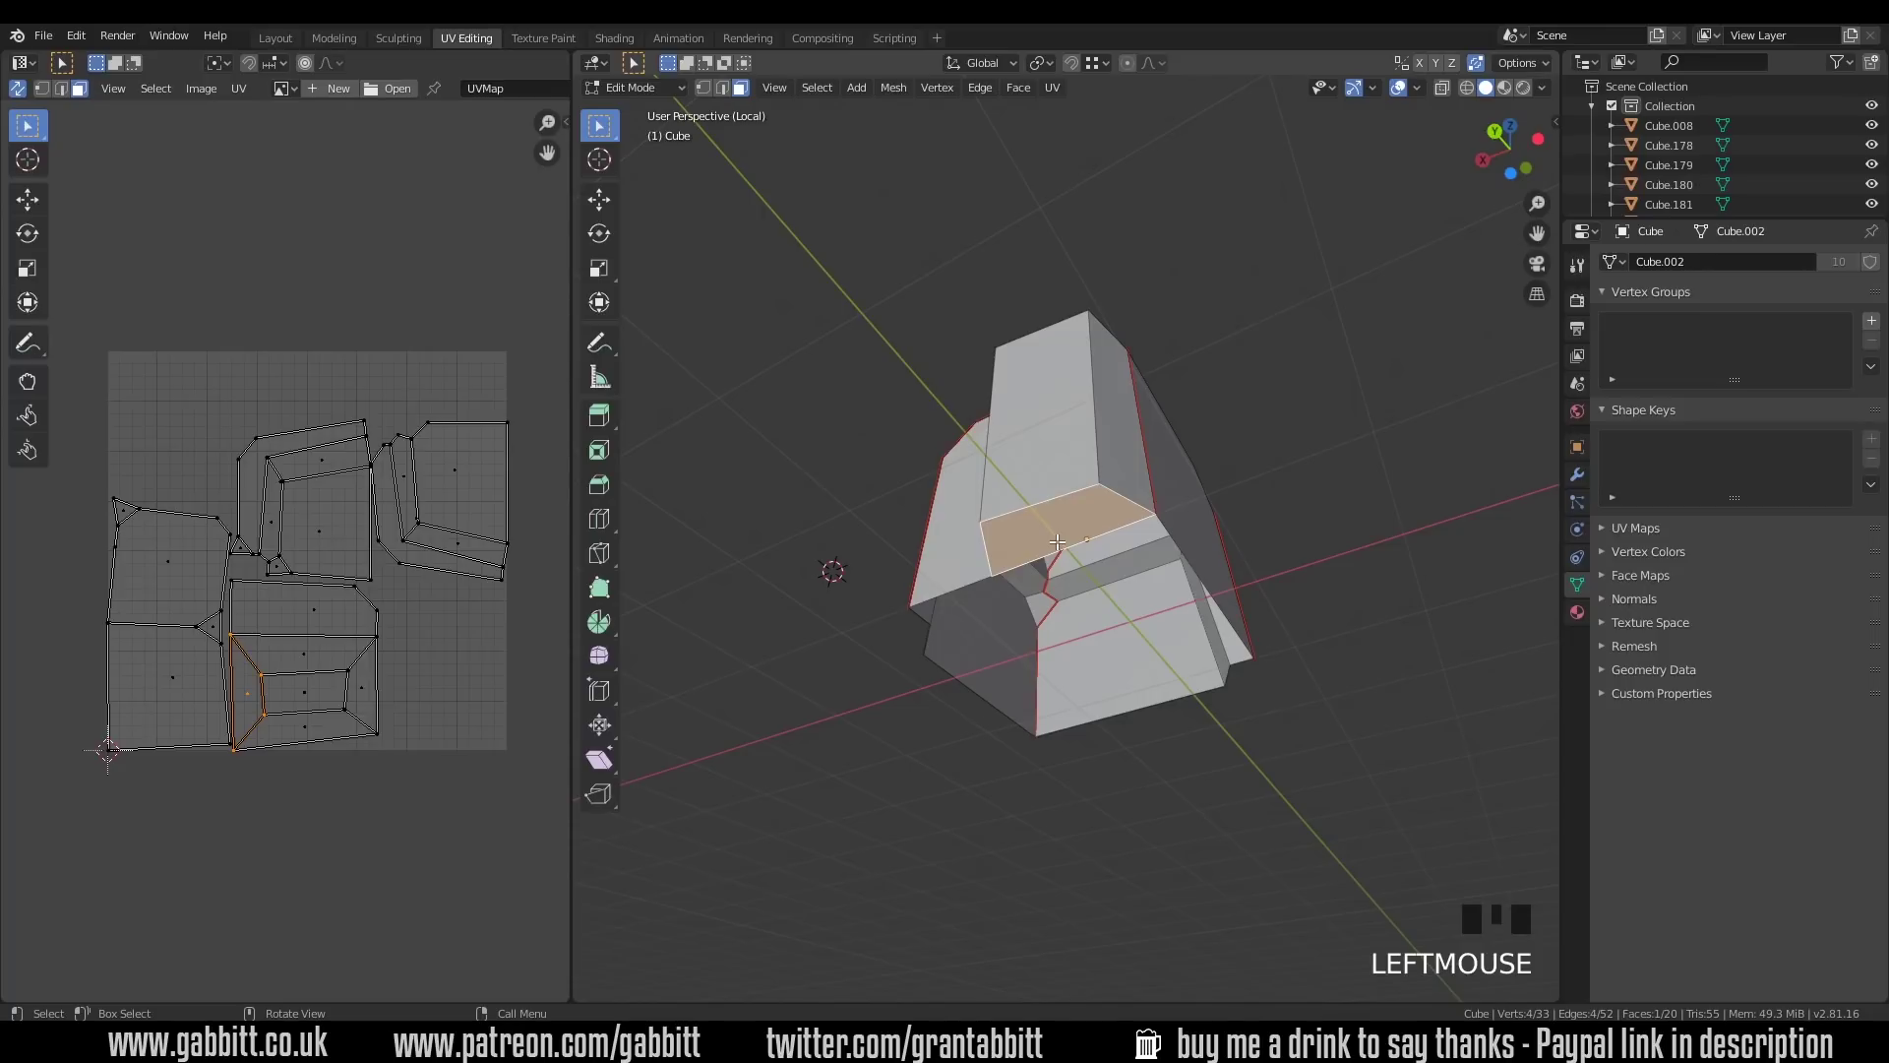
# Step: Mark the chosen cube edges as a seam and re-unwrap the whole cube
pyautogui.press('Delete')
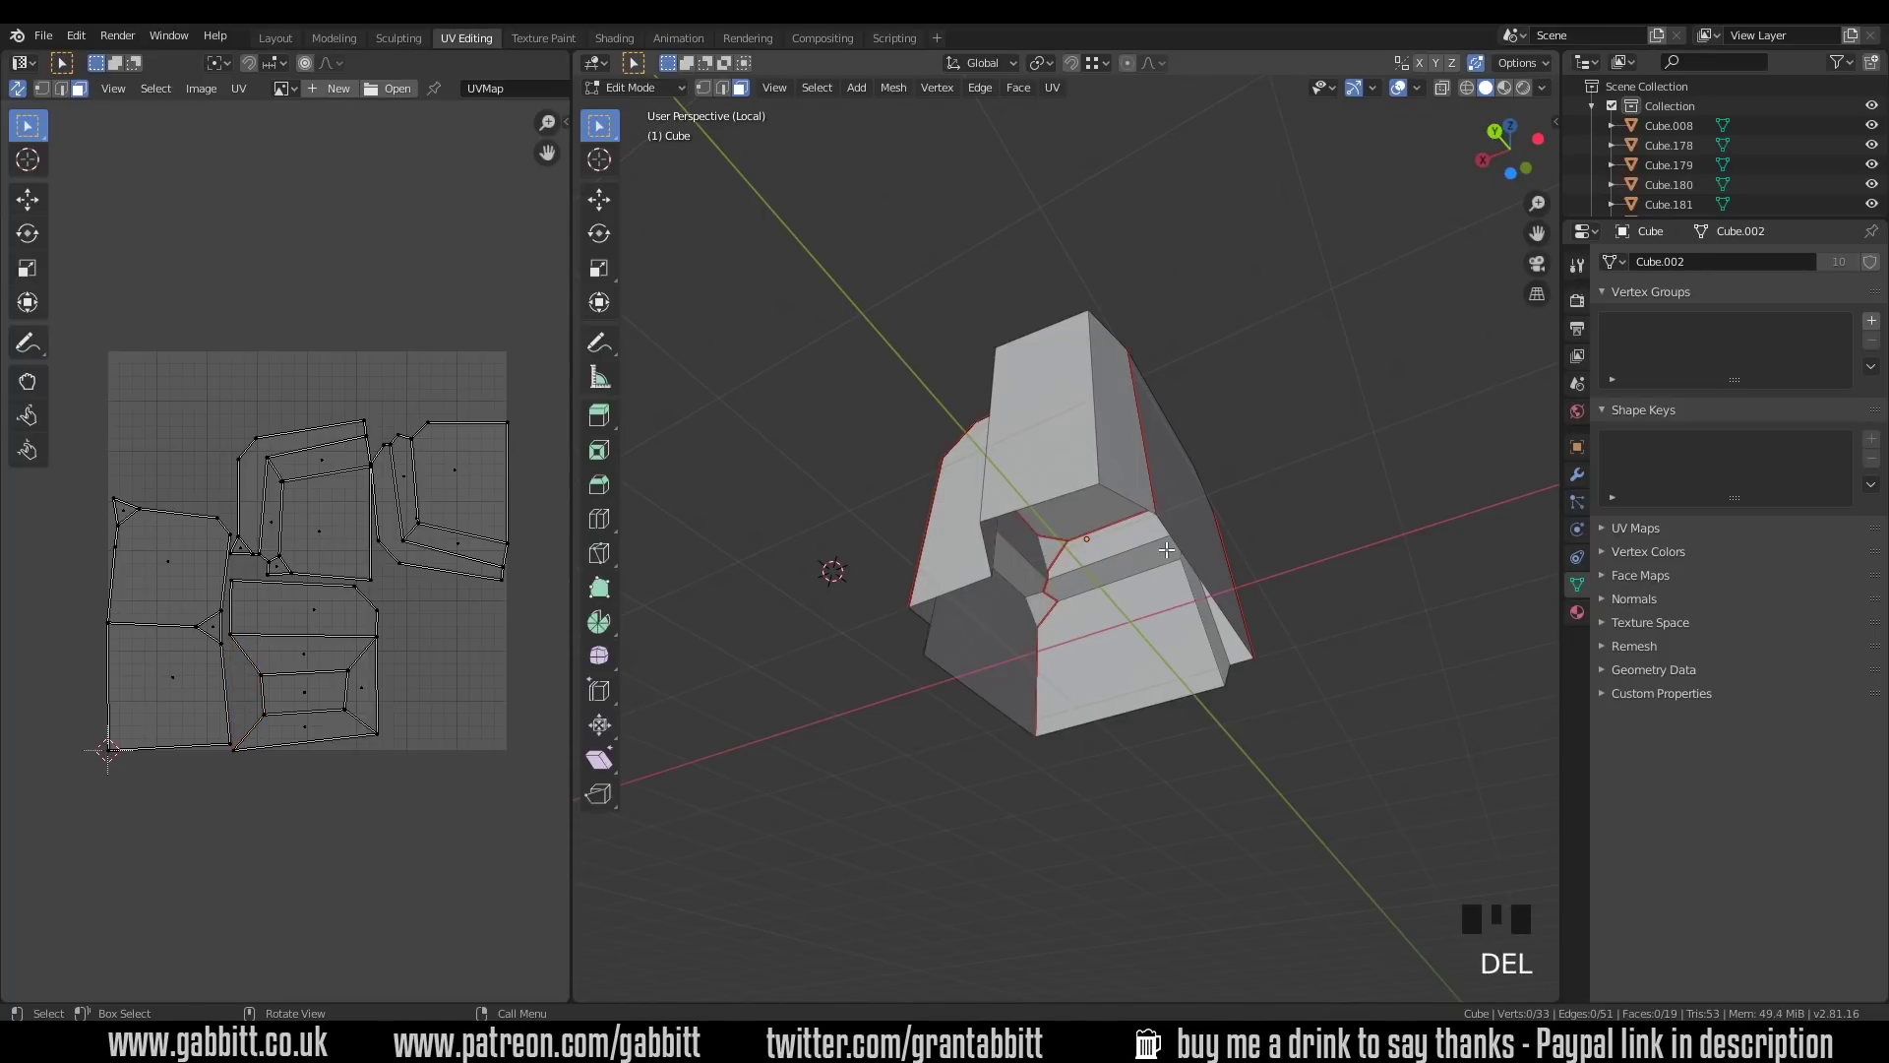
pyautogui.press('a')
pyautogui.press('u')
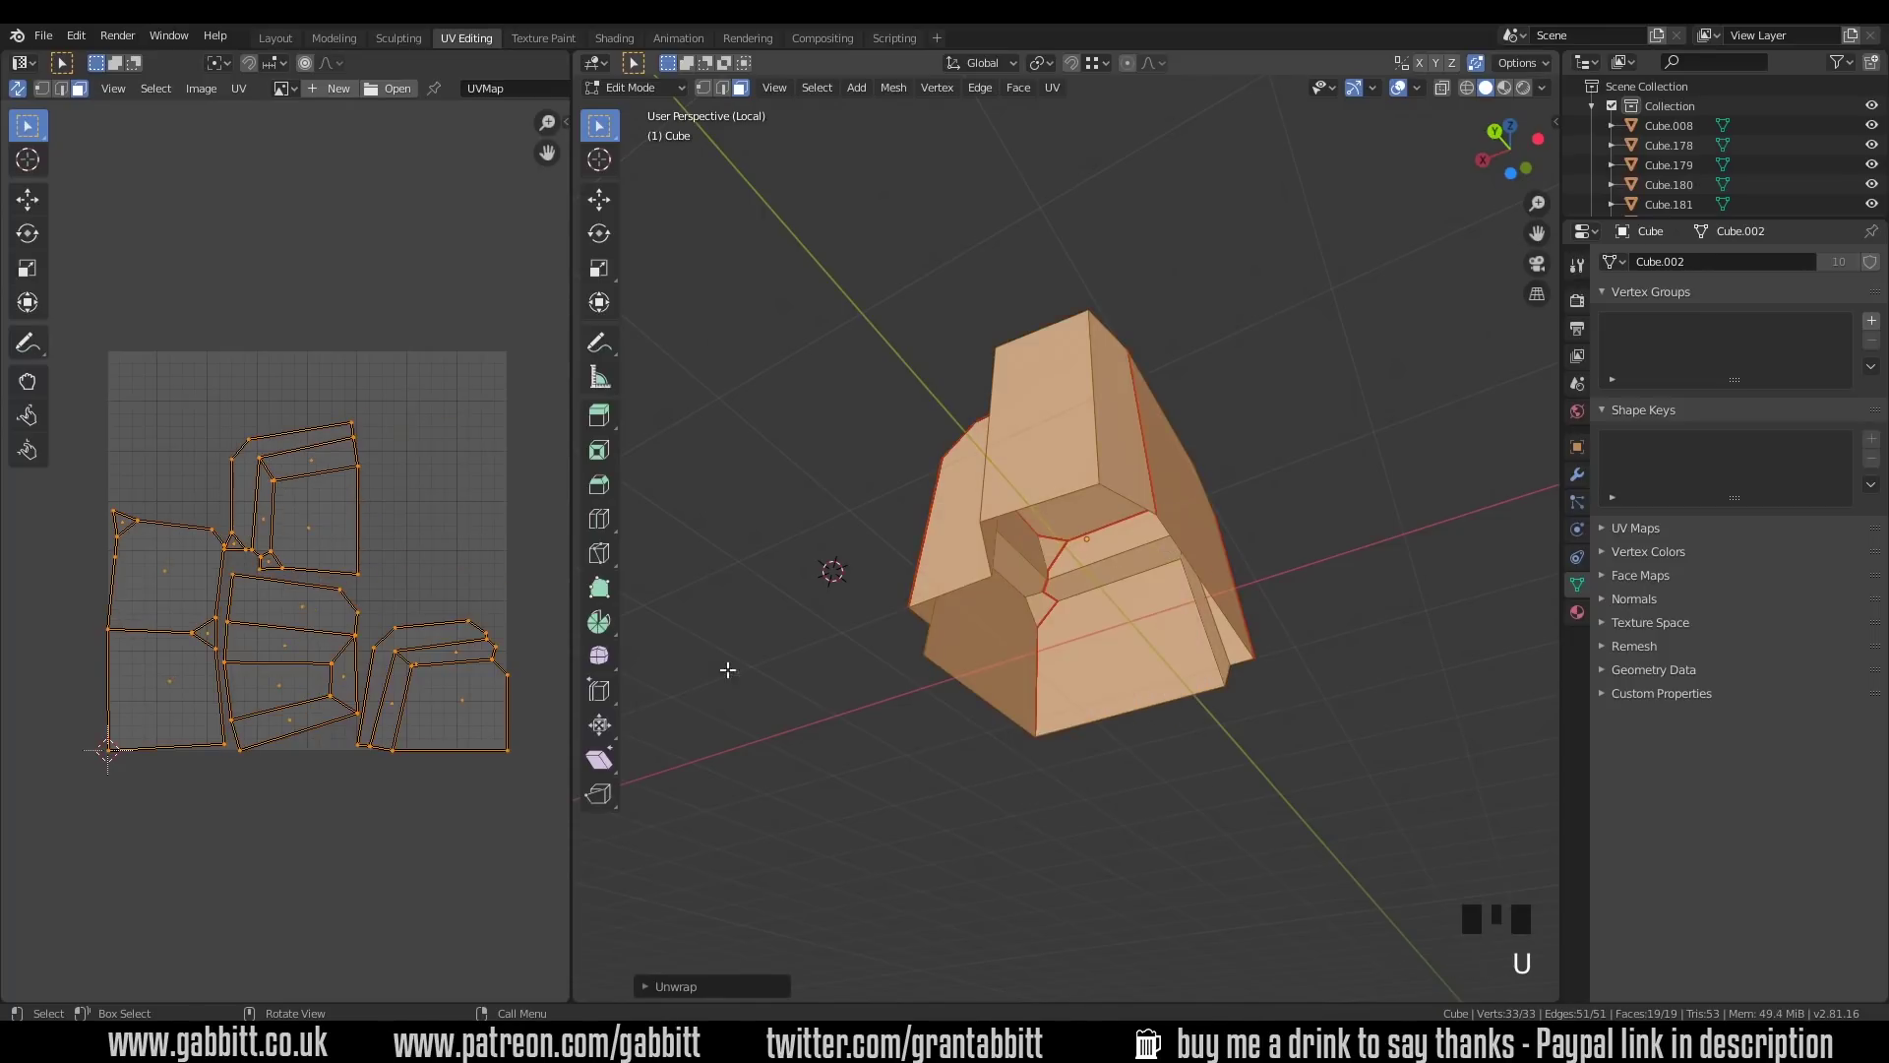
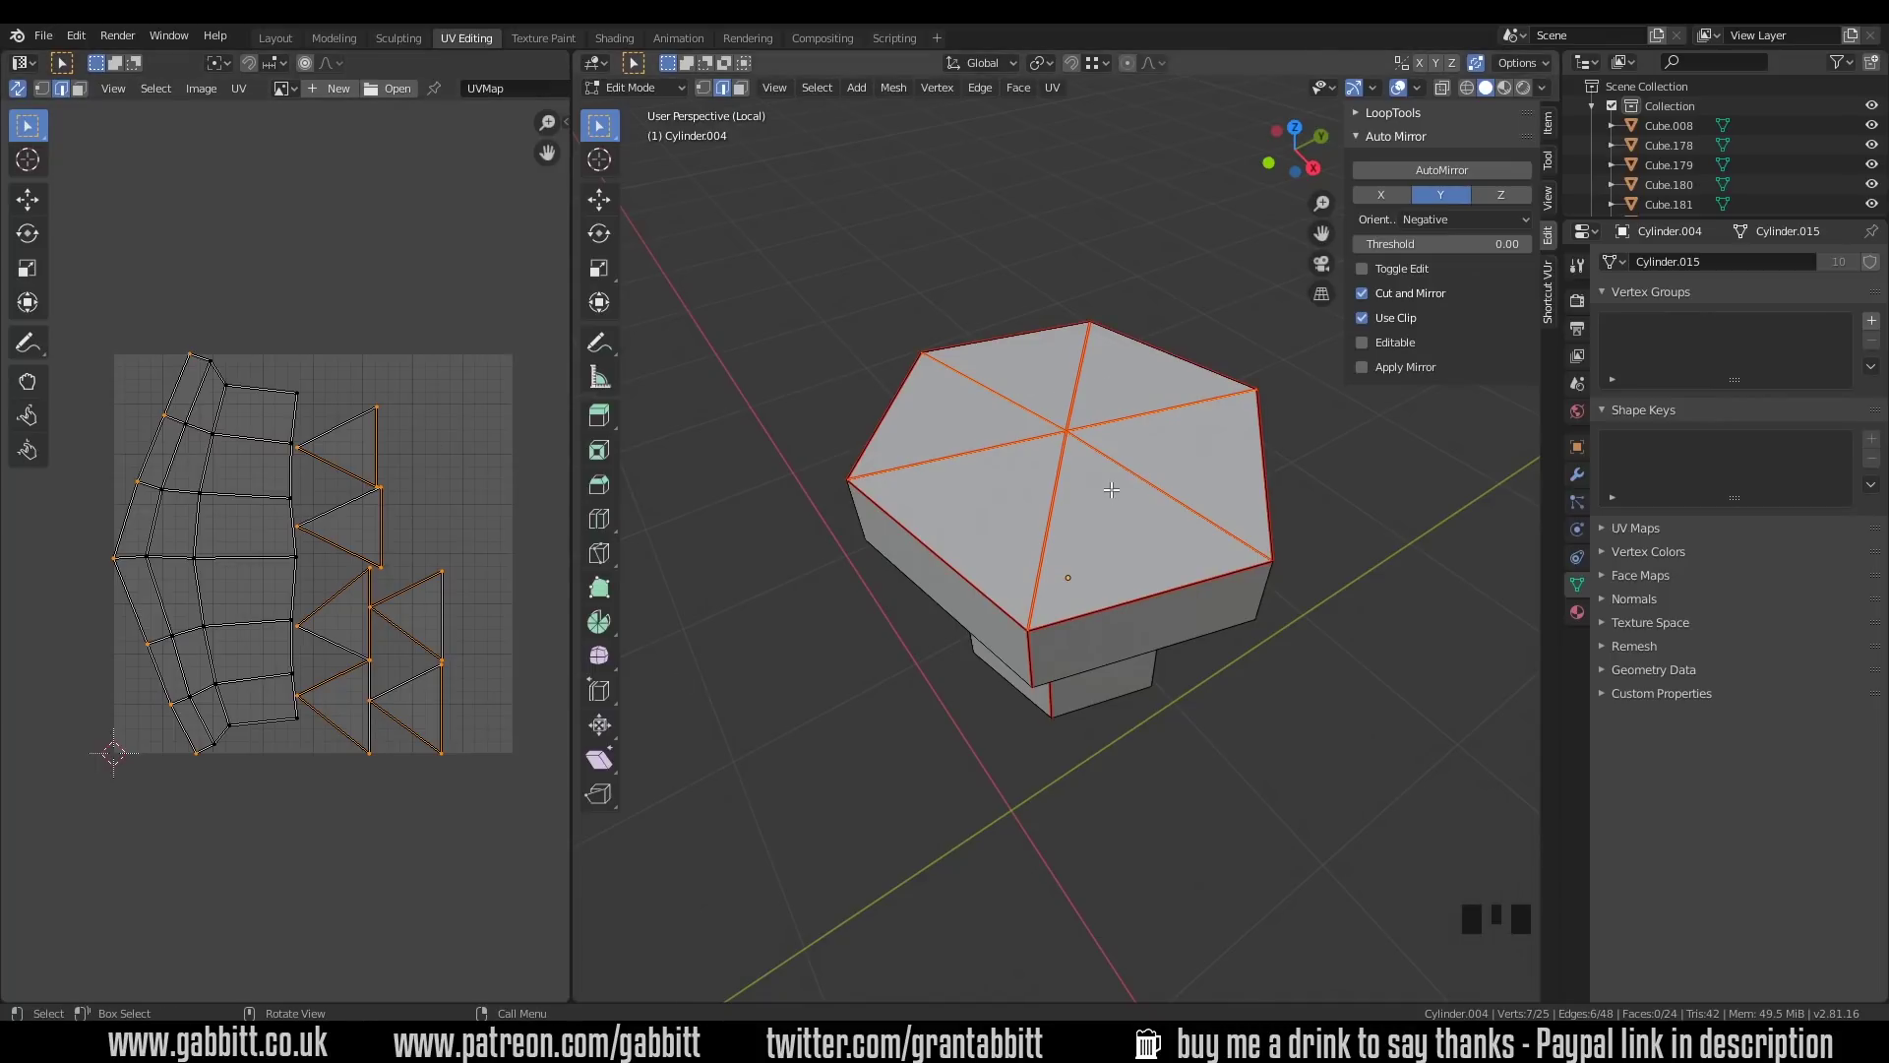
# Step: Mark the cap's spoke edges as seams and unwrap the whole hexagonal cylinder along them
pyautogui.press('ctrl+e')
pyautogui.press('a')
pyautogui.press('u')
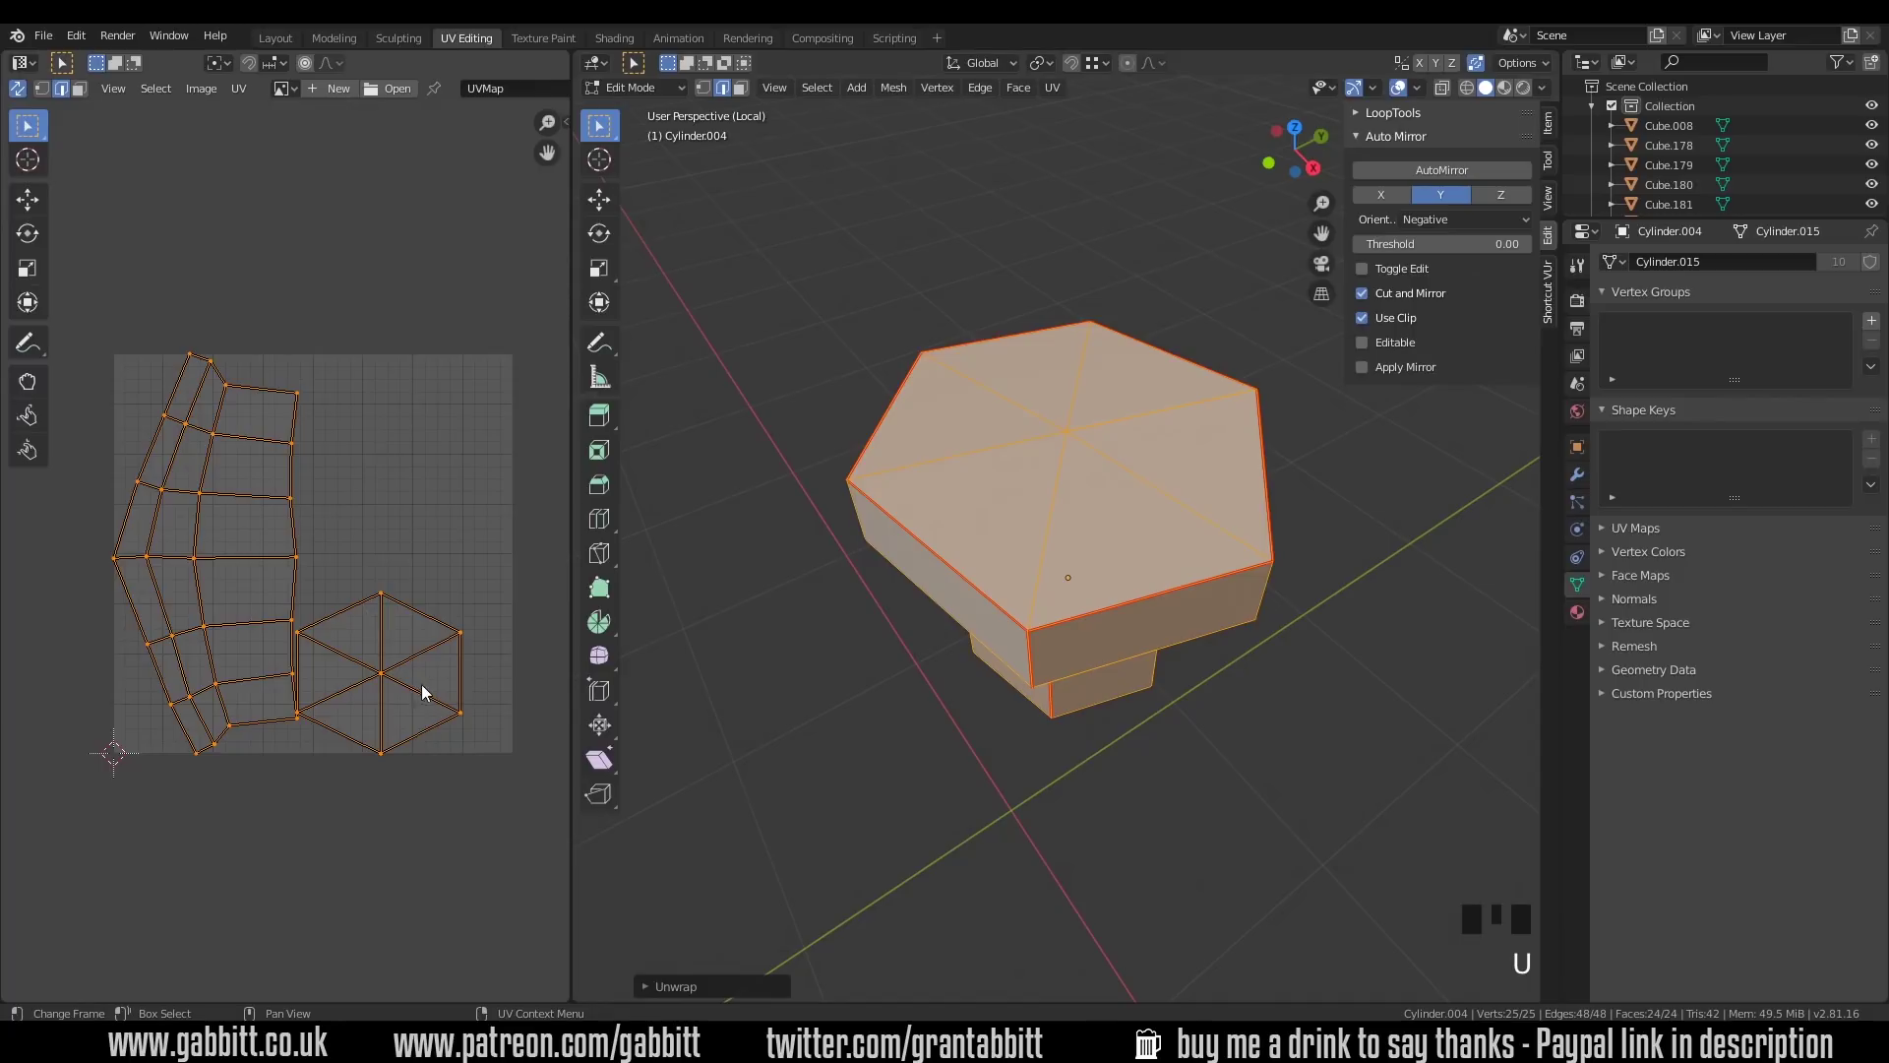
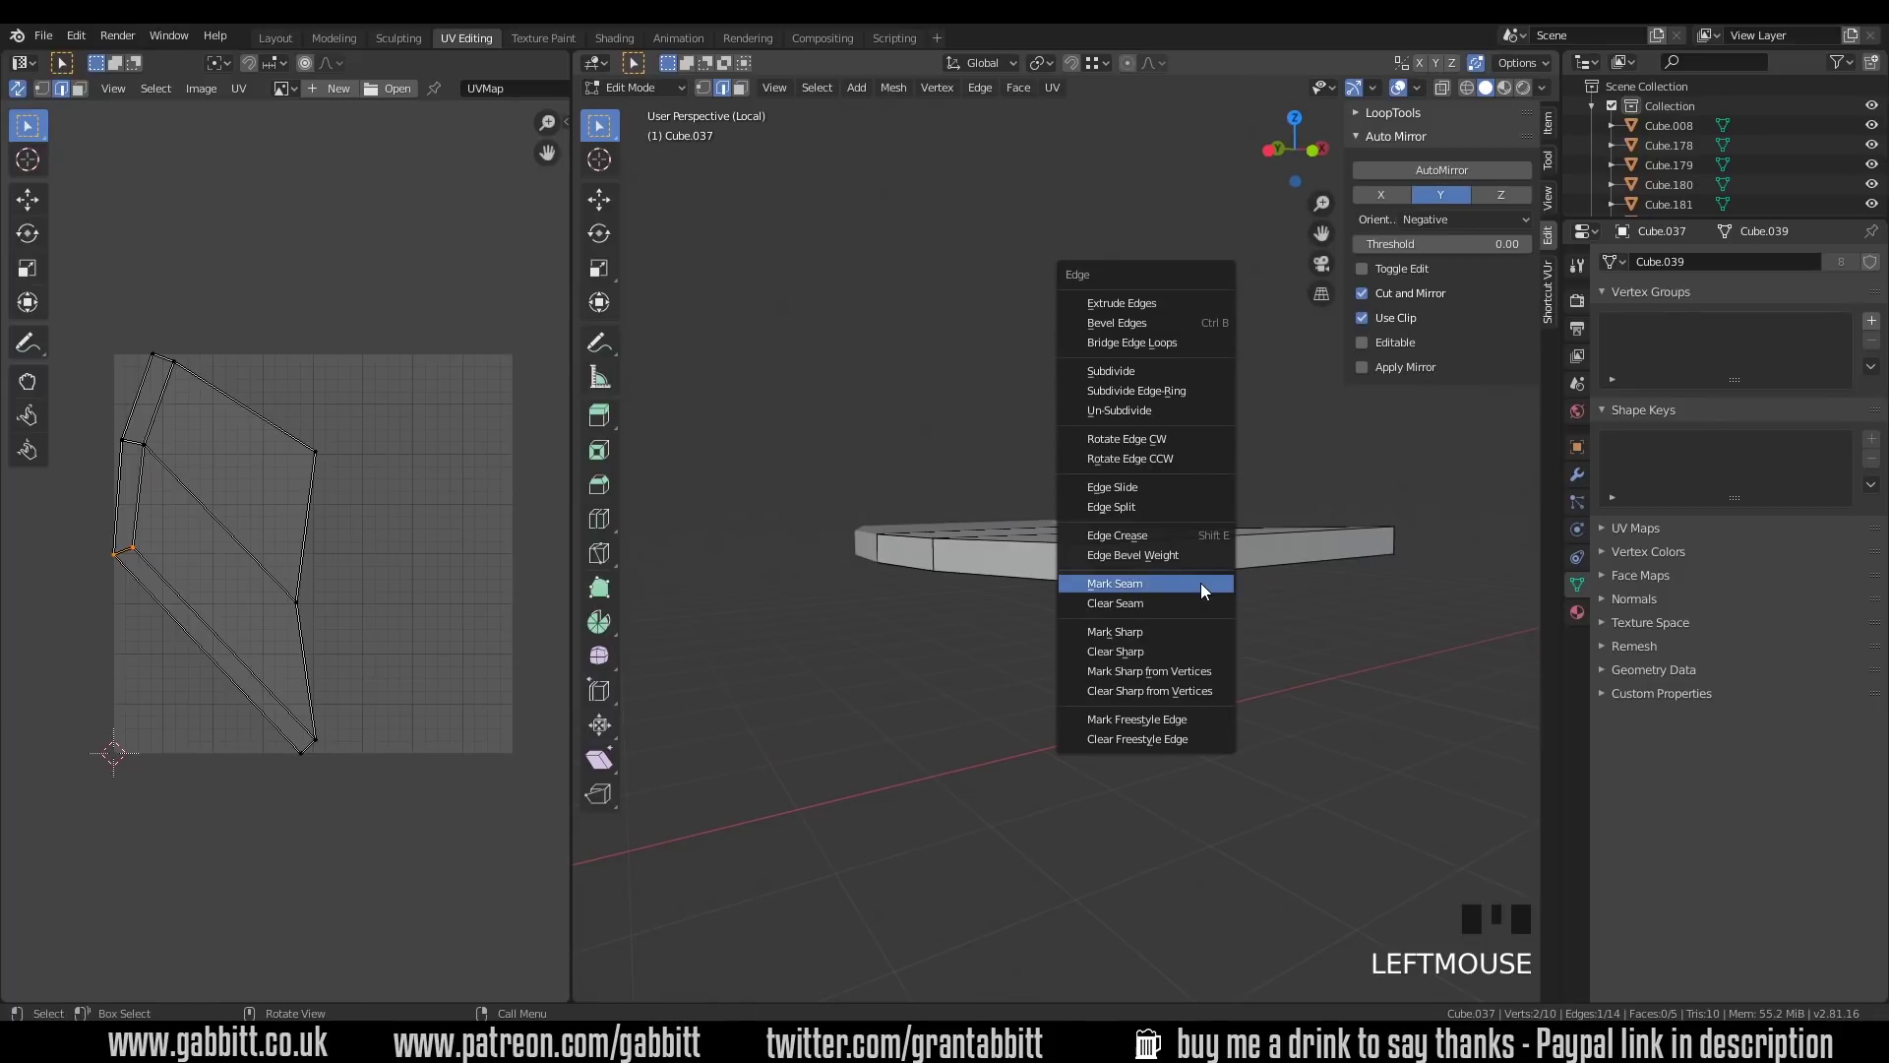
# Step: Seam the selected plank edges and unwrap the whole curved plank into its own island
pyautogui.press('ctrl+e')
pyautogui.press('a')
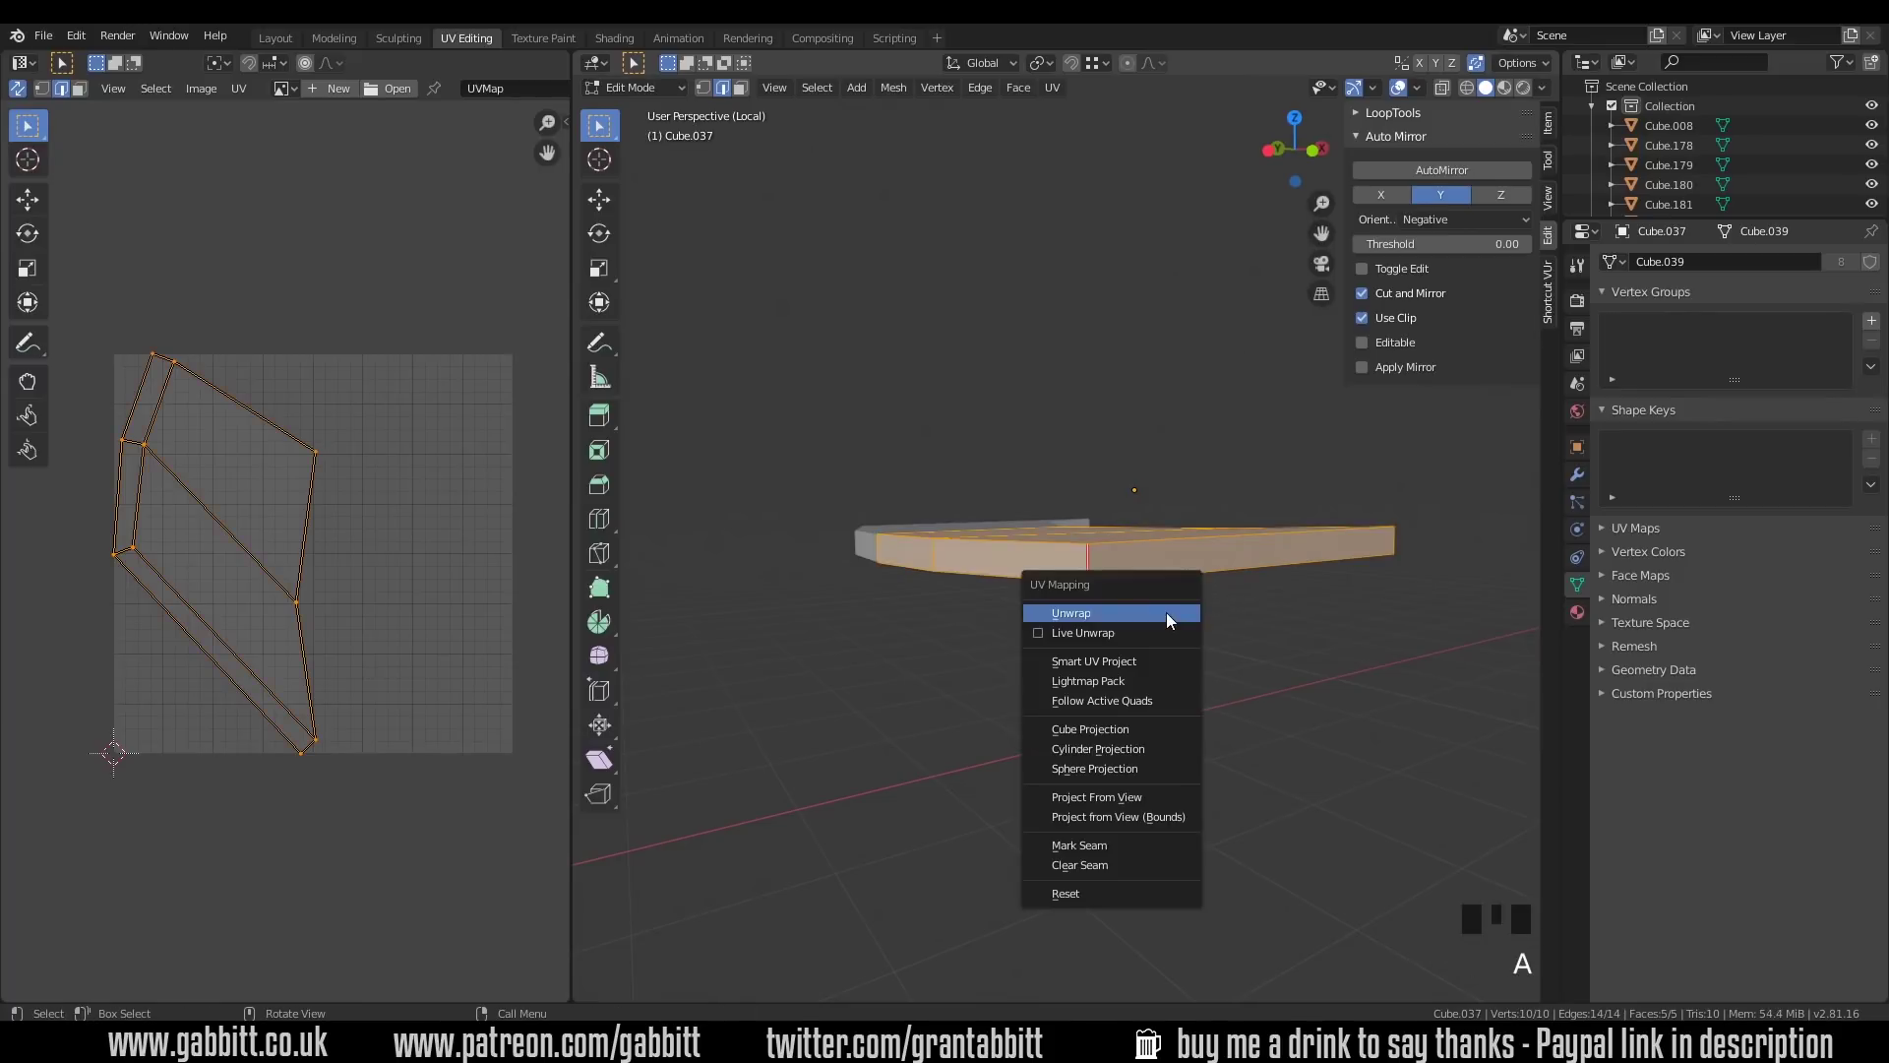
pyautogui.press('u')
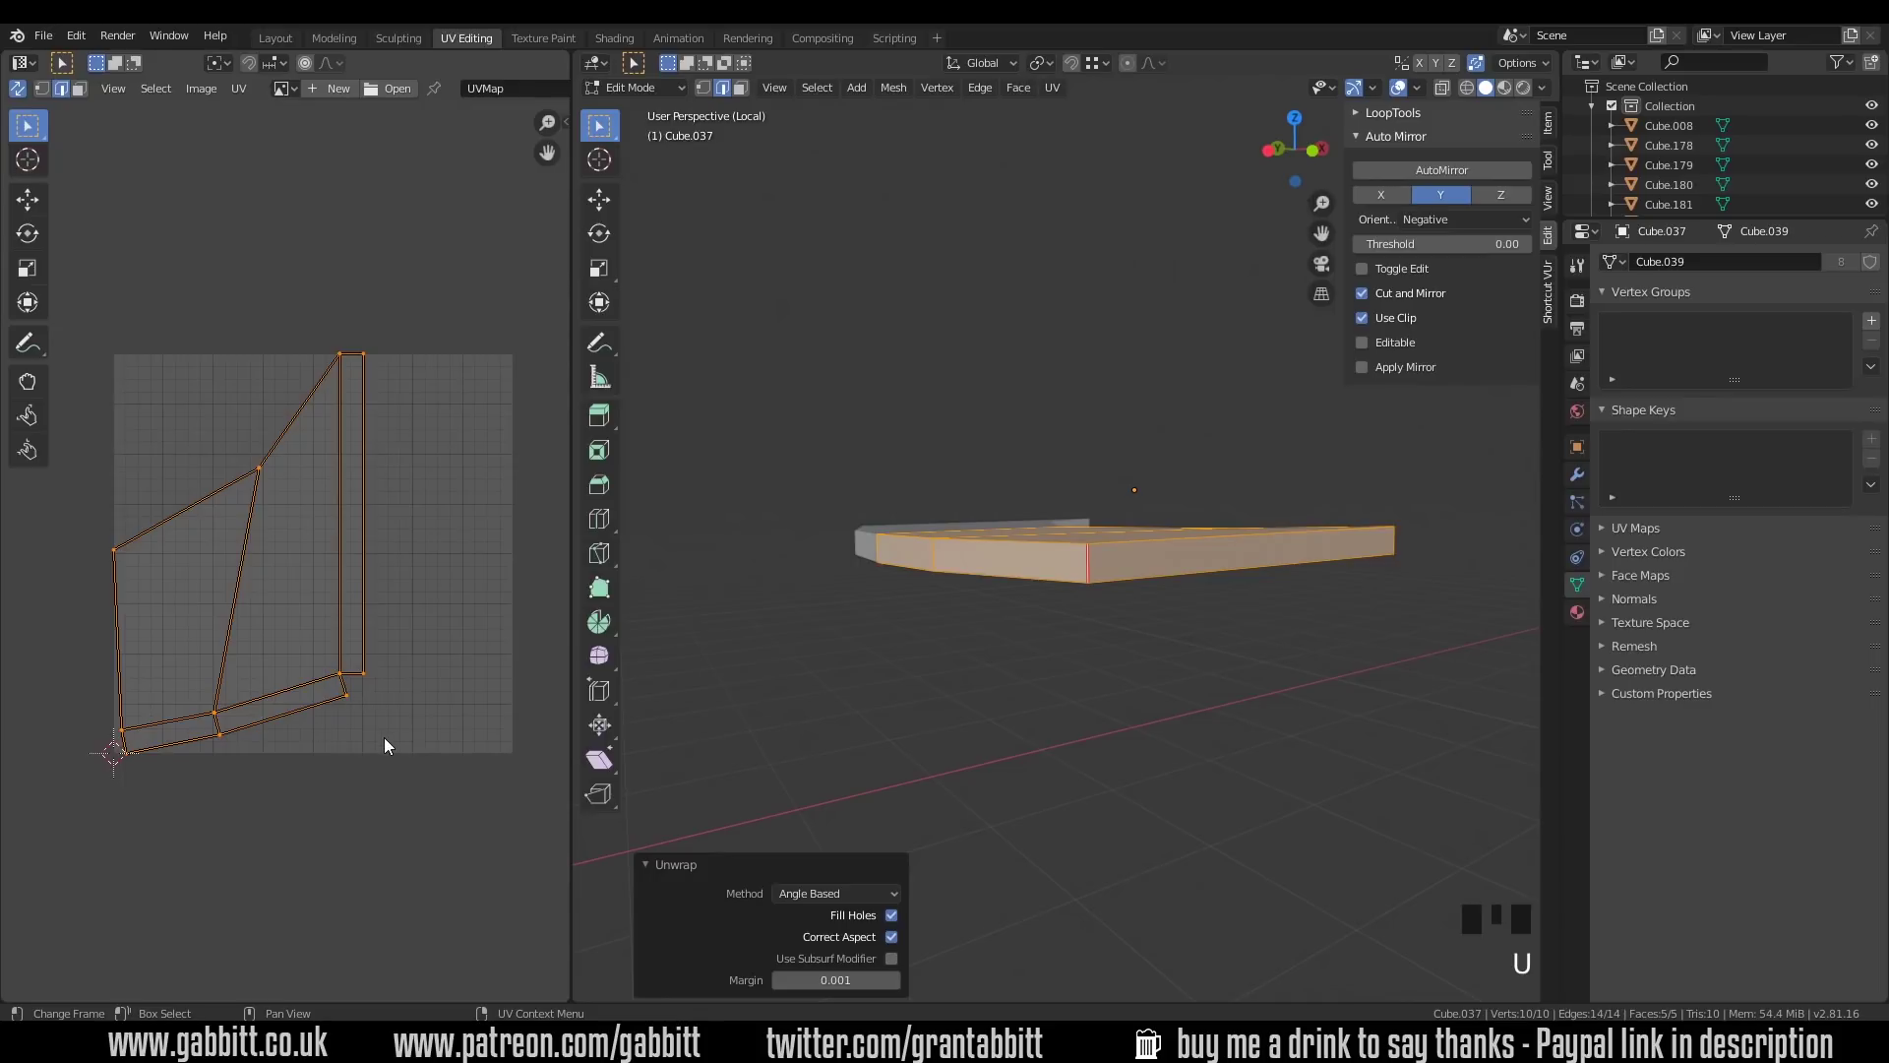
pyautogui.click(816, 907)
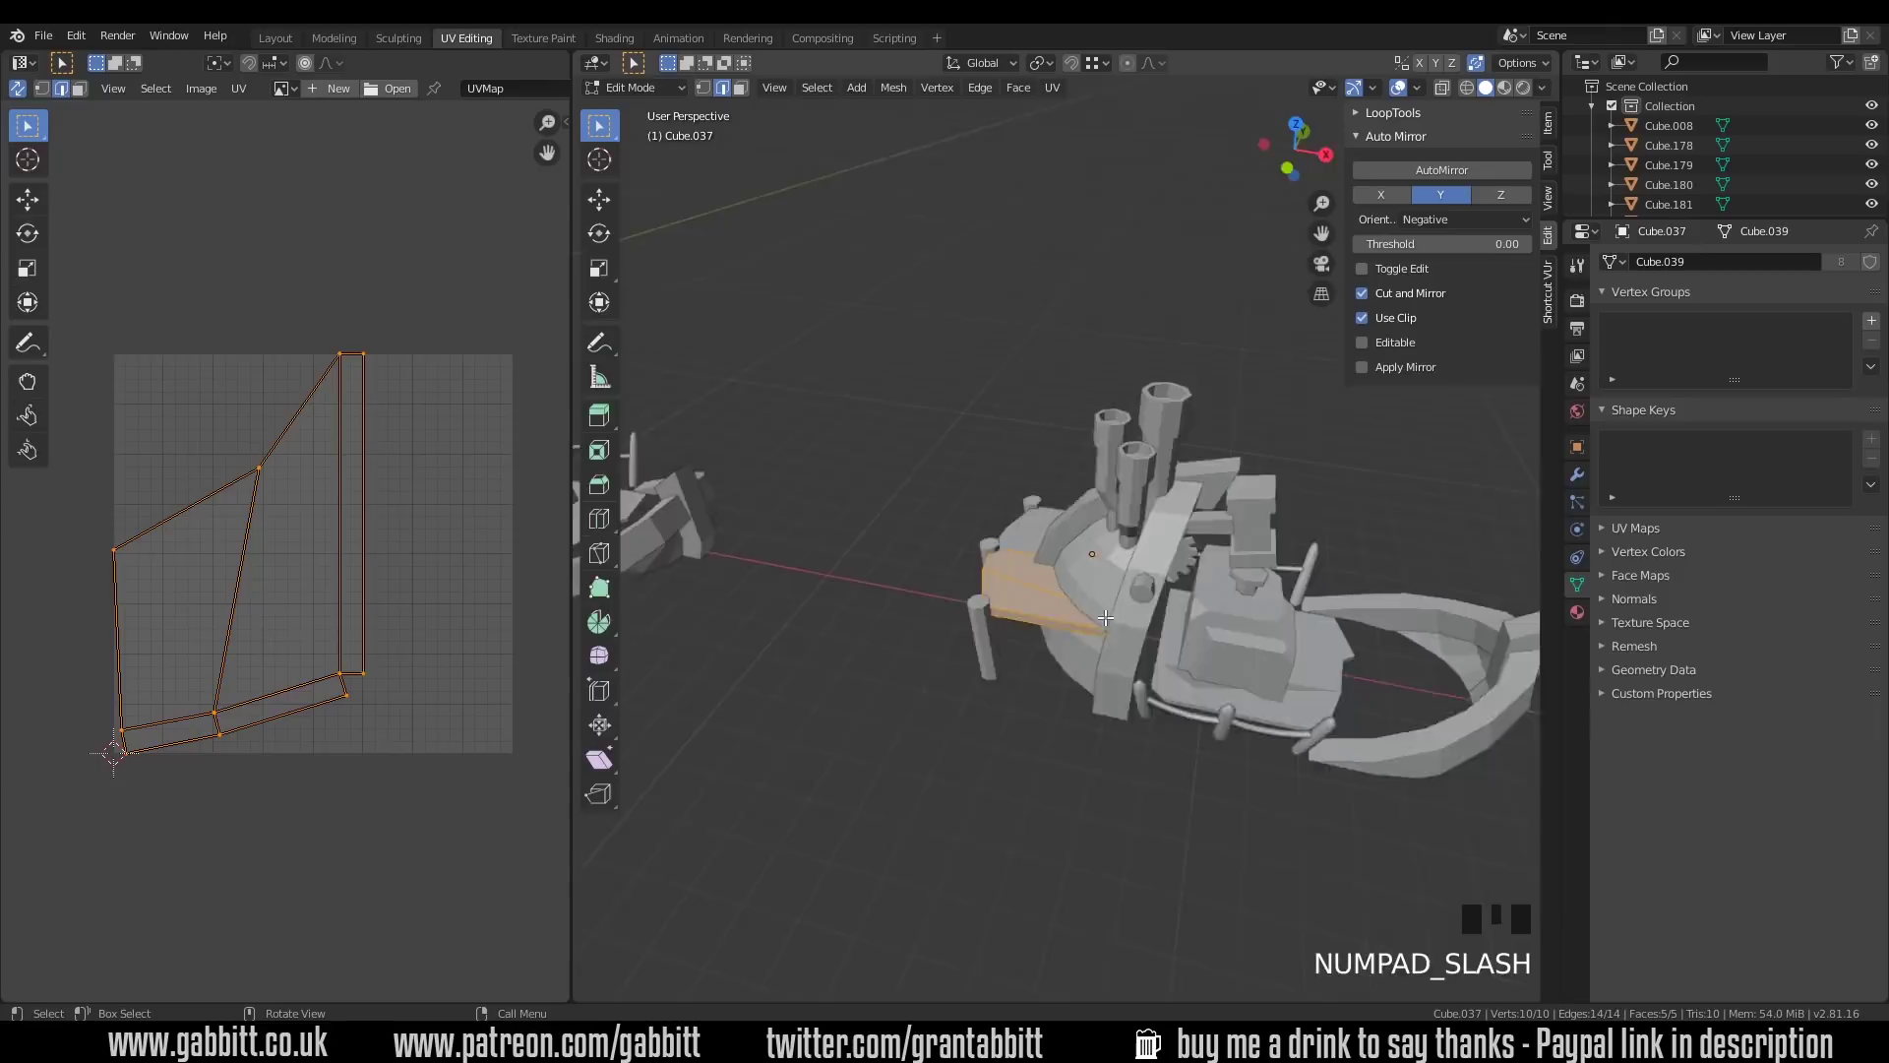
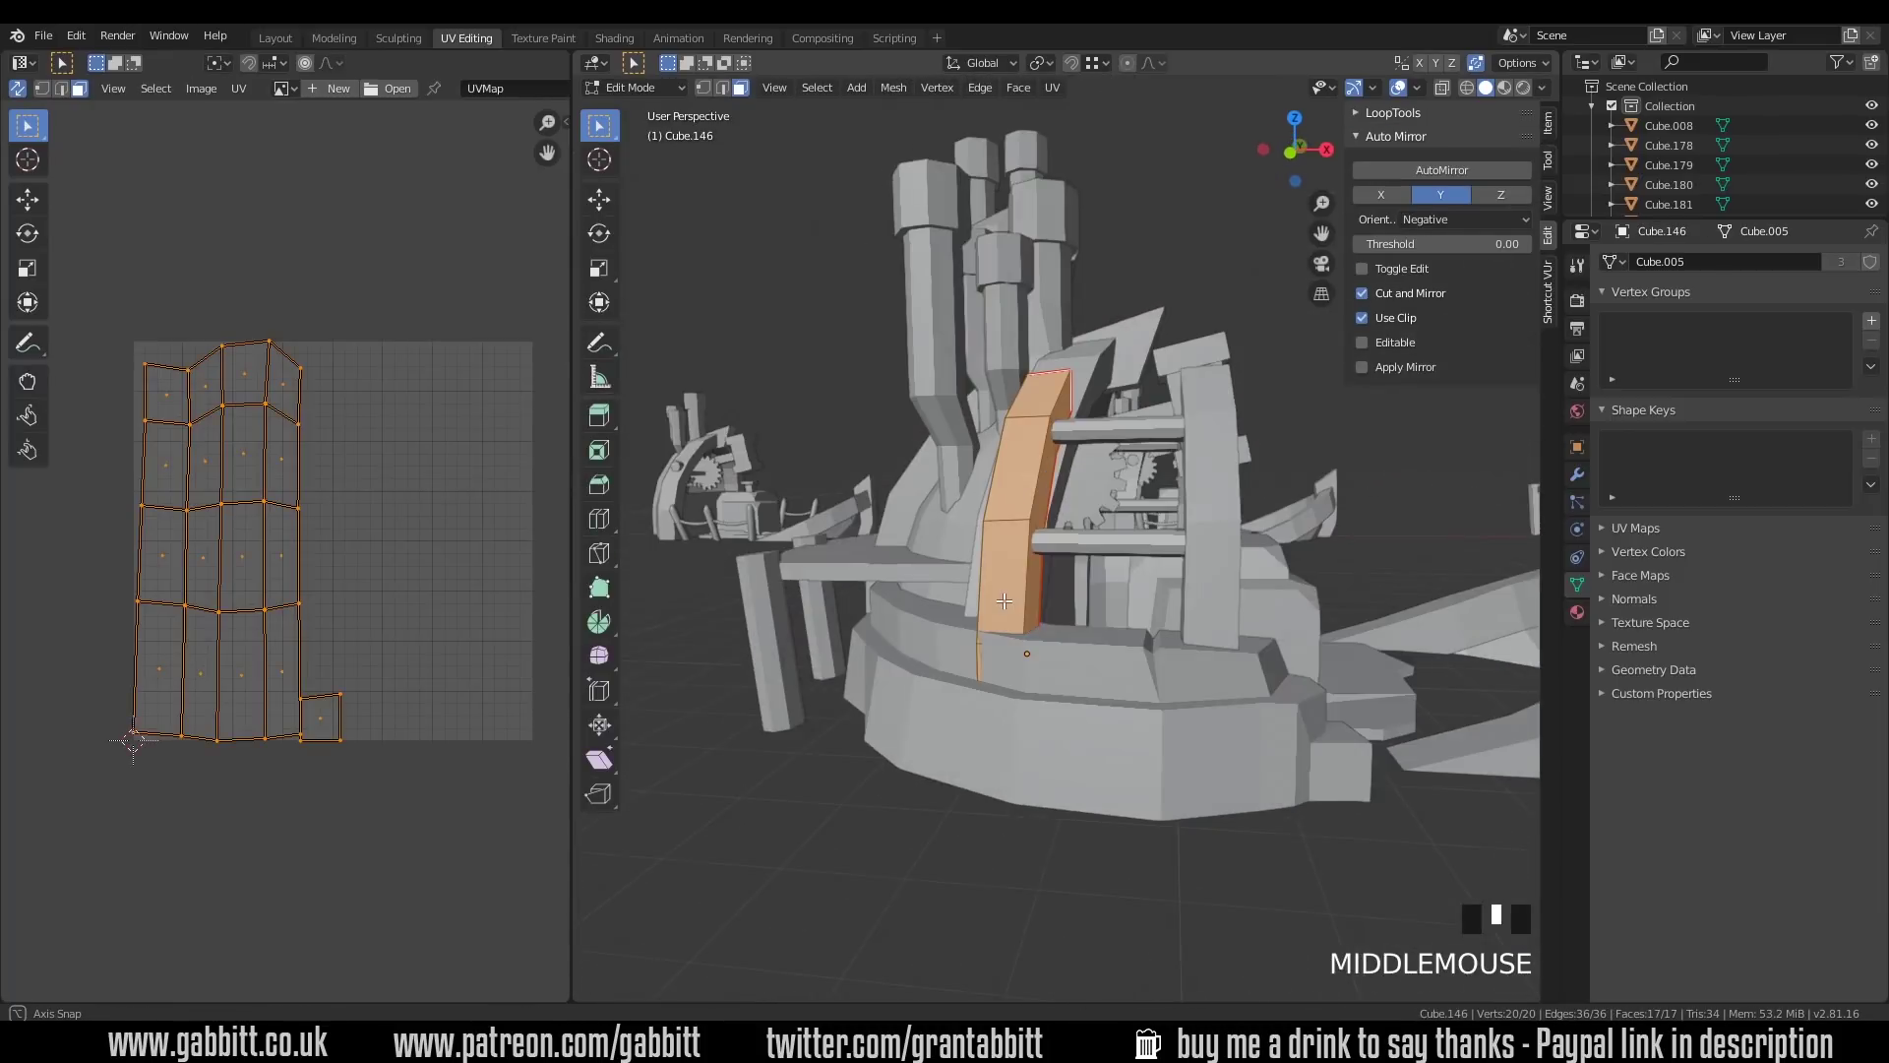
# Step: Leave local view, remove the stray strut selection and toggle back toward Object Mode
pyautogui.press('KP_Divide')
pyautogui.click(992, 741)
pyautogui.press('Delete')
pyautogui.press('Tab')
pyautogui.press('KP_Divide')
# Step: Reframe the boat, undo the accidental change and return to Object Mode on the side-arch piece
pyautogui.moveTo(1071, 827); pyautogui.dragTo(1060, 762)
pyautogui.scroll(3)
pyautogui.press('1')
pyautogui.press('ctrl+z')
pyautogui.press('Tab')
# Step: Grab the near boat's side piece and hop in and out of Edit Mode while reframing it
pyautogui.press('1')
pyautogui.click(1053, 832)
pyautogui.press('g')
pyautogui.press('Tab')
pyautogui.moveTo(1202, 731); pyautogui.dragTo(1287, 773)
pyautogui.press('Tab')
# Step: Select the curved side panel of the near boat and delete it, leaving nothing selected
pyautogui.scroll(-3)
pyautogui.moveTo(1251, 732); pyautogui.dragTo(1085, 733)
pyautogui.press('Tab')
pyautogui.scroll(-3)
pyautogui.middleClick(1105, 679)
pyautogui.click(1074, 584)
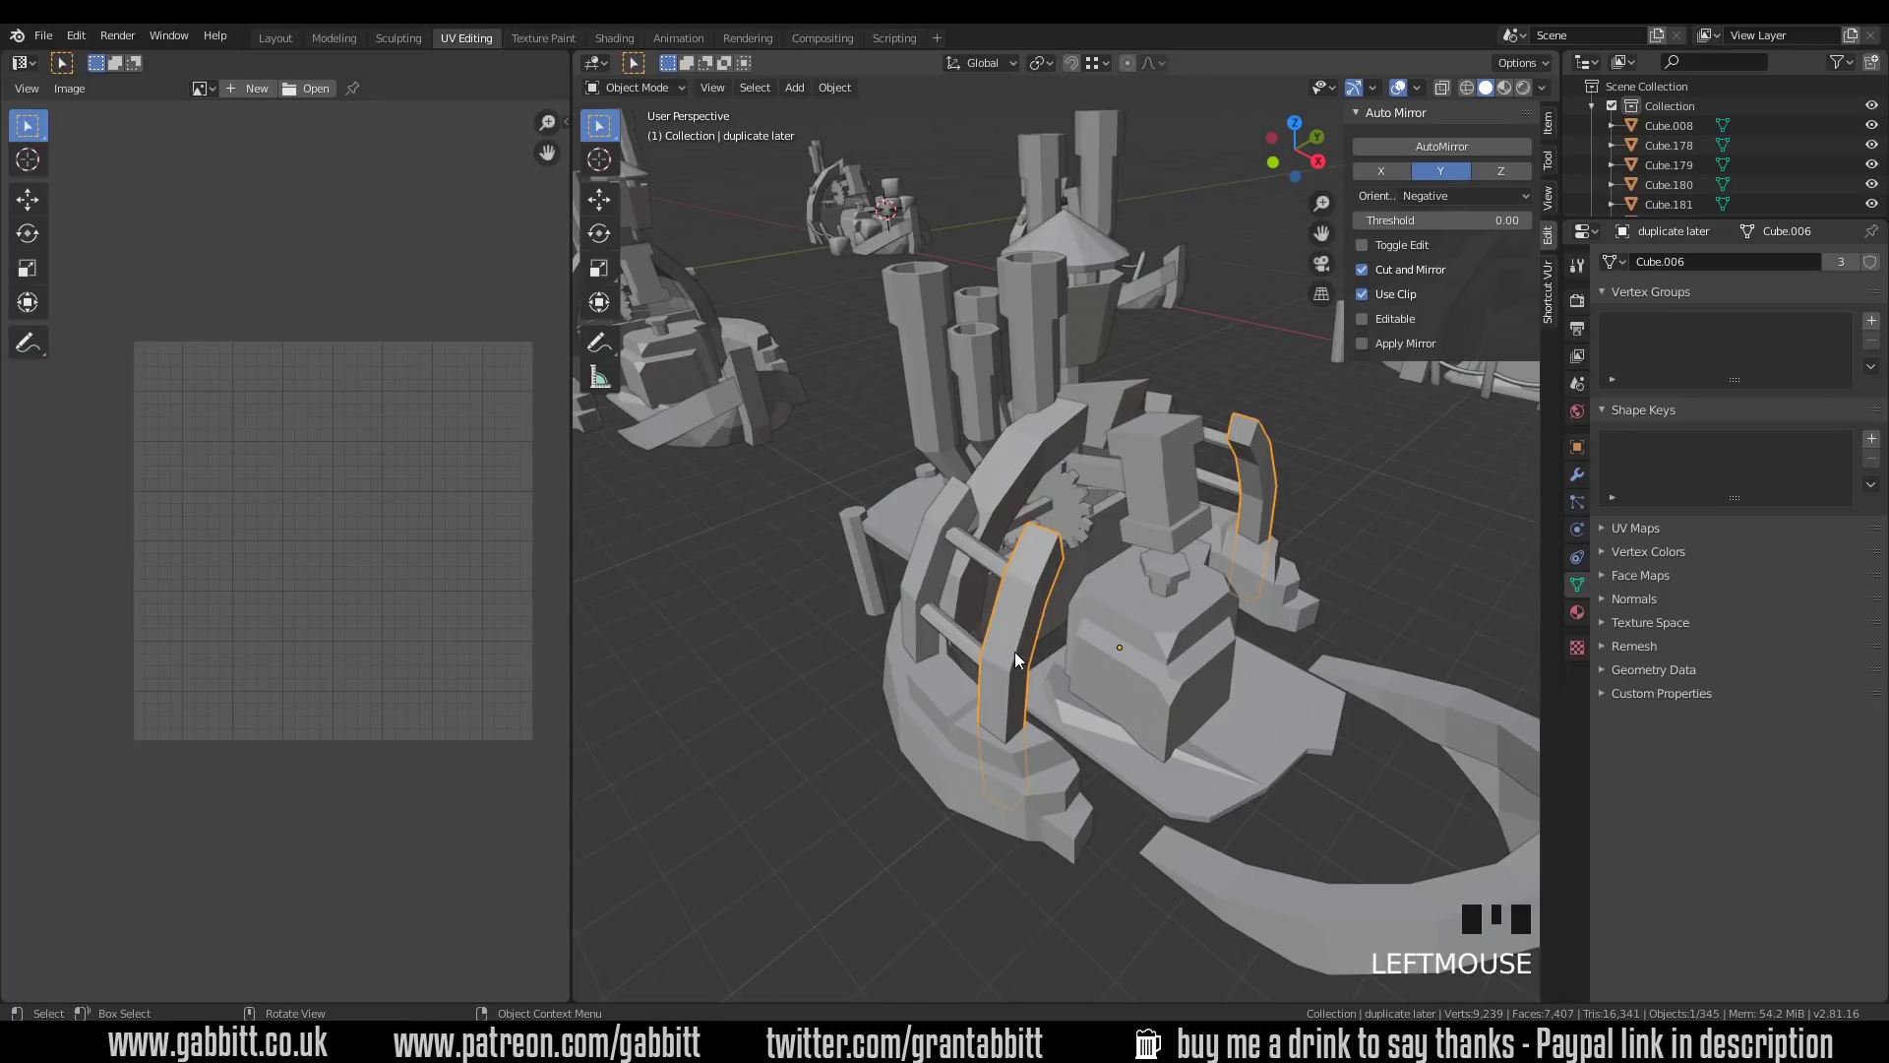
pyautogui.press('Delete')
pyautogui.moveTo(1048, 654); pyautogui.dragTo(1026, 649)
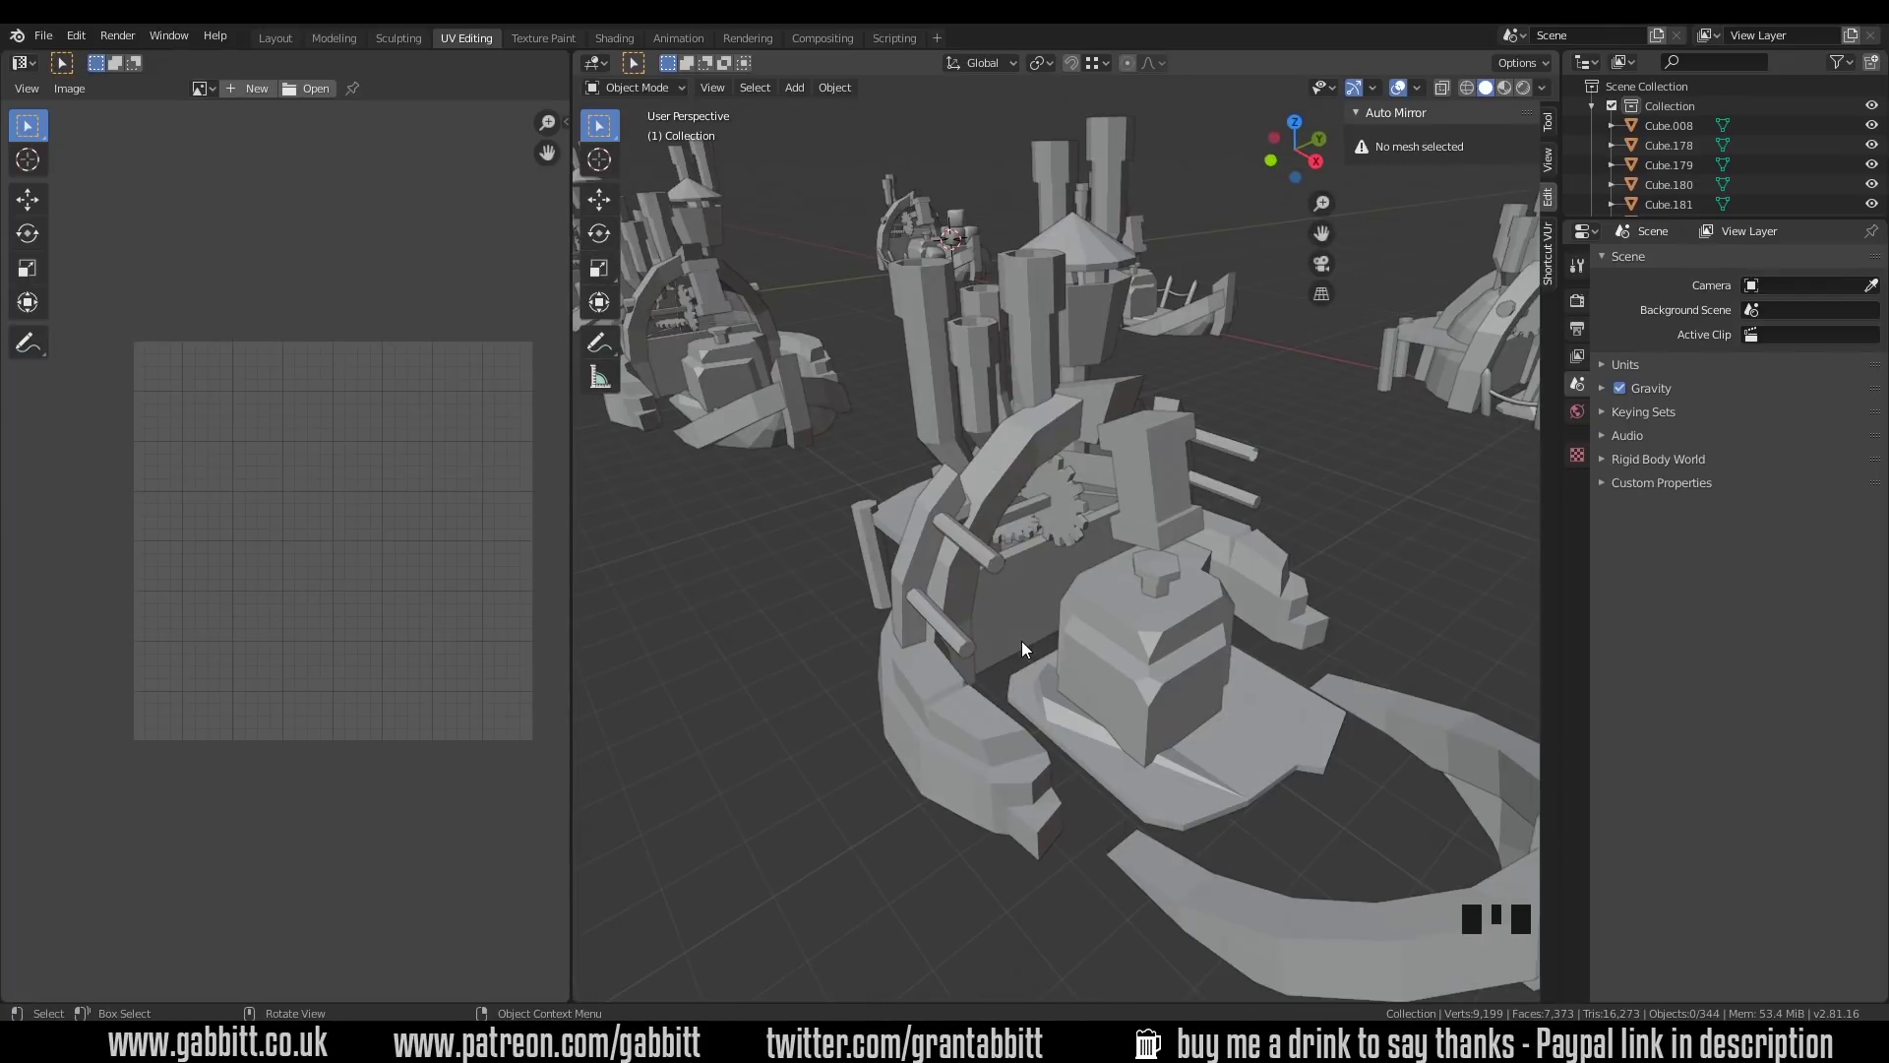
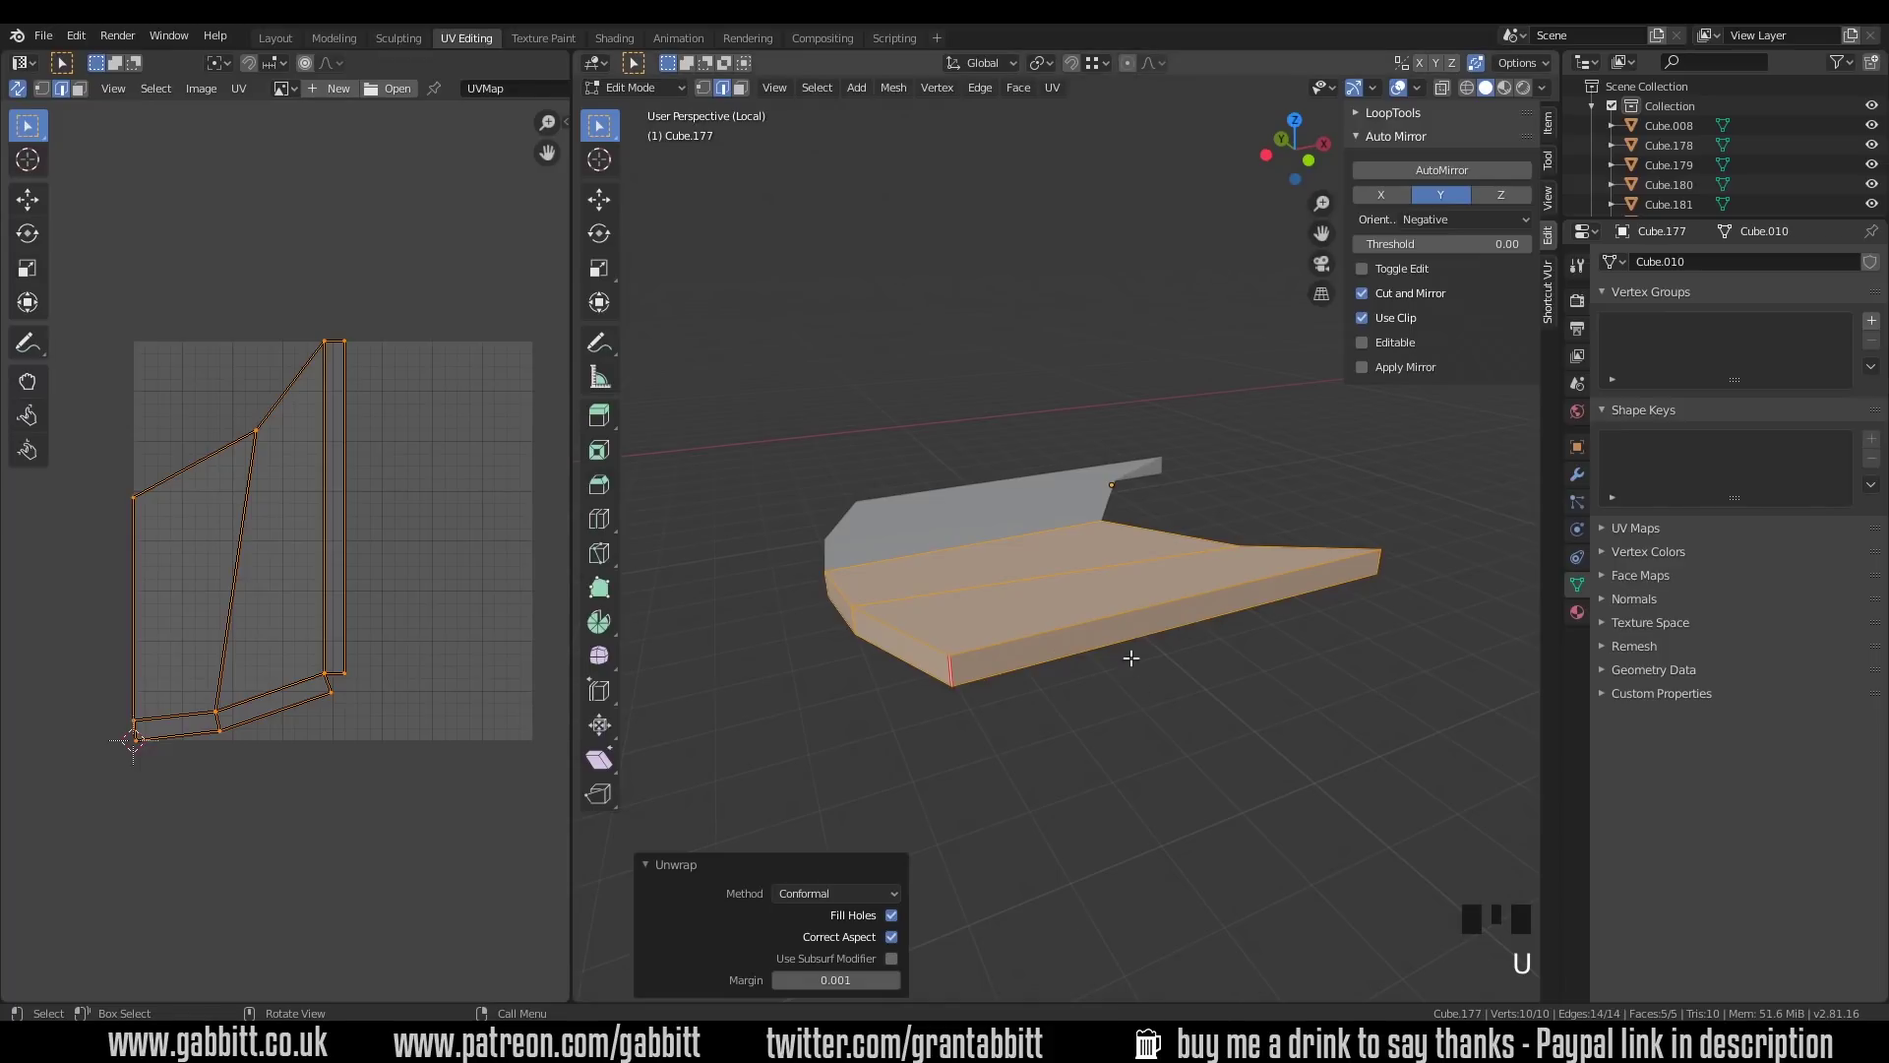
# Step: Return from editing the unwrapped deck plate to Object Mode
pyautogui.press('Tab')
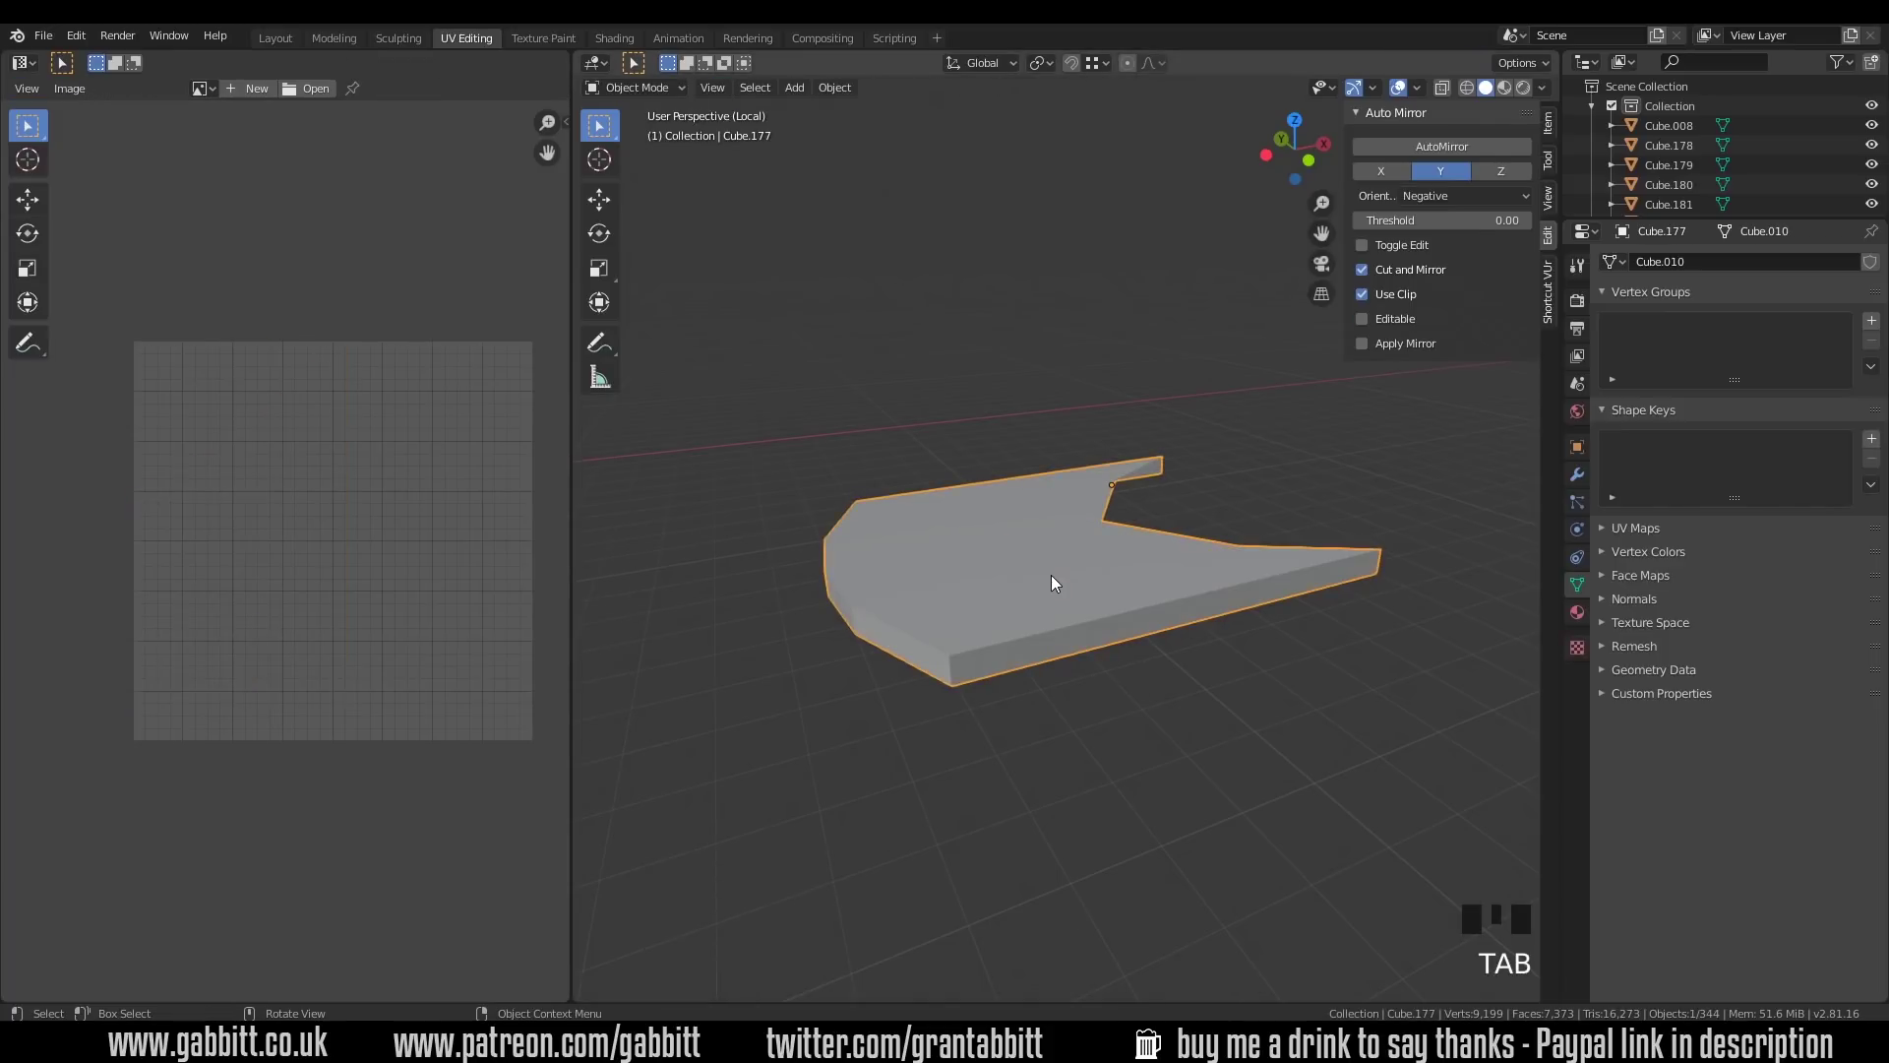
# Step: Apply the deck piece's scale, then re-unwrap its mesh and return to Object Mode
pyautogui.press('ctrl+a')
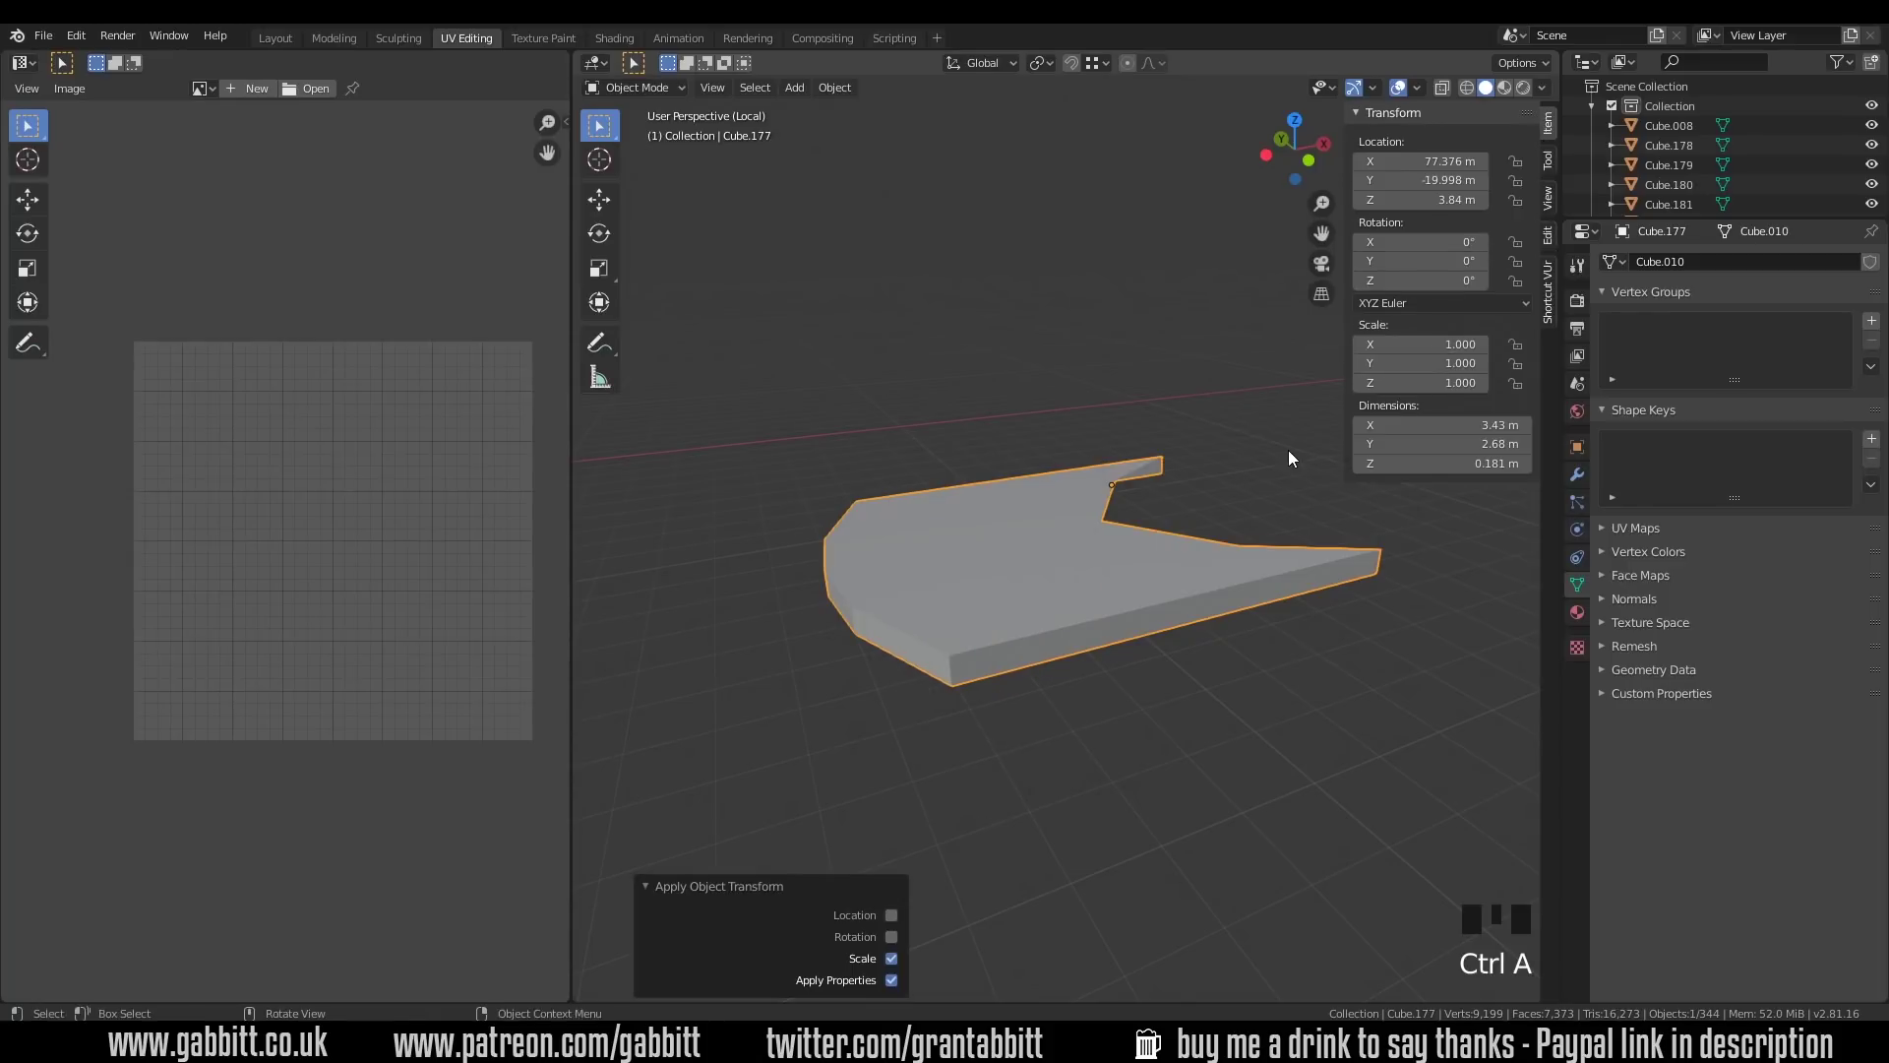
pyautogui.press('ctrl+z')
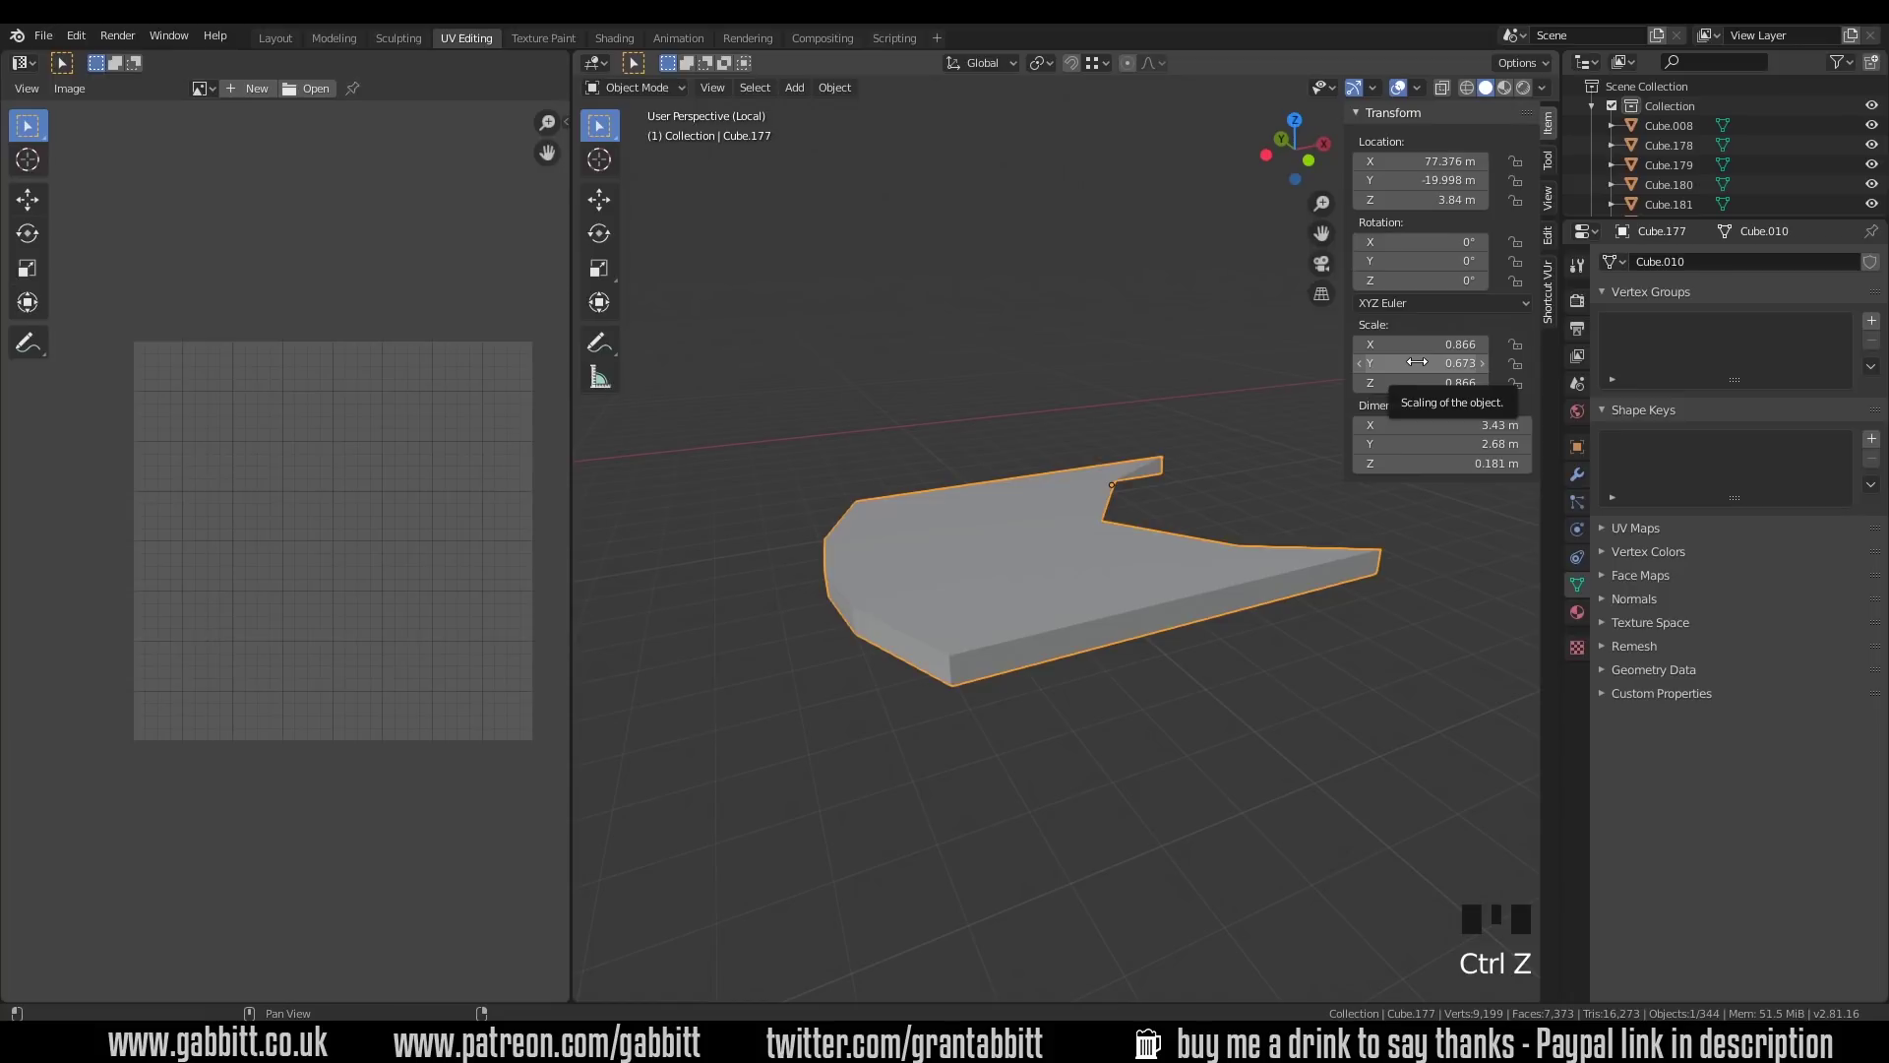
pyautogui.press('Tab')
pyautogui.press('Tab')
pyautogui.press('ctrl+a')
pyautogui.press('Tab')
pyautogui.press('u')
pyautogui.press('Tab')
# Step: Leave local view and zoom out to frame the whole fleet of boats
pyautogui.press('KP_Divide')
pyautogui.middleClick(933, 547)
pyautogui.scroll(-3)
pyautogui.moveTo(1104, 584); pyautogui.dragTo(1122, 575)
pyautogui.scroll(-3)
pyautogui.moveTo(1076, 586); pyautogui.dragTo(1016, 612)
pyautogui.scroll(-3)
pyautogui.middleClick(1051, 602)
pyautogui.moveTo(1109, 729); pyautogui.dragTo(1130, 781)
# Step: Select all boats, edit every face together in the shared UV grid, then return to Object Mode
pyautogui.press('a')
pyautogui.press('Tab')
pyautogui.press('a')
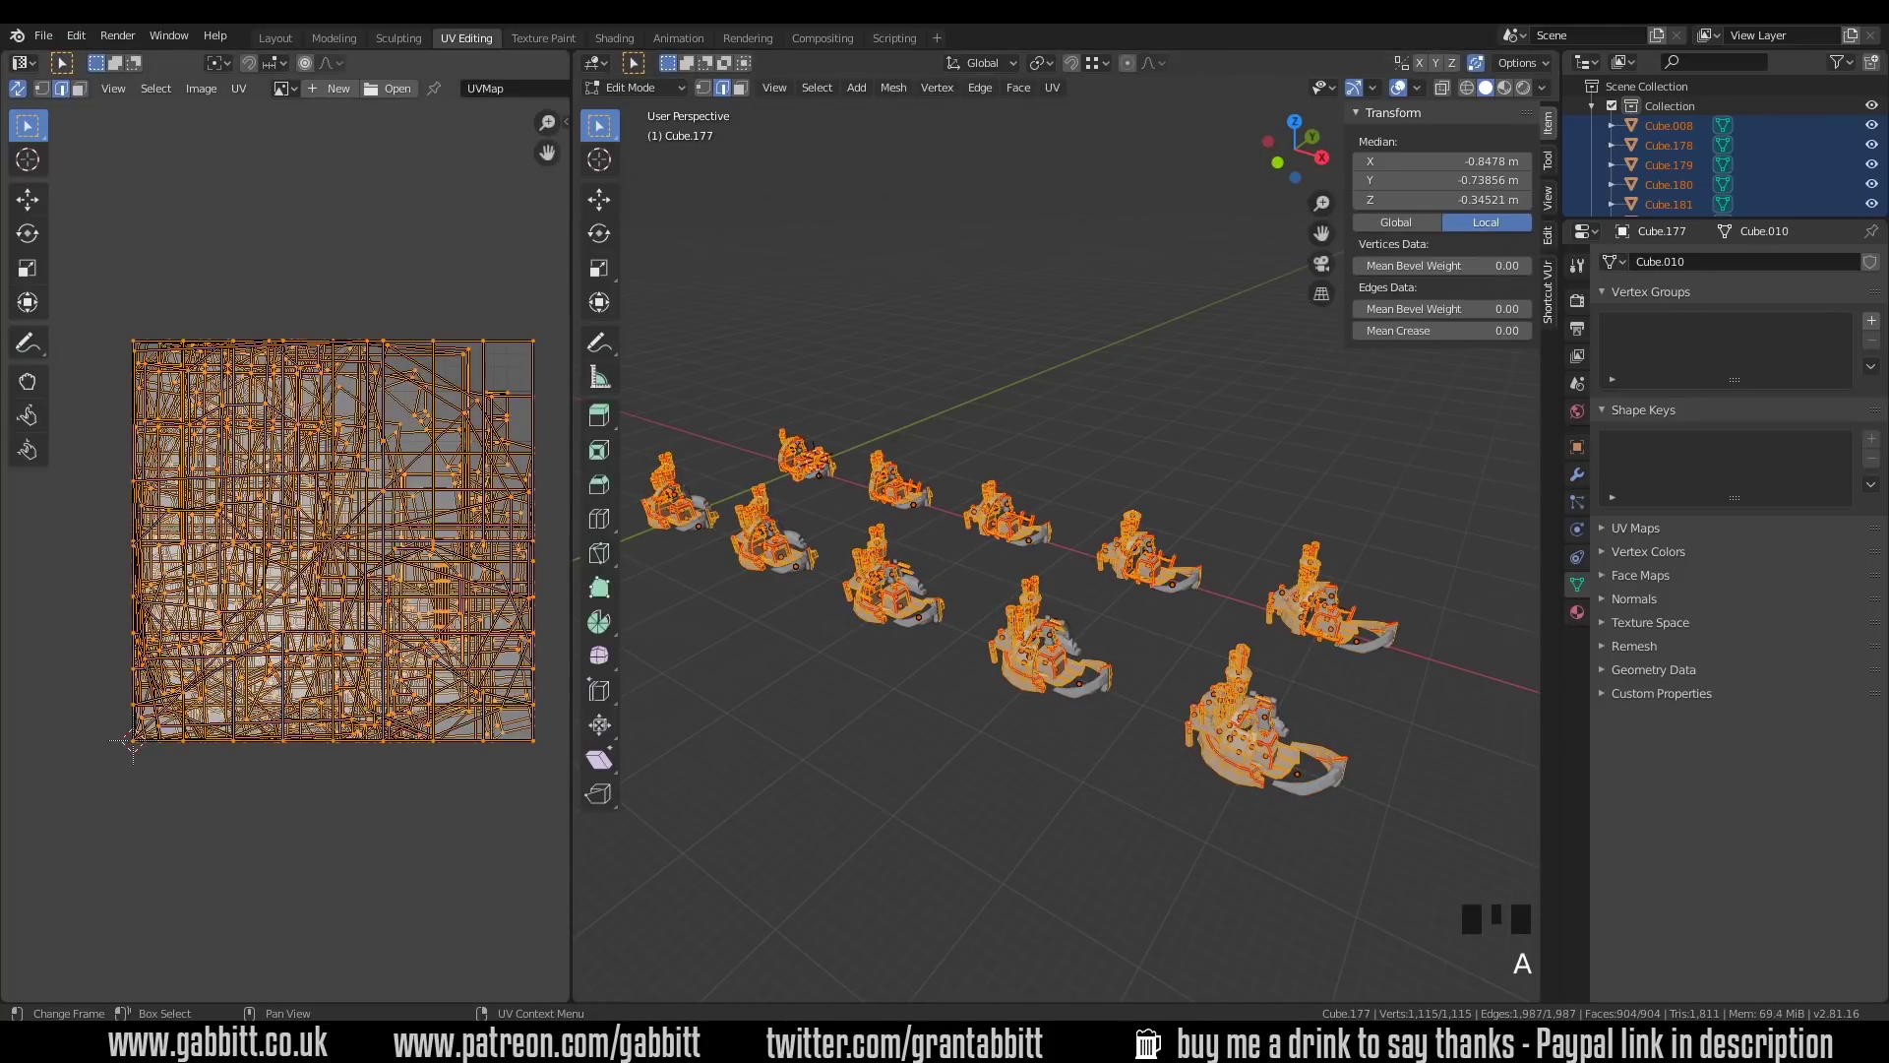
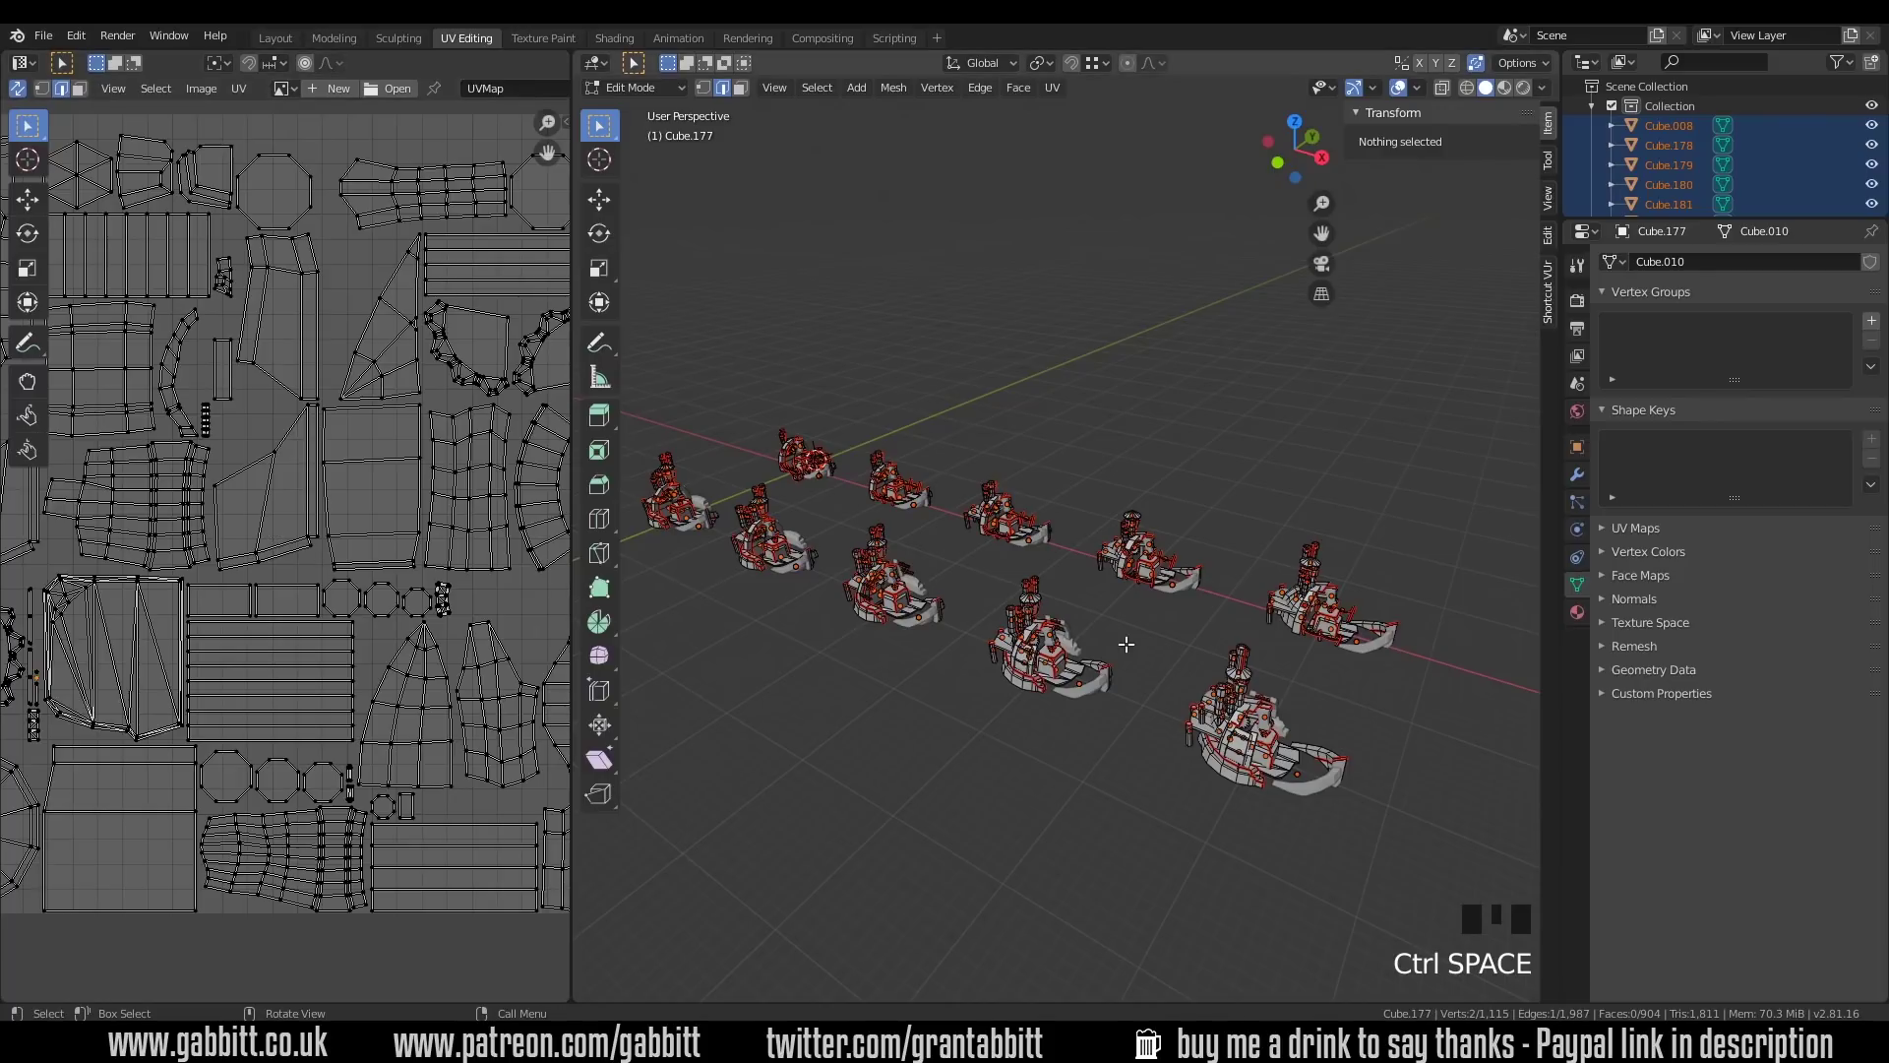
pyautogui.press('KP_Decimal')
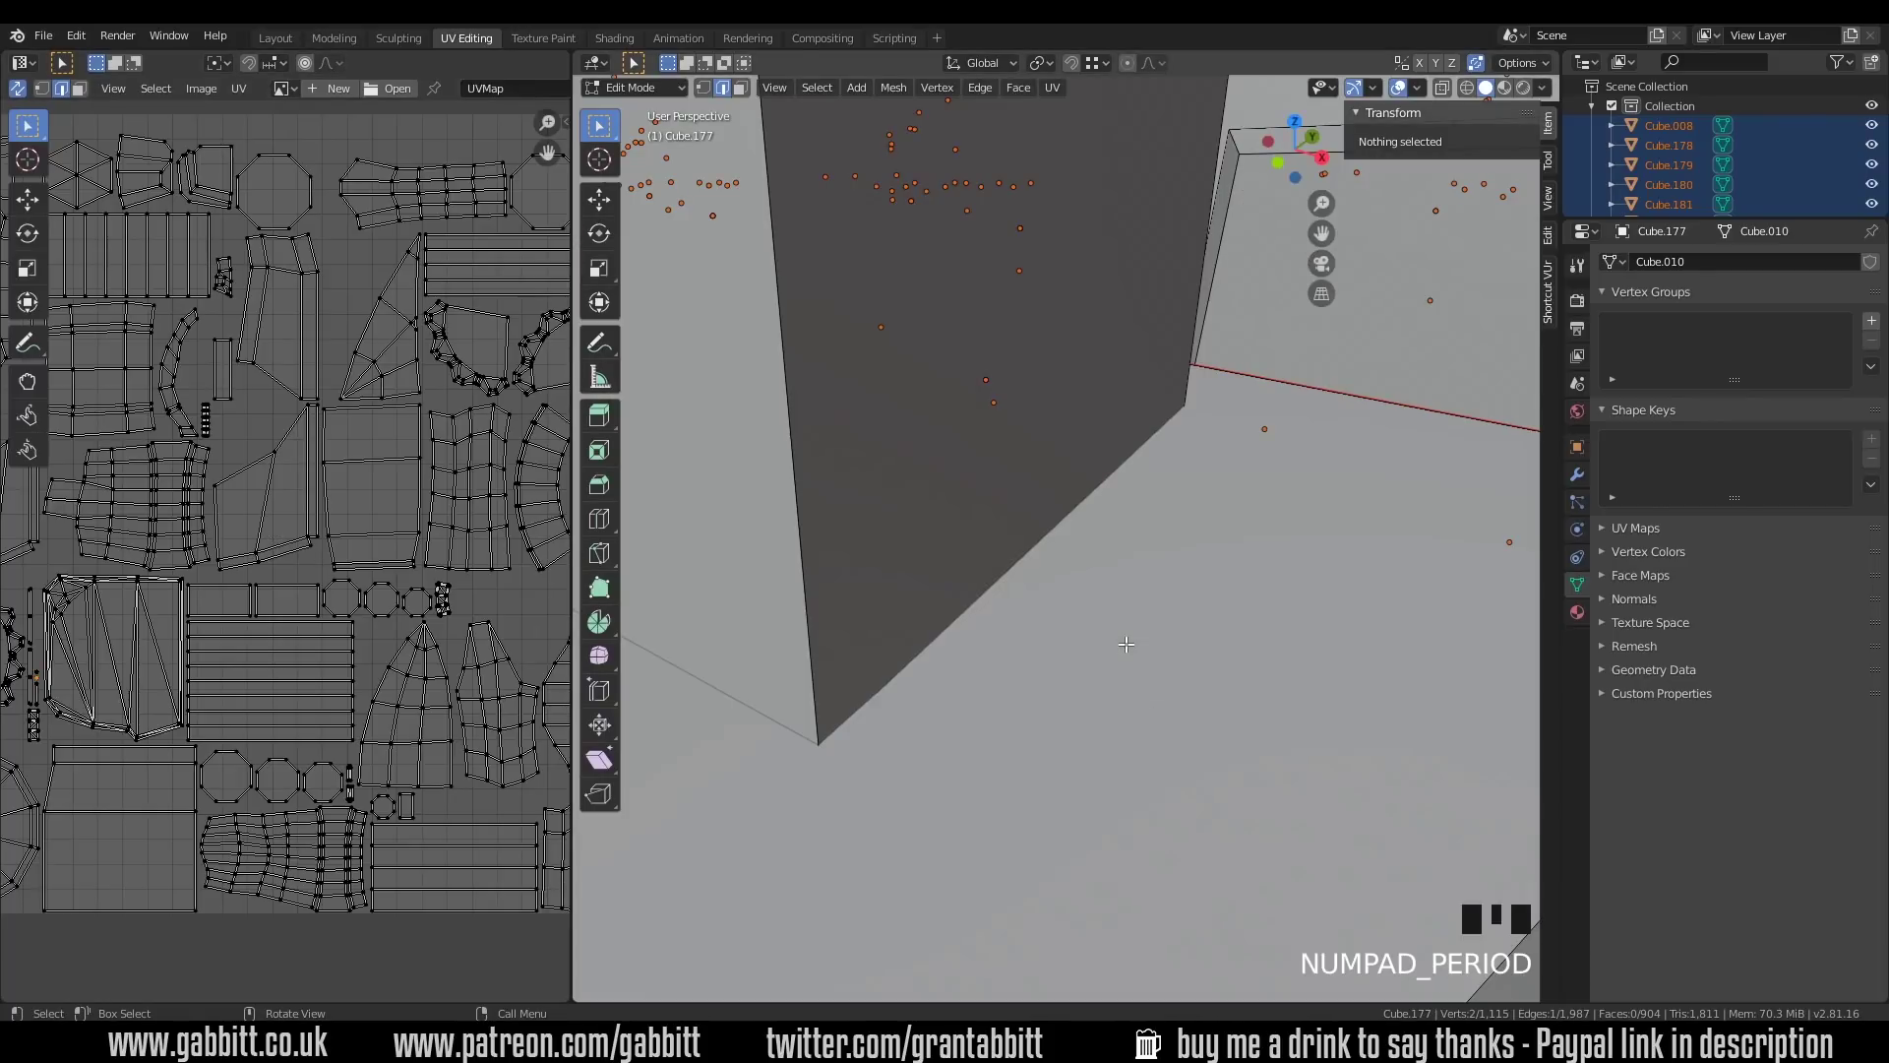
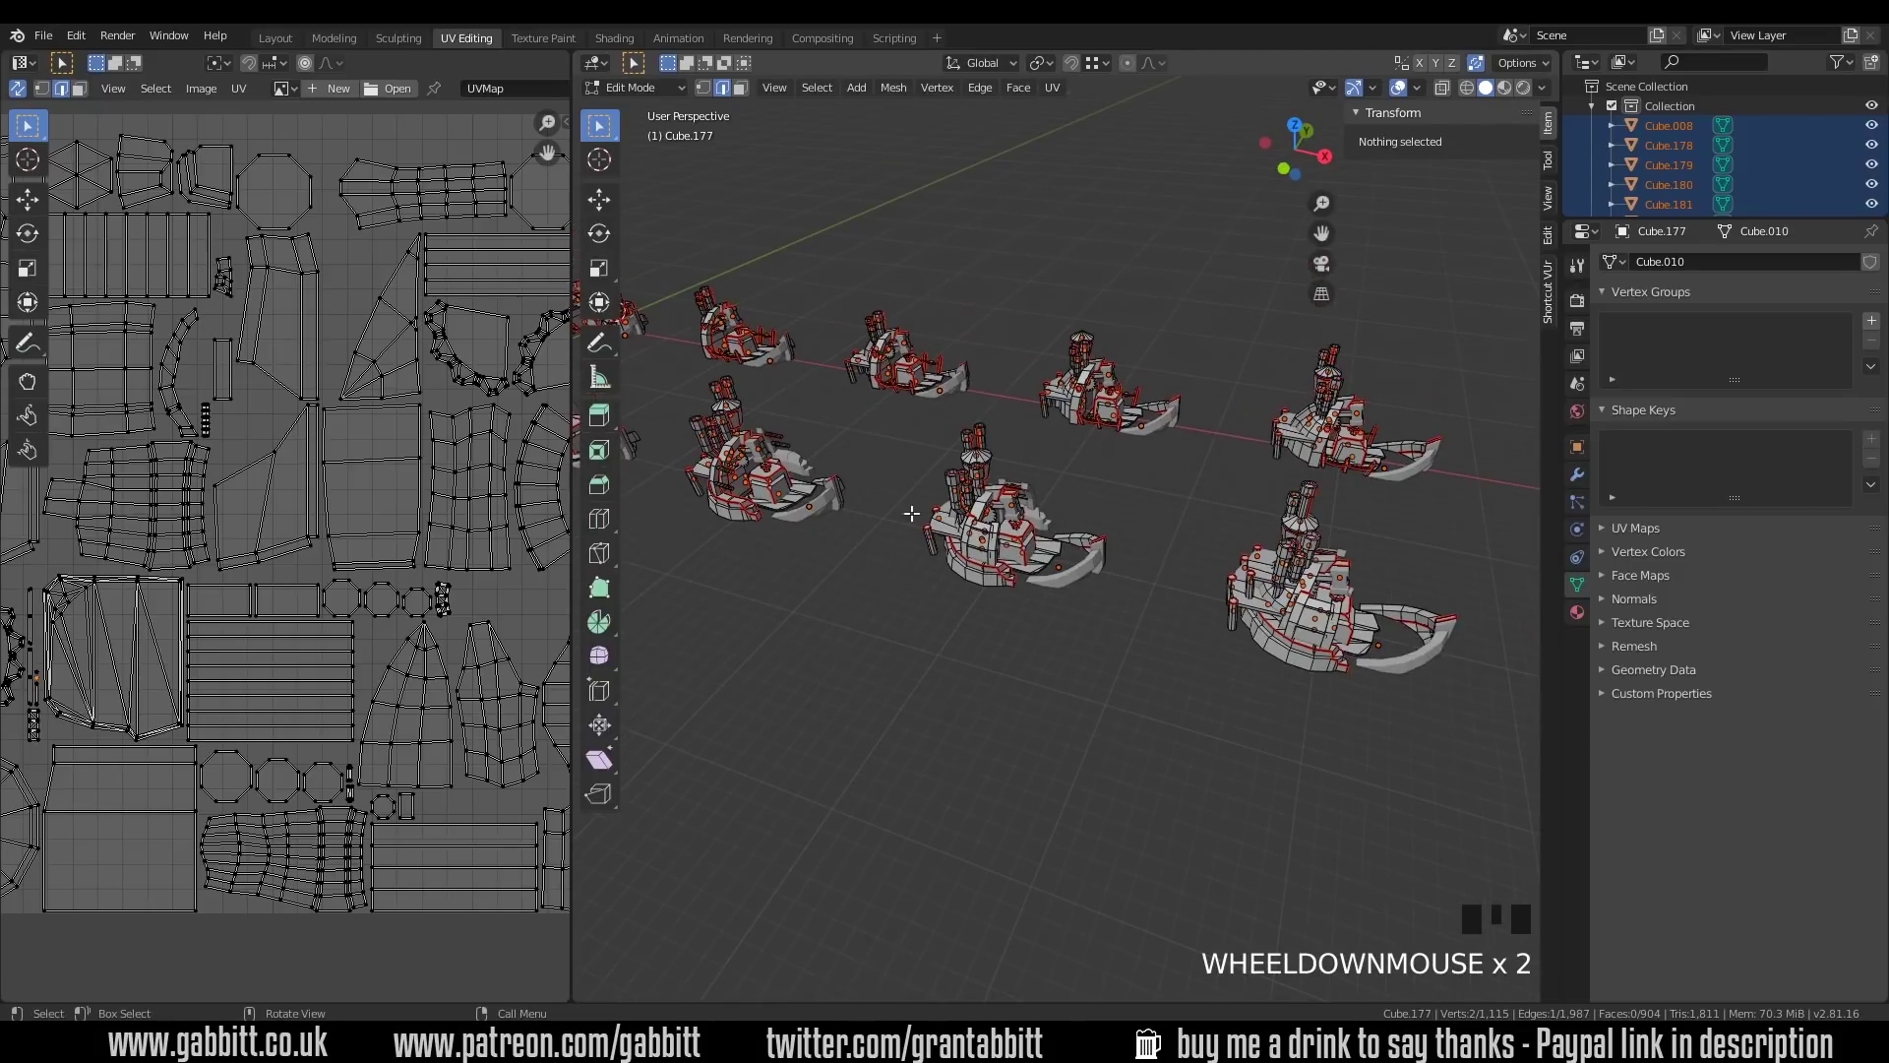
pyautogui.scroll(3)
pyautogui.press('Tab')
# Step: Pick the stray object in the scene and delete it
pyautogui.click(890, 567)
pyautogui.press('Delete')
pyautogui.moveTo(1068, 713); pyautogui.dragTo(1295, 718)
pyautogui.click(1295, 717)
pyautogui.moveTo(1264, 714); pyautogui.dragTo(1173, 713)
pyautogui.press('Delete')
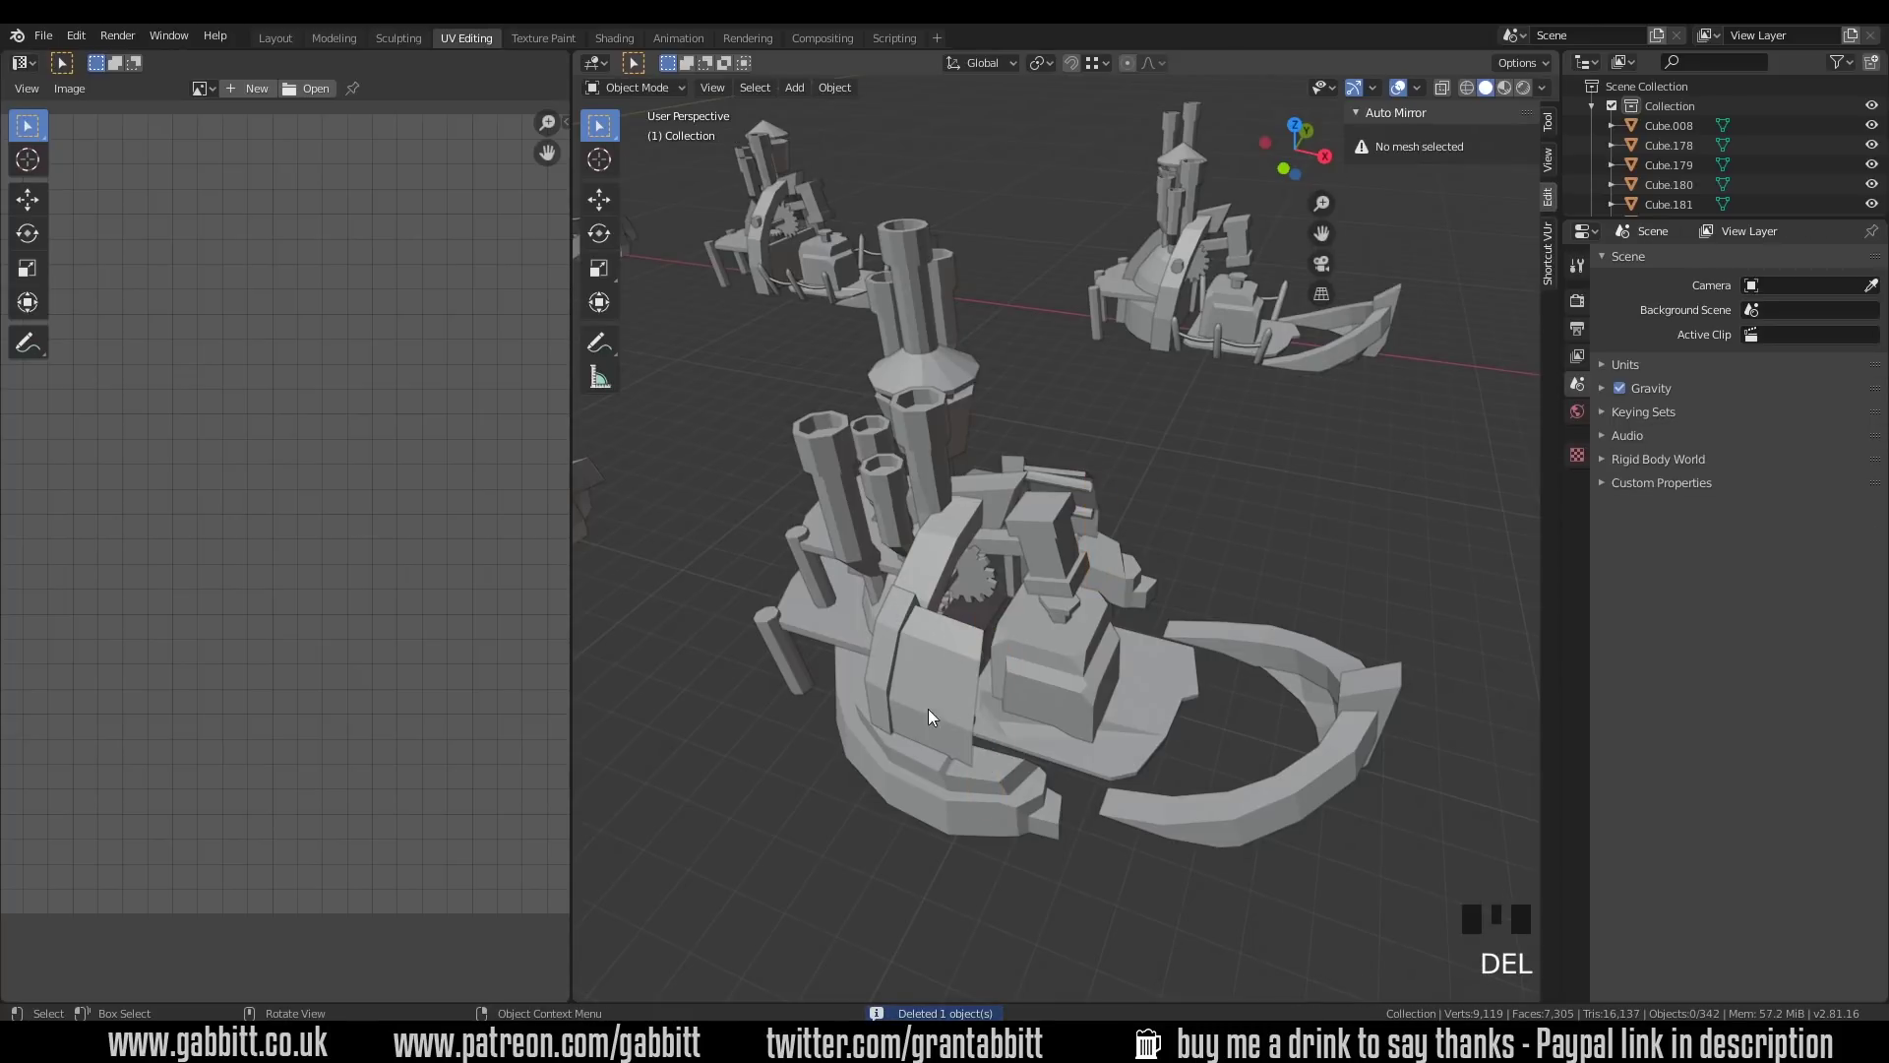
# Step: Orbit around the fleet and select every boat in the scene
pyautogui.moveTo(977, 737); pyautogui.dragTo(1164, 737)
pyautogui.press('a')
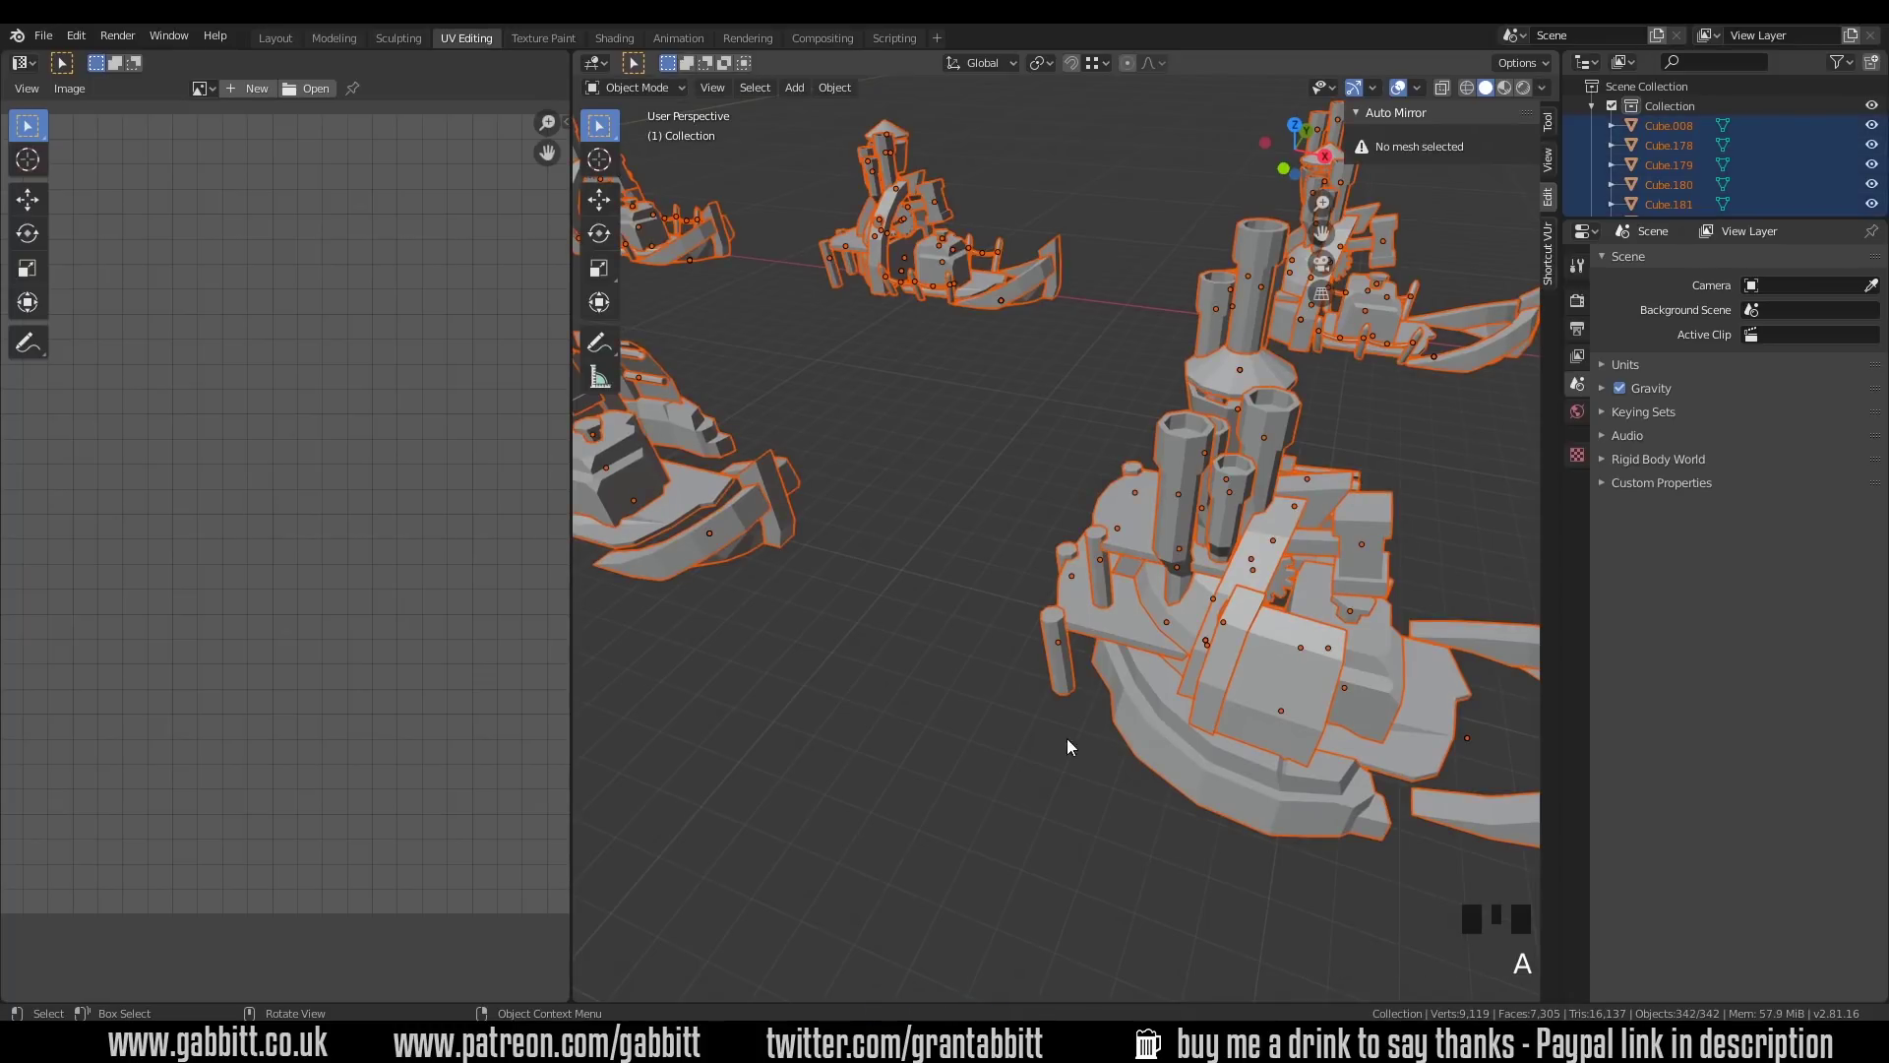
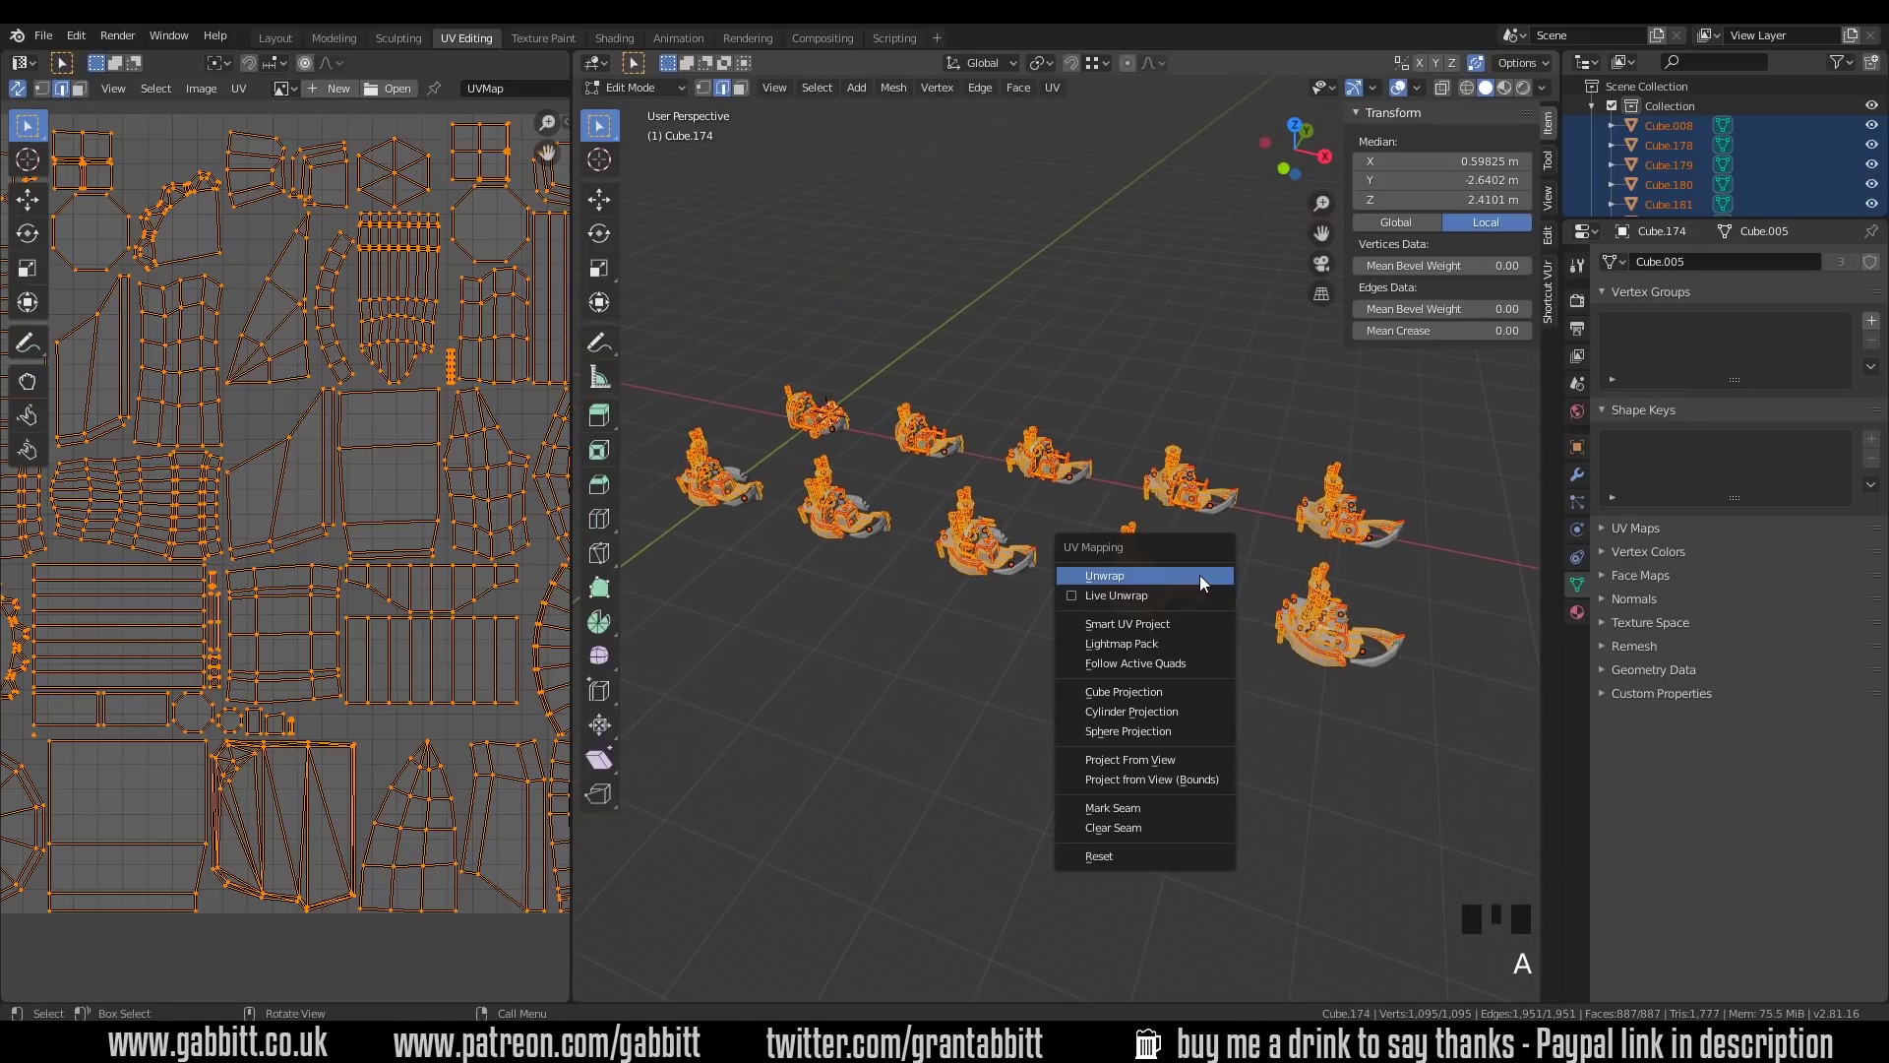
# Step: Unwrap all boats into a fresh shared UV layout, leave Edit Mode and select a cylinder part
pyautogui.press('u')
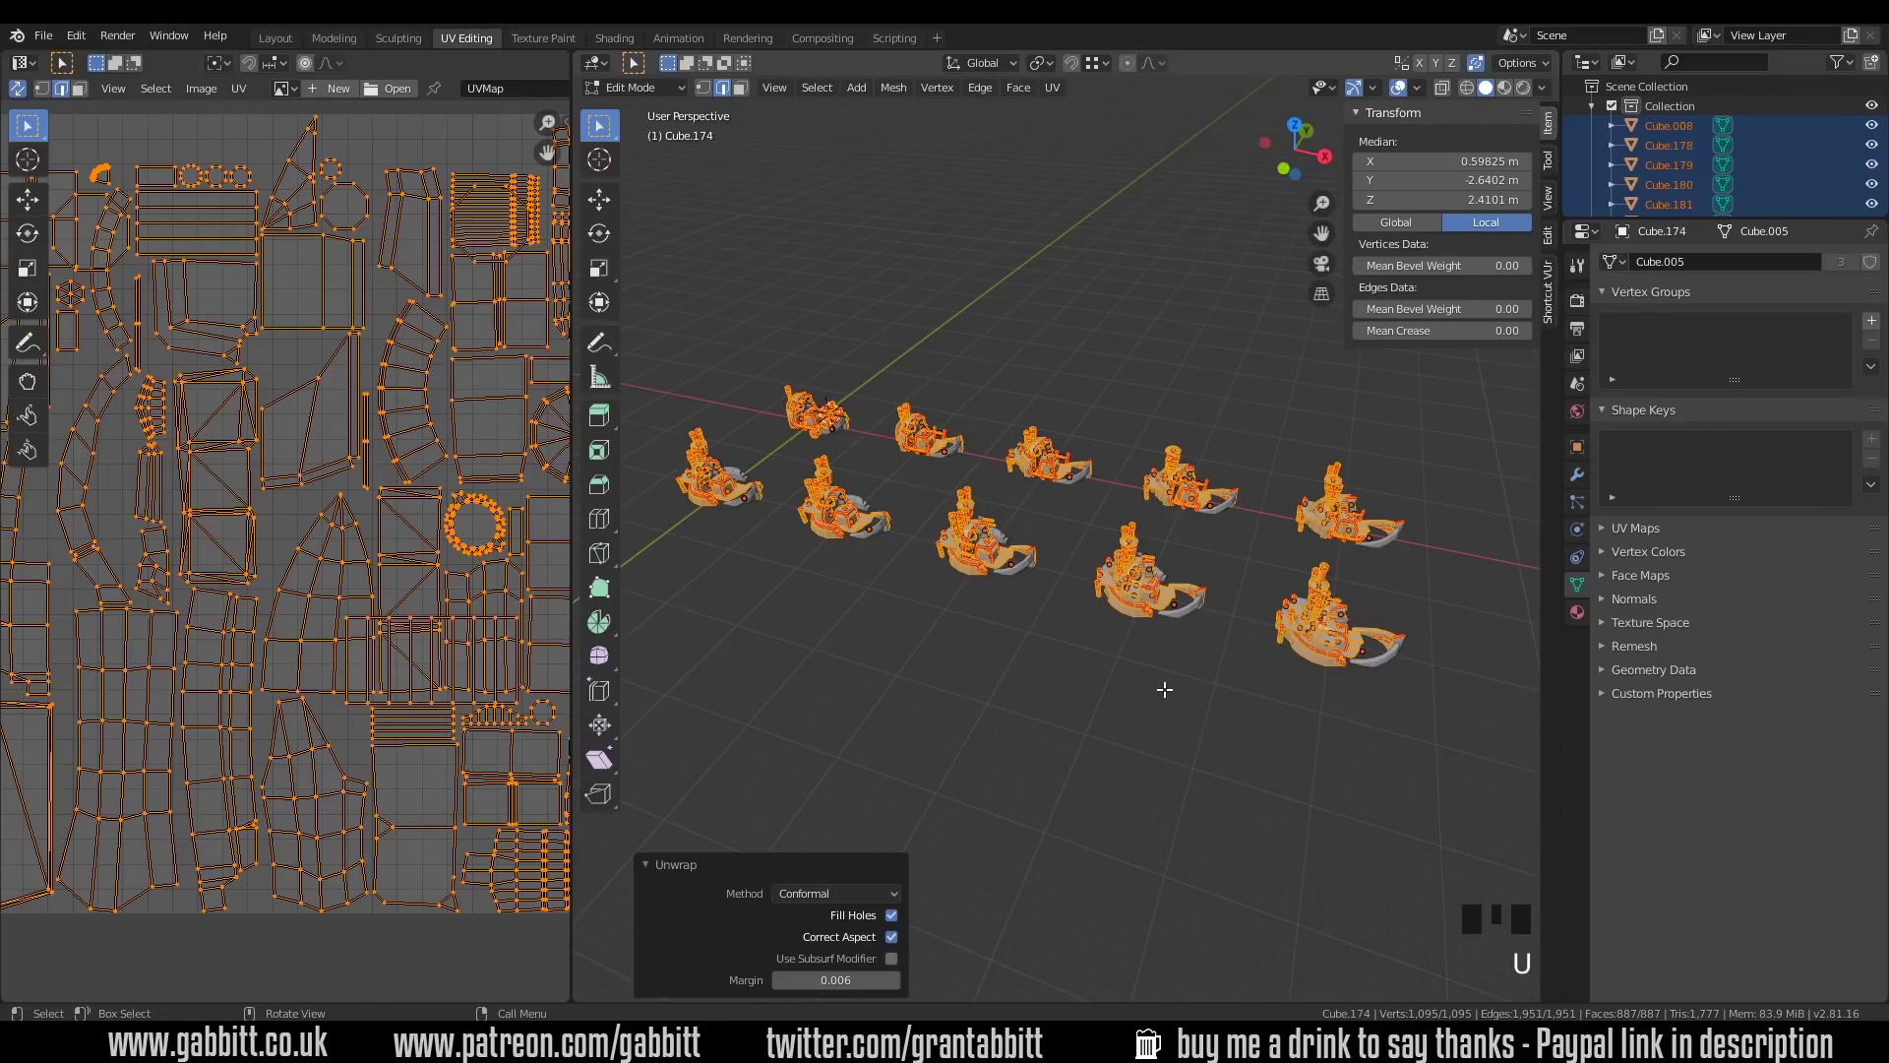
pyautogui.press('Tab')
pyautogui.click(1165, 691)
# Step: Frame the selected cylinder and orbit out to view the whole boat
pyautogui.press('KP_Decimal')
pyautogui.scroll(-3)
pyautogui.scroll(-3)
pyautogui.moveTo(1166, 650); pyautogui.dragTo(952, 606)
pyautogui.scroll(-3)
pyautogui.moveTo(1008, 540); pyautogui.dragTo(887, 460)
# Step: Shift-select the small cylinder and several parts of the near boat
pyautogui.click(887, 460)
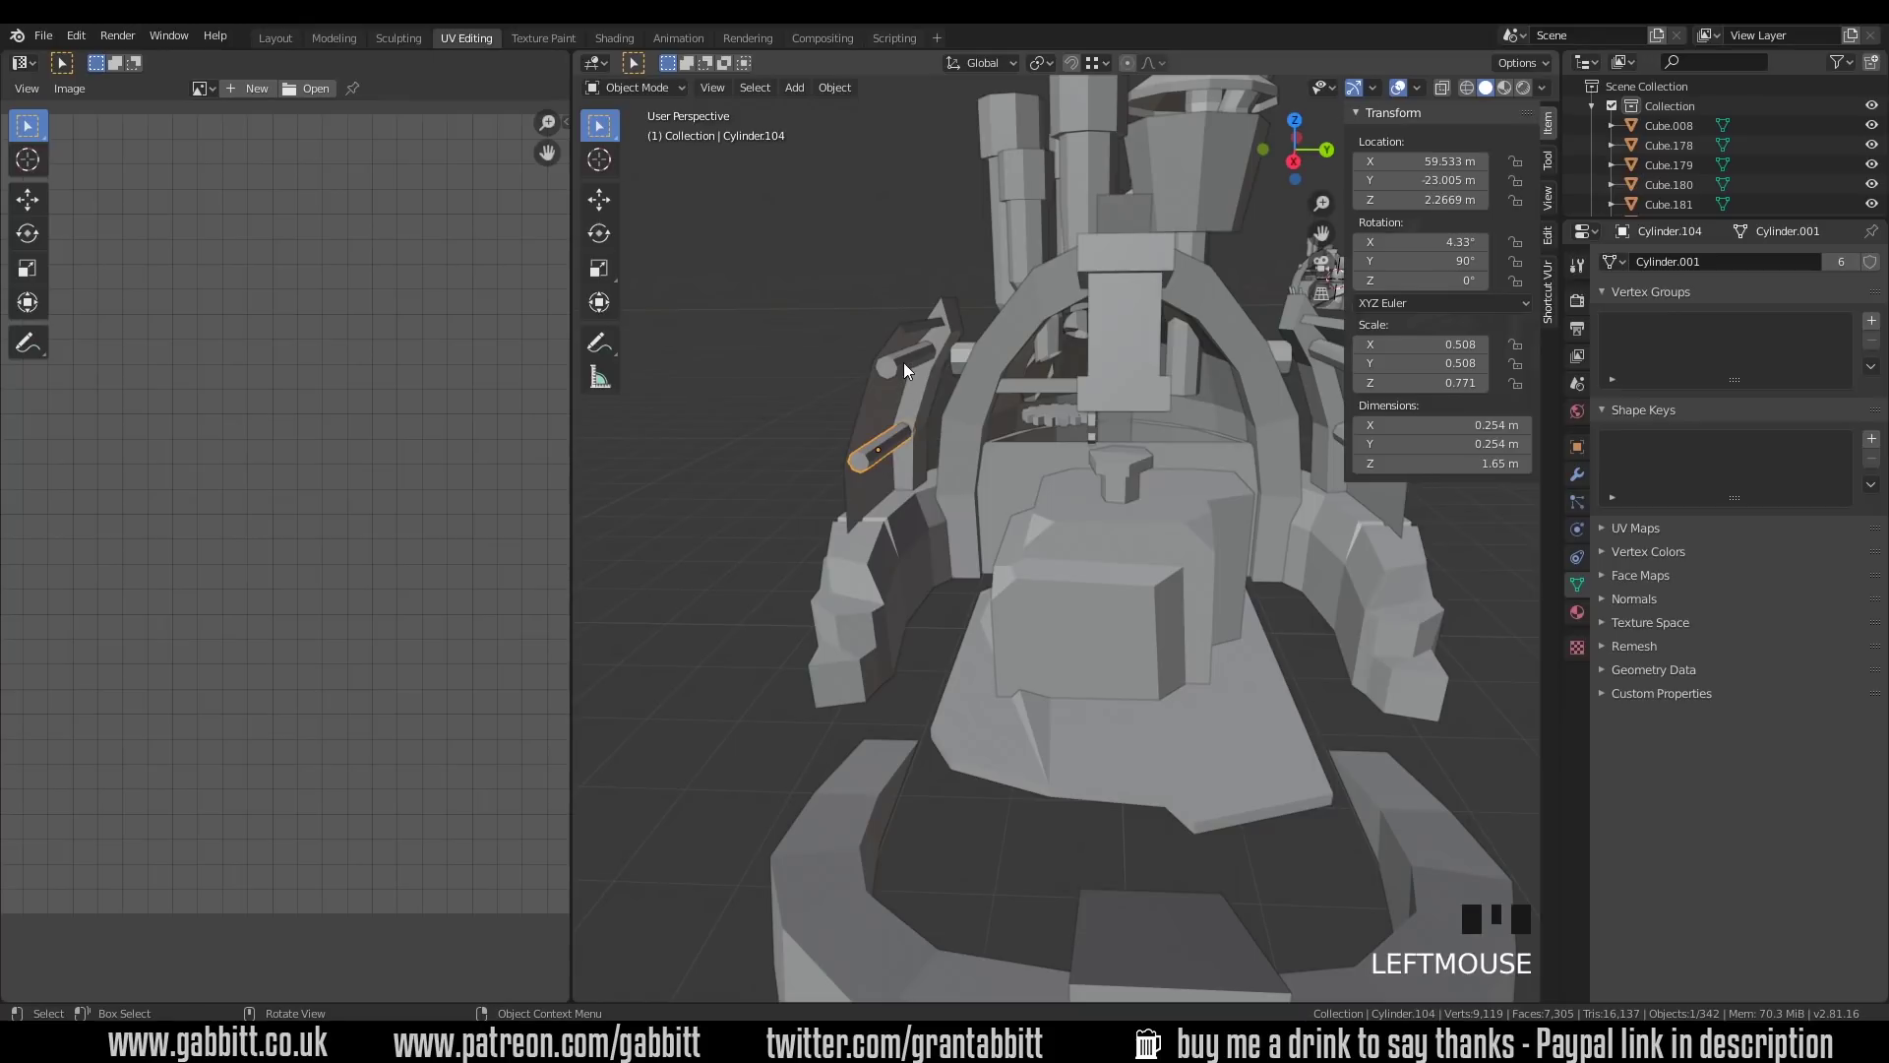
pyautogui.moveTo(1111, 517); pyautogui.dragTo(932, 362)
pyautogui.click(933, 362)
pyautogui.moveTo(1250, 451); pyautogui.dragTo(1322, 361)
pyautogui.click(1321, 361)
pyautogui.click(1328, 425)
pyautogui.scroll(-3)
pyautogui.moveTo(1155, 658); pyautogui.dragTo(775, 680)
pyautogui.doubleClick(775, 680)
# Step: Add the remaining boats across the fleet to the selection
pyautogui.middleClick(1138, 698)
pyautogui.click(1375, 580)
pyautogui.click(1334, 665)
pyautogui.scroll(-3)
pyautogui.middleClick(1273, 657)
pyautogui.scroll(3)
pyautogui.click(860, 471)
pyautogui.click(939, 473)
pyautogui.click(1101, 425)
# Step: Select everything and enter Edit Mode on the boats to bring up their shared packed UV layout
pyautogui.press('h')
pyautogui.press('a')
pyautogui.press('Tab')
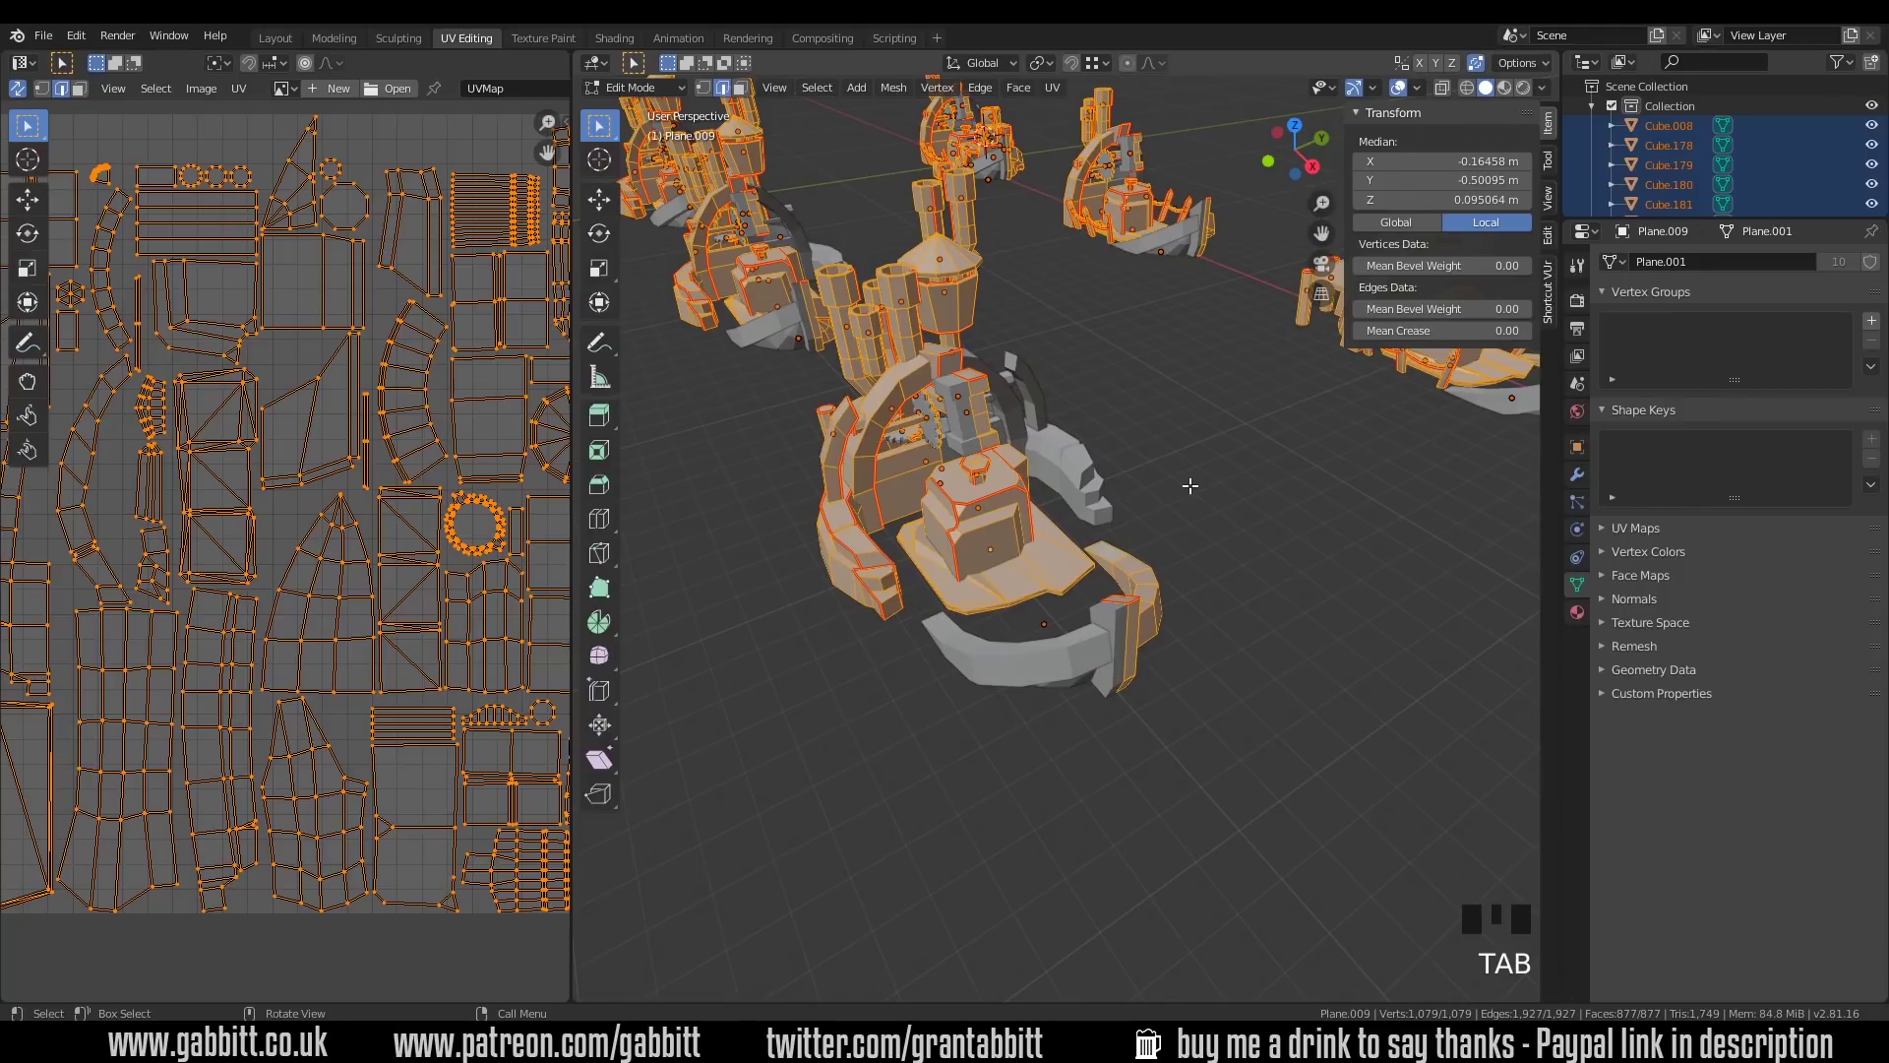
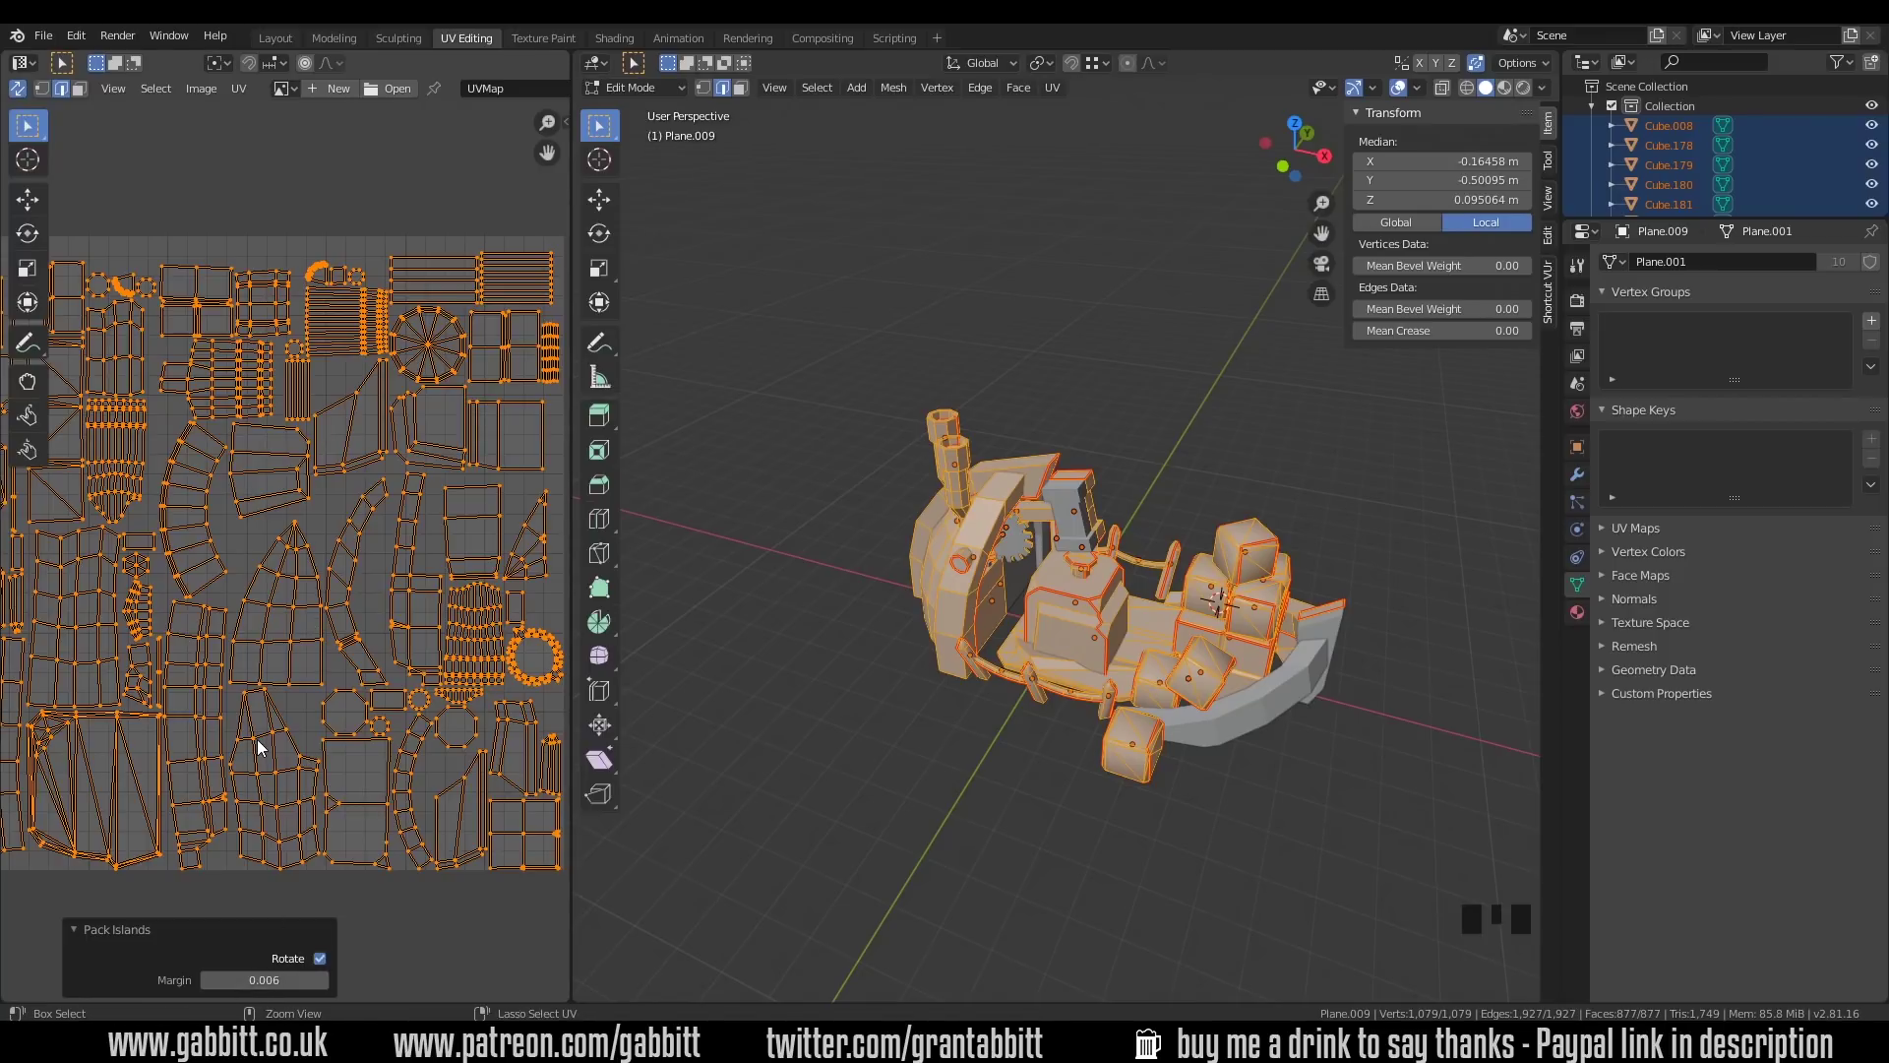
# Step: Switch the viewport to Material Preview and load the wood plank photo in the UV editor
pyautogui.click(820, 522)
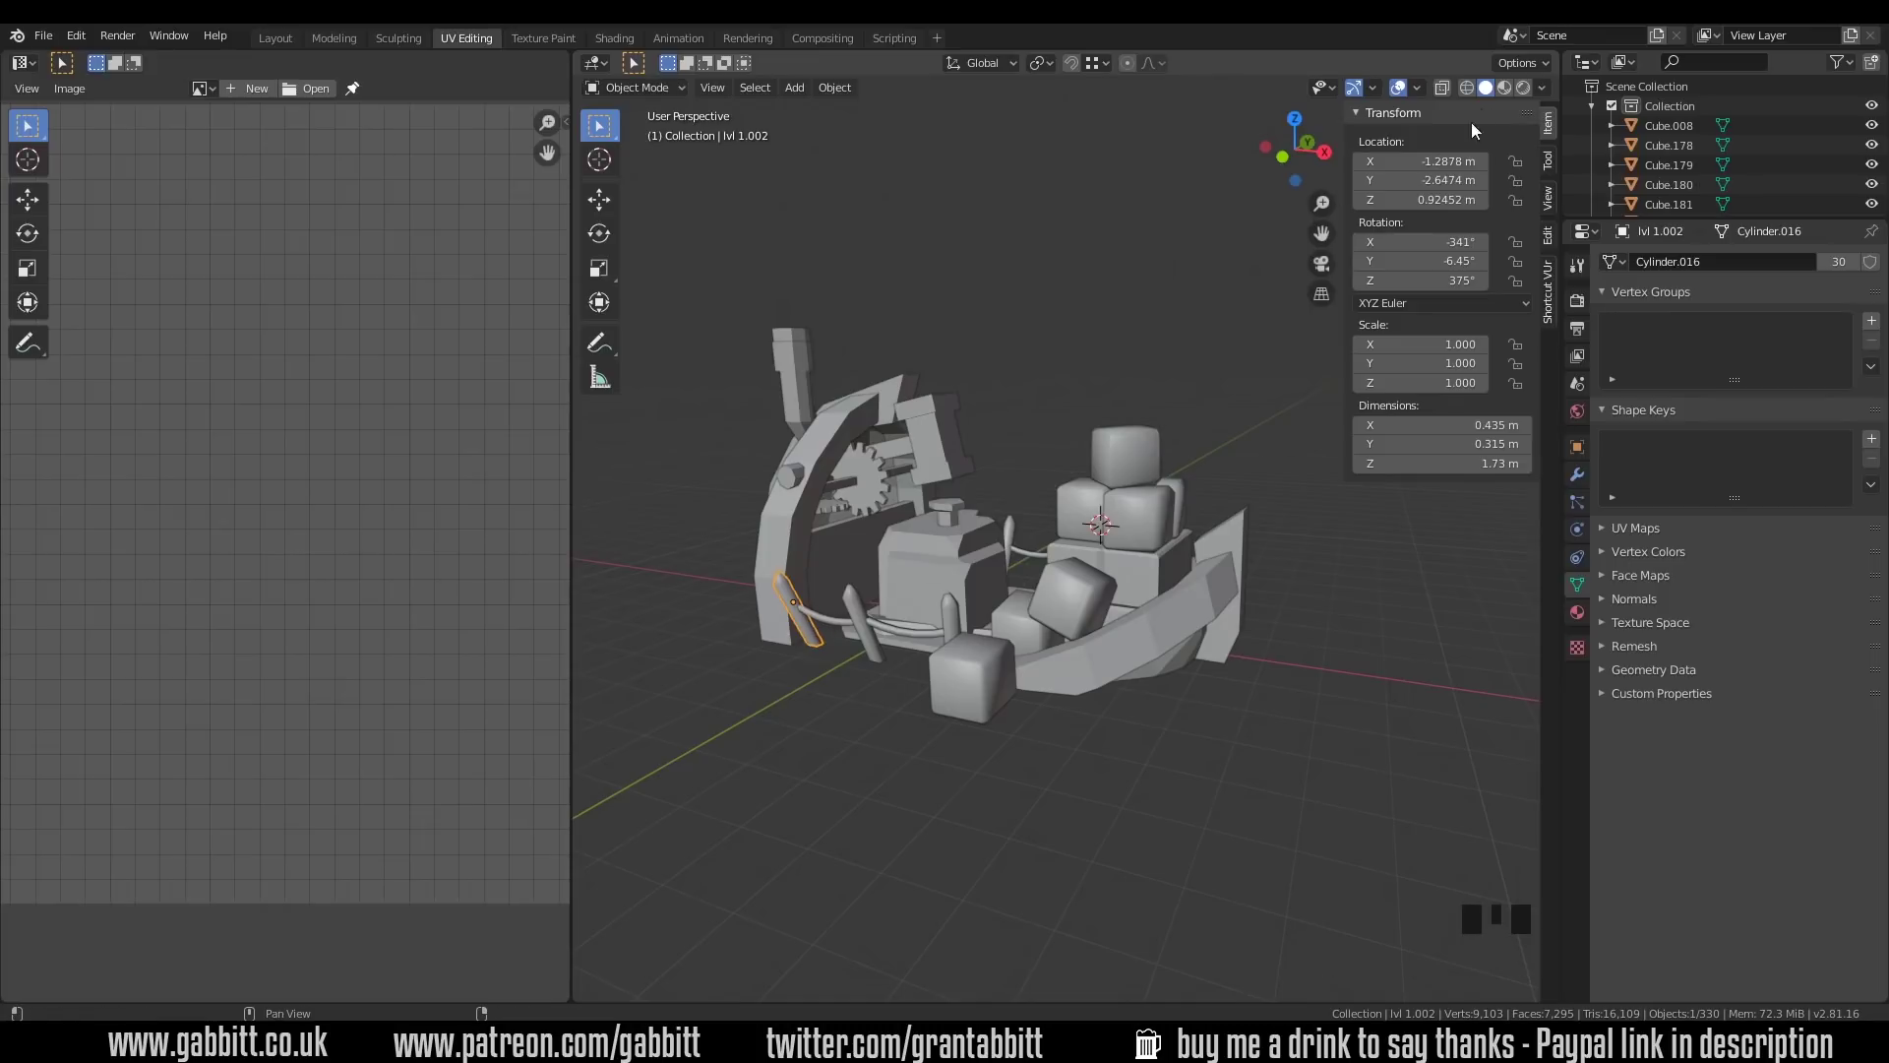
pyautogui.click(1504, 94)
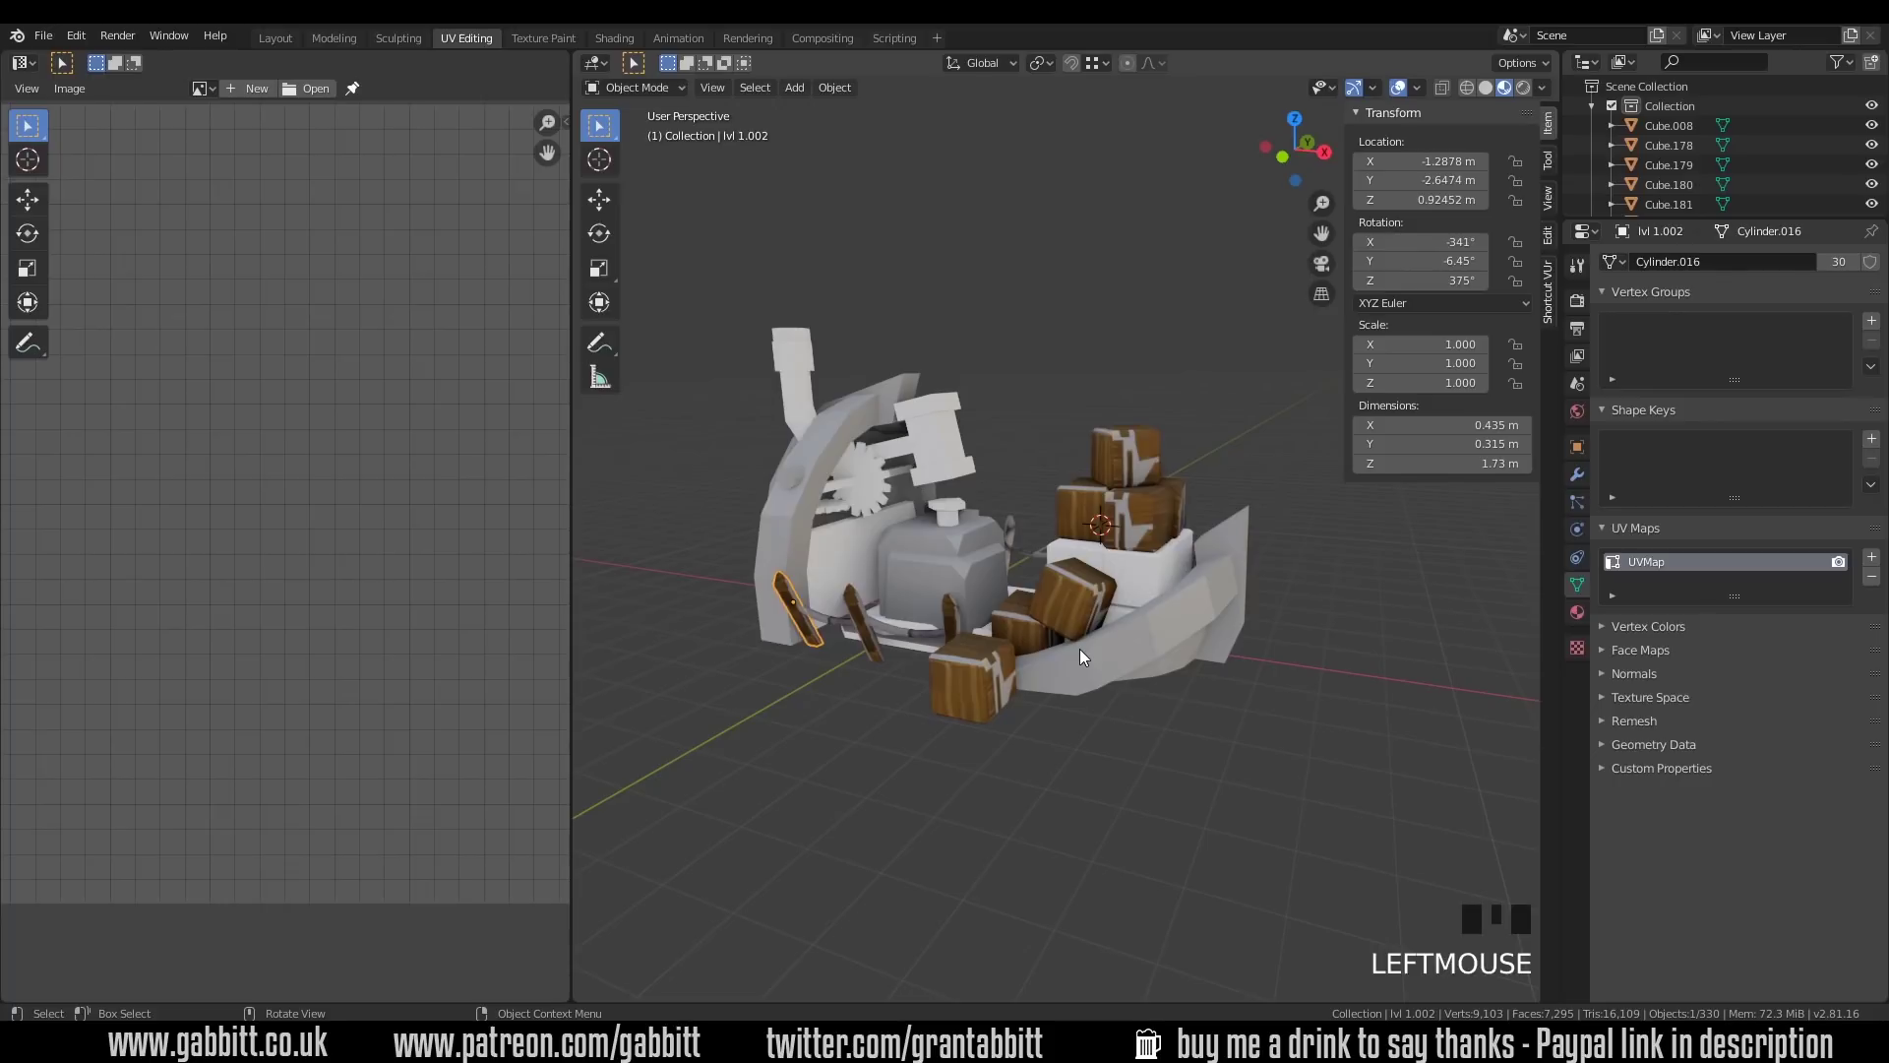
pyautogui.scroll(-3)
# Step: Move all of the hull's UV islands onto the wooden plank area of the texture
pyautogui.click(1150, 631)
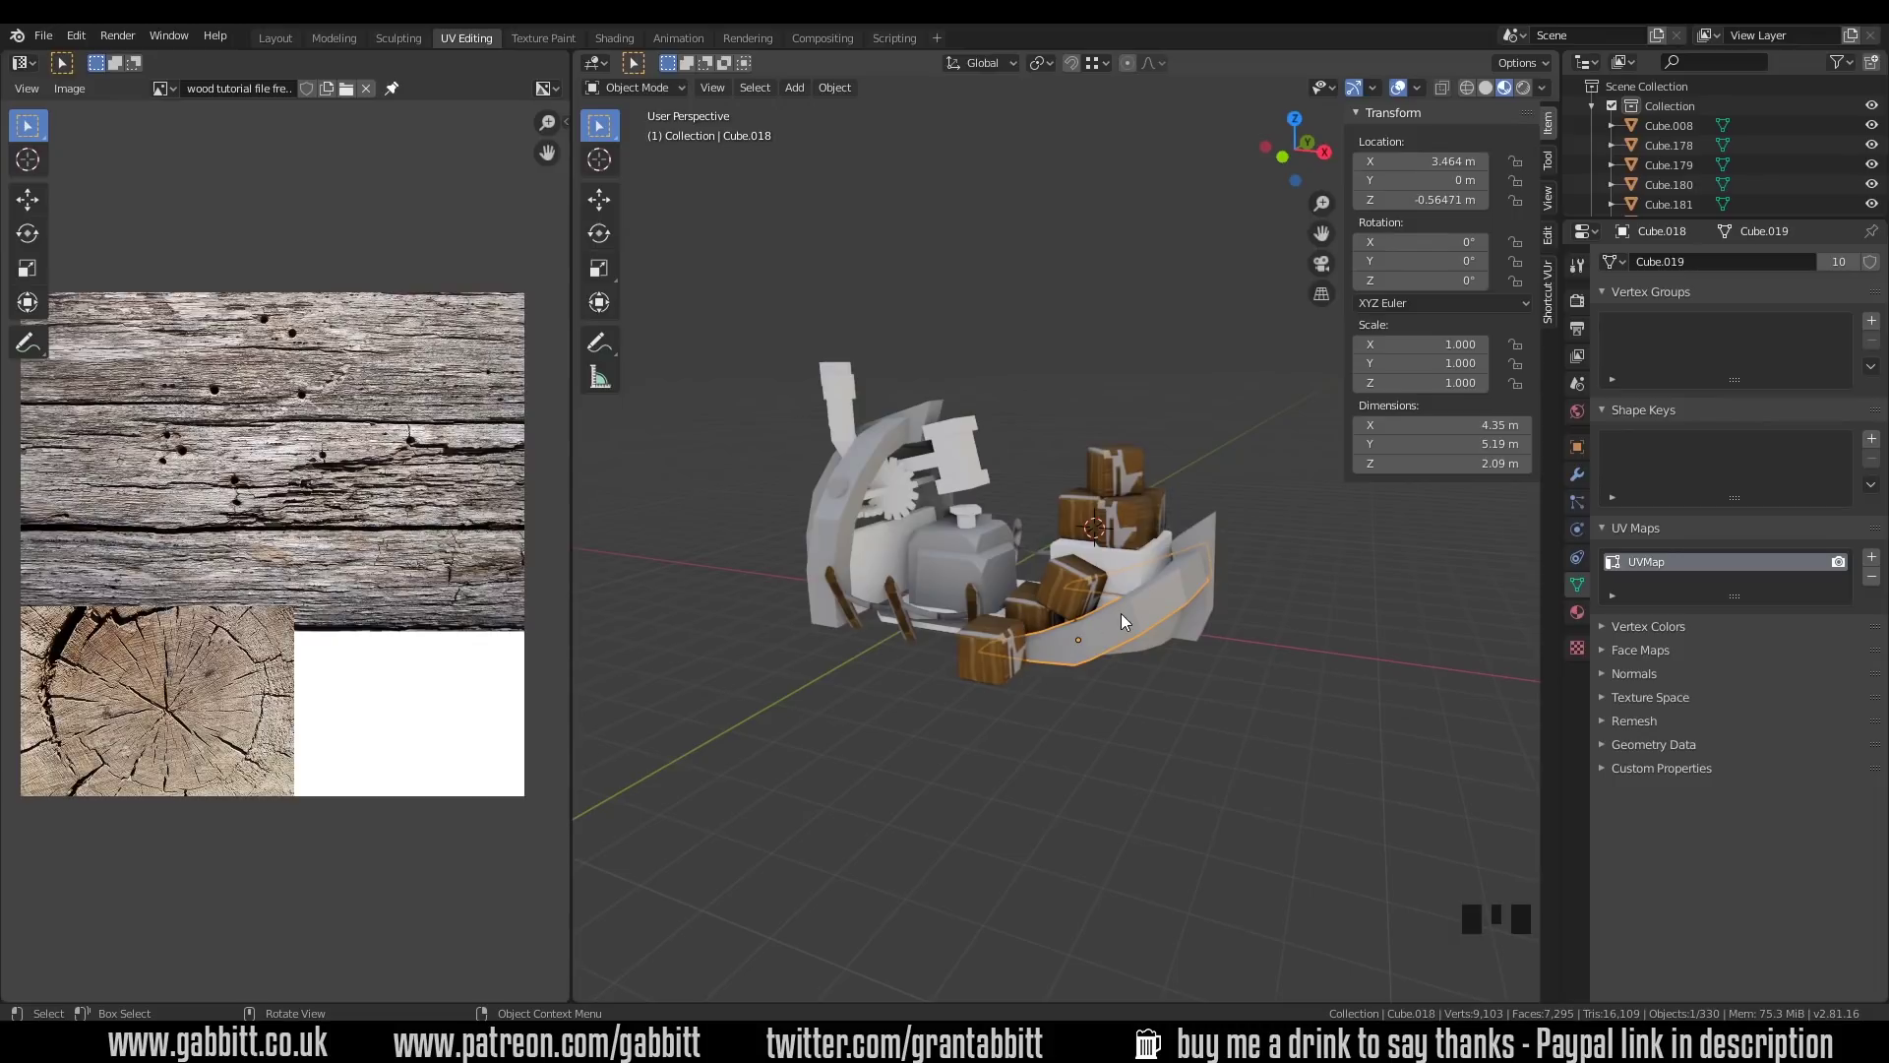
pyautogui.click(1137, 622)
pyautogui.press('Tab')
pyautogui.press('a')
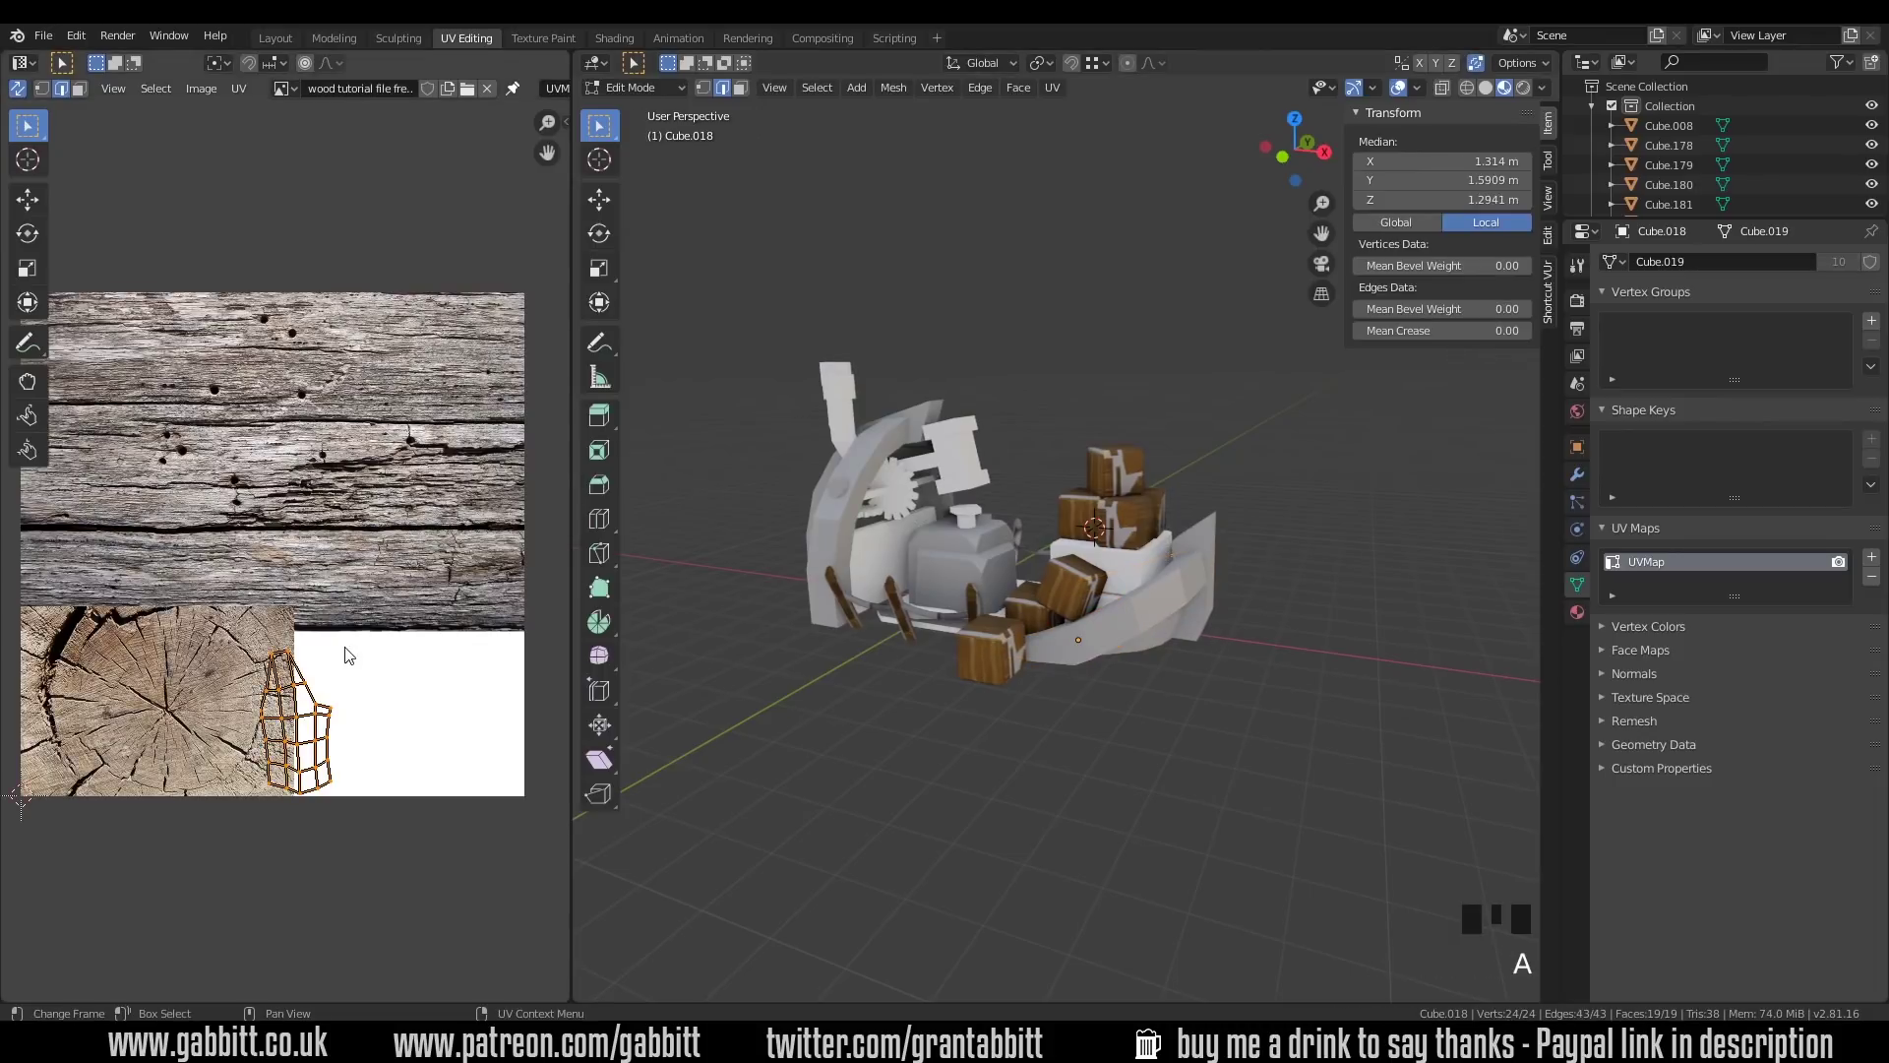
pyautogui.press('g')
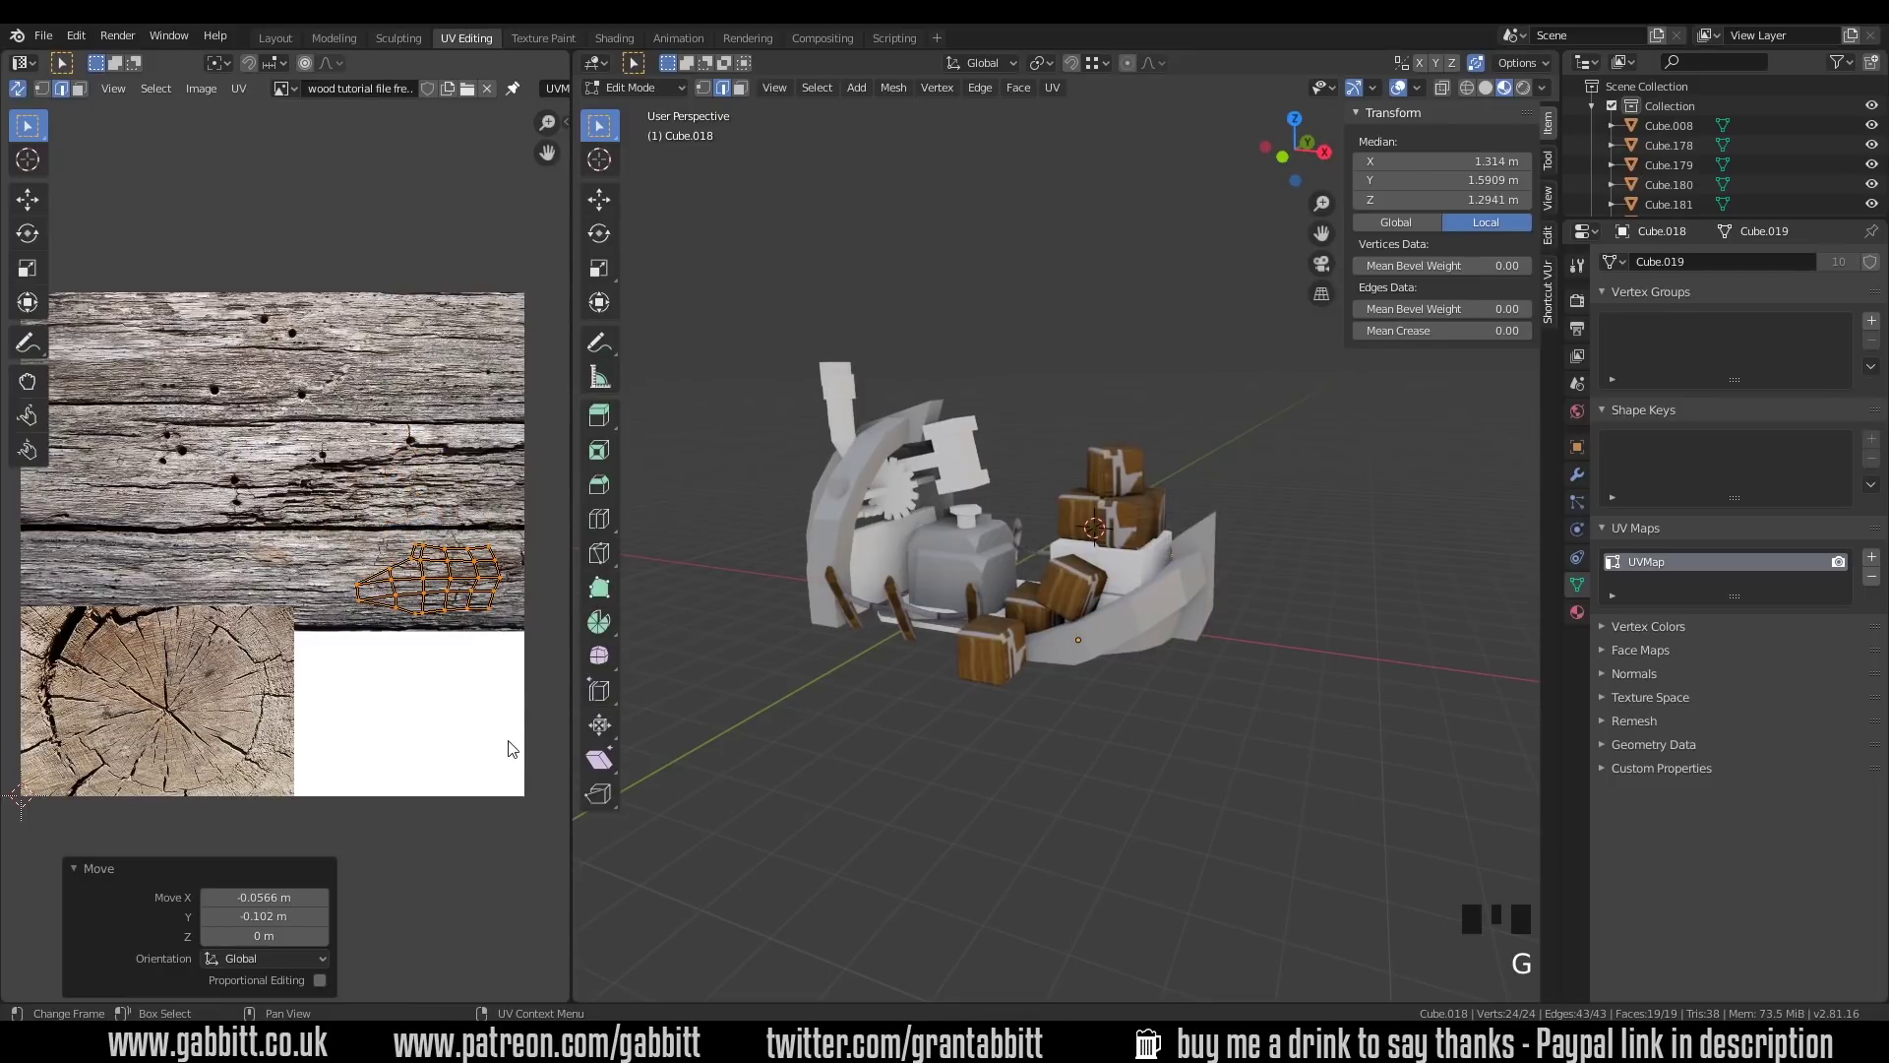
pyautogui.press('Tab')
# Step: Select all of the engine block's faces ready to place its islands on the planks
pyautogui.click(974, 564)
pyautogui.press('Tab')
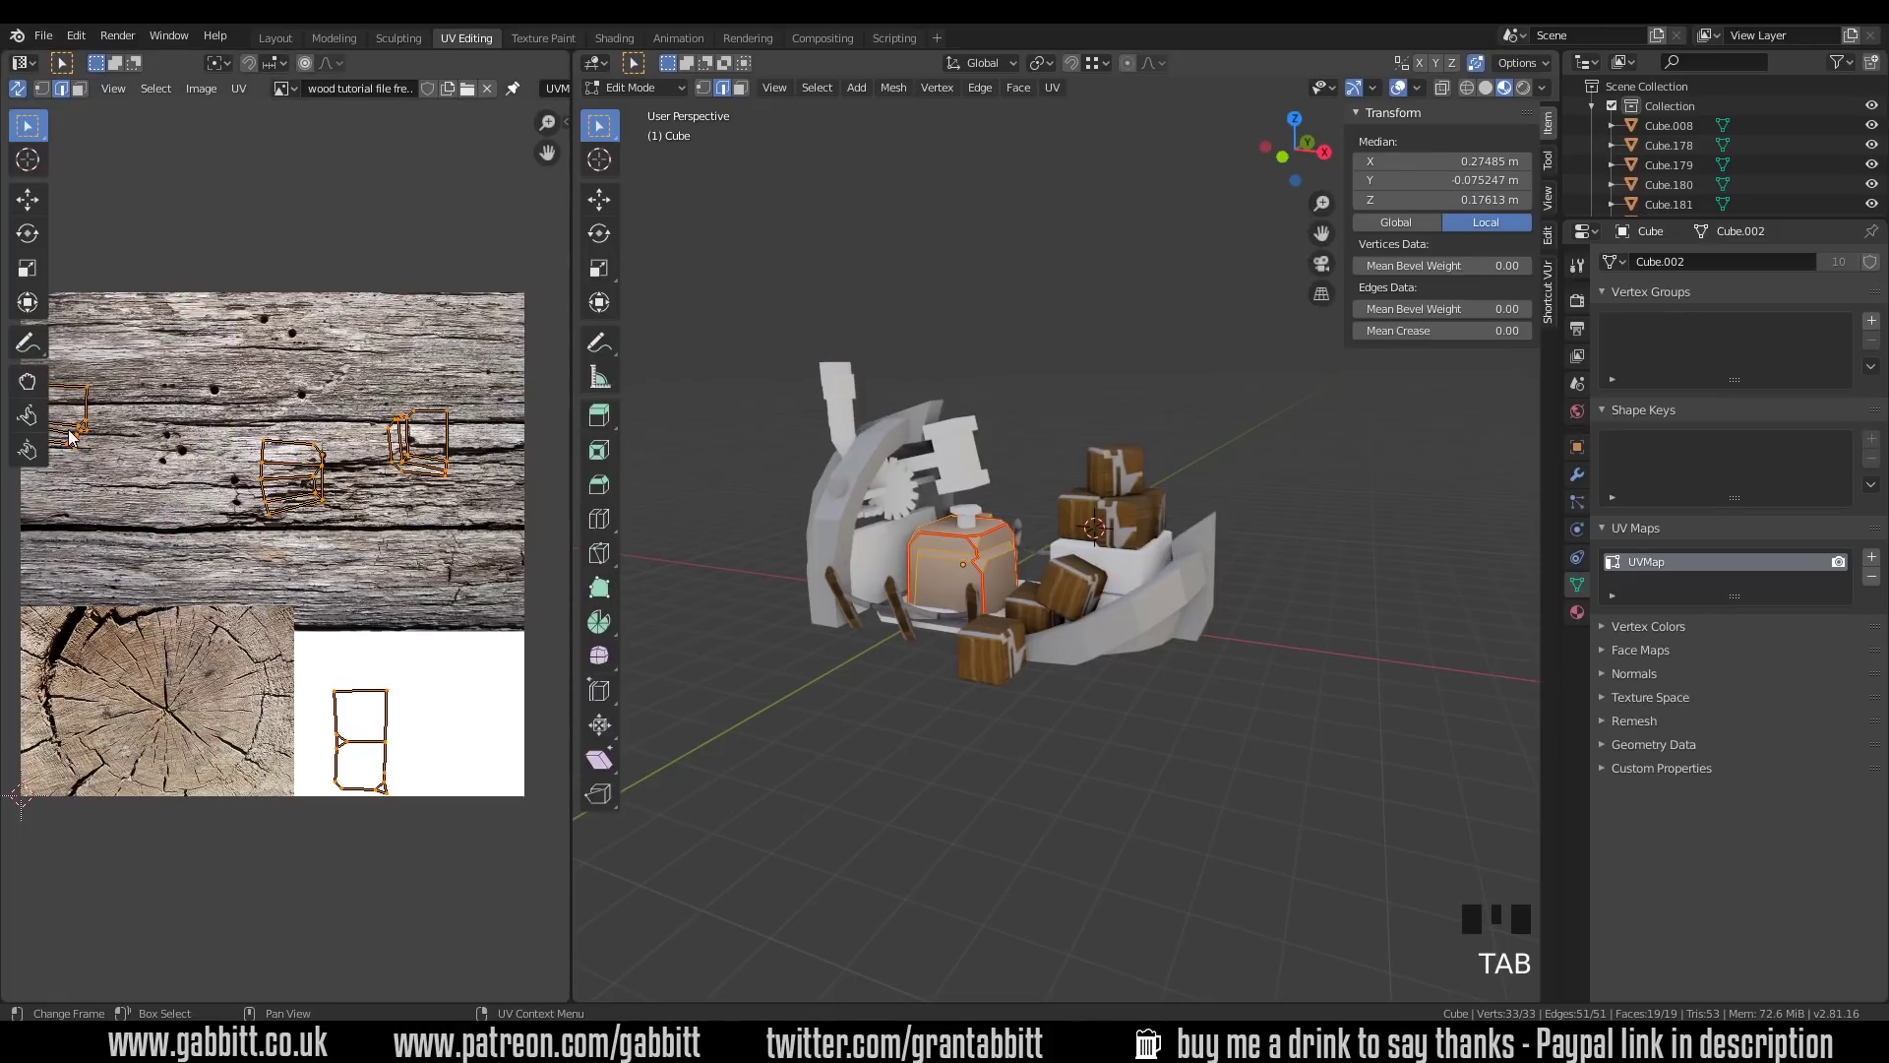
pyautogui.press('a')
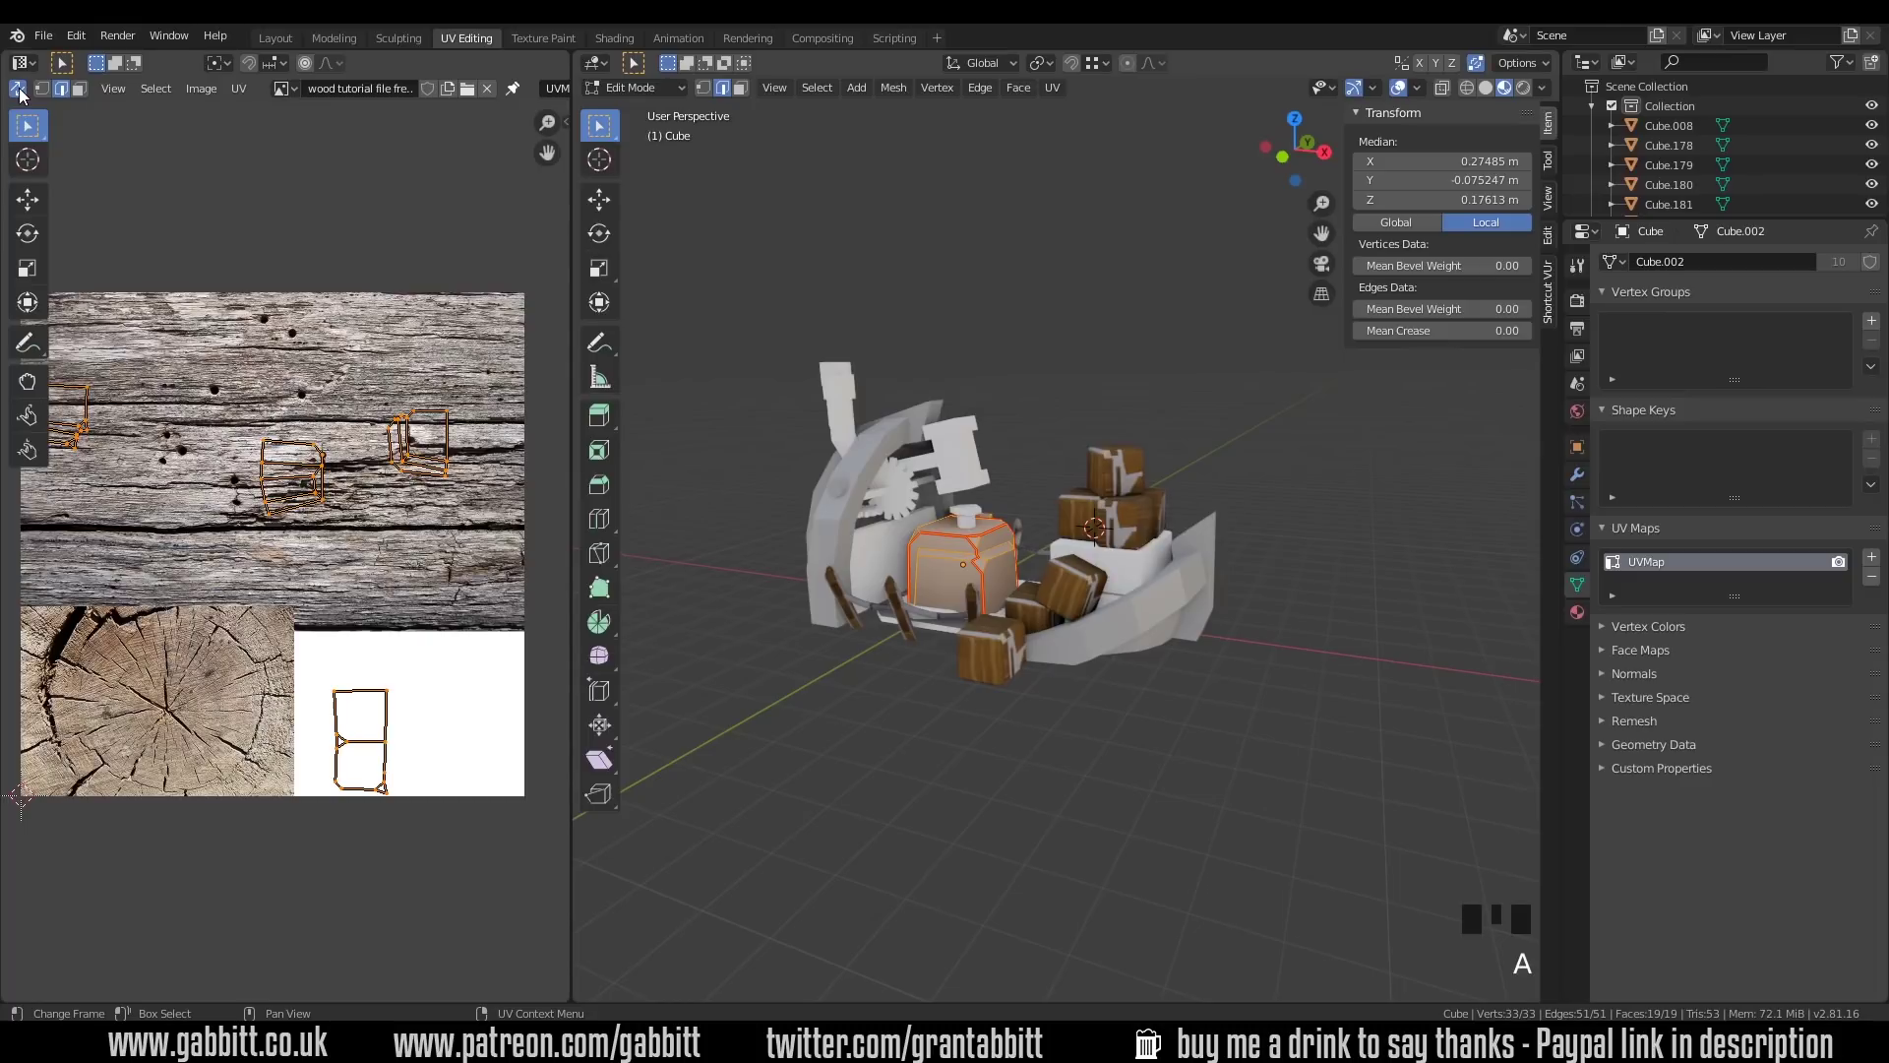
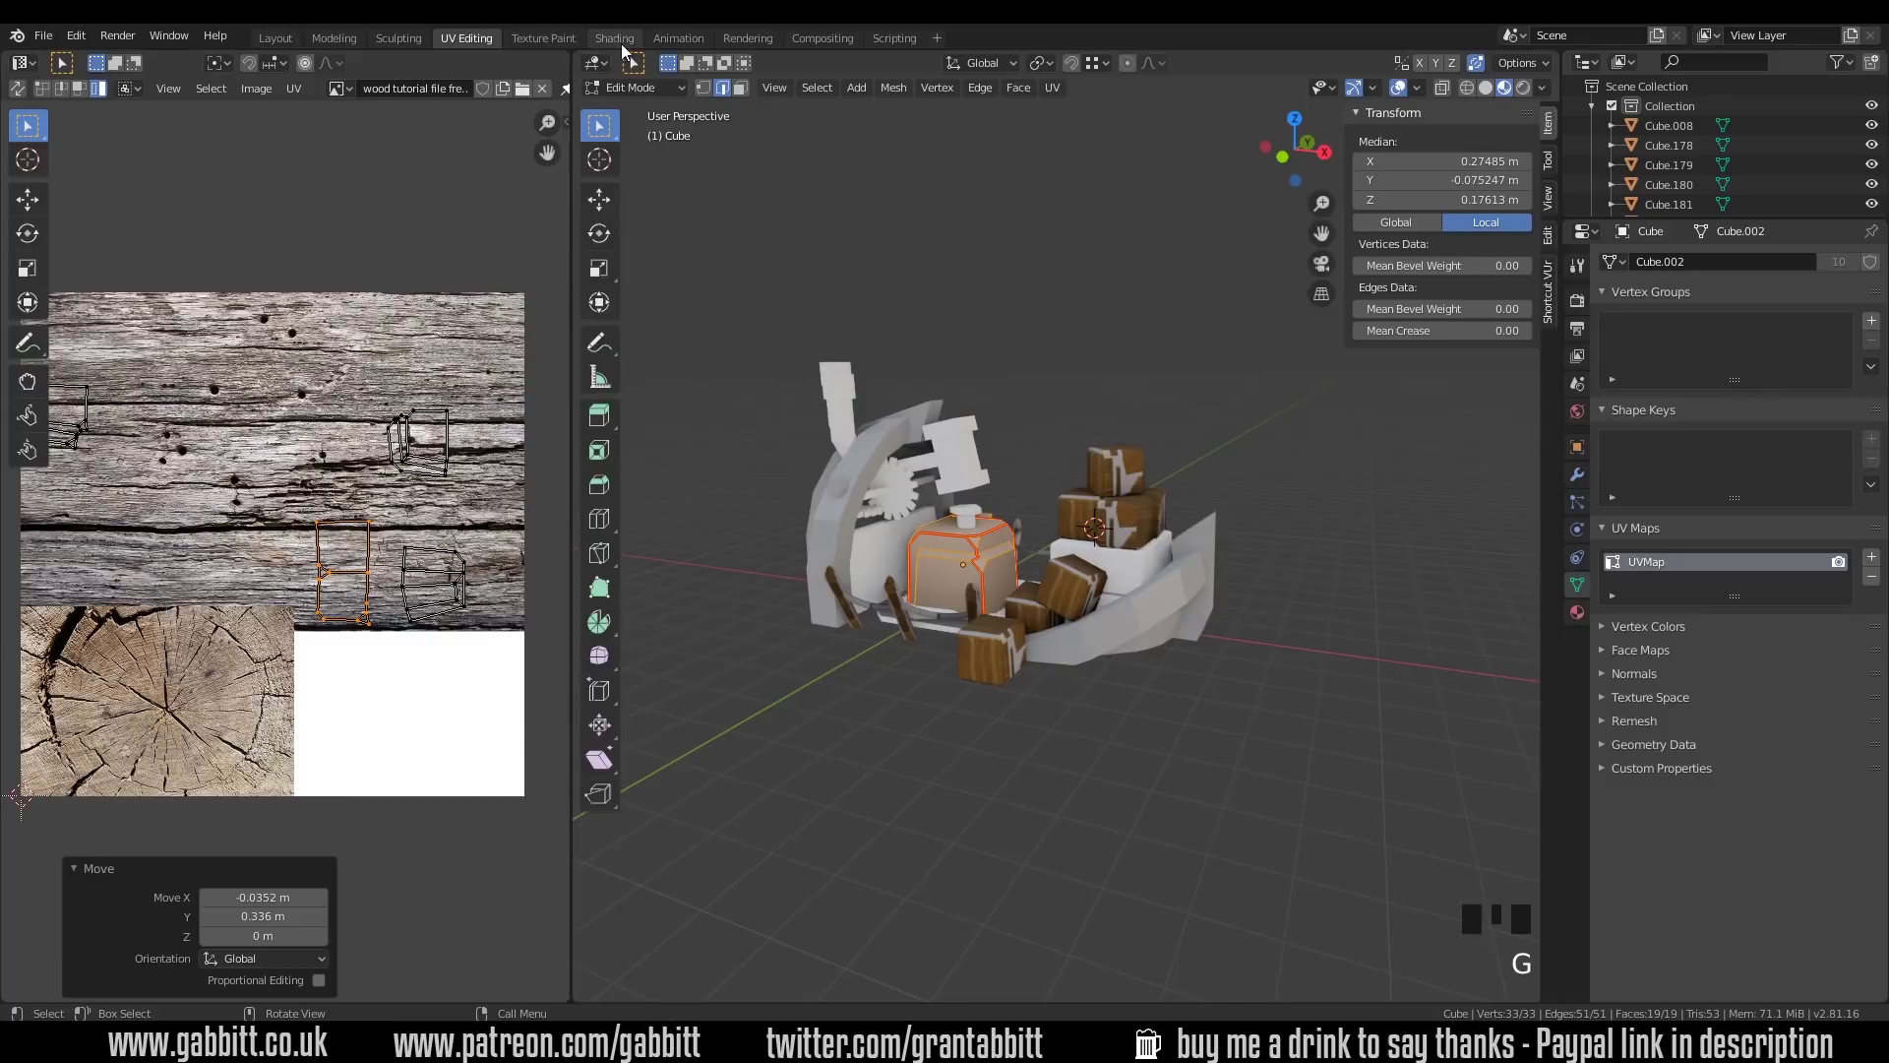
# Step: Display the wood image on the boat and move the engine block's islands across the wood
pyautogui.click(453, 549)
pyautogui.click(432, 470)
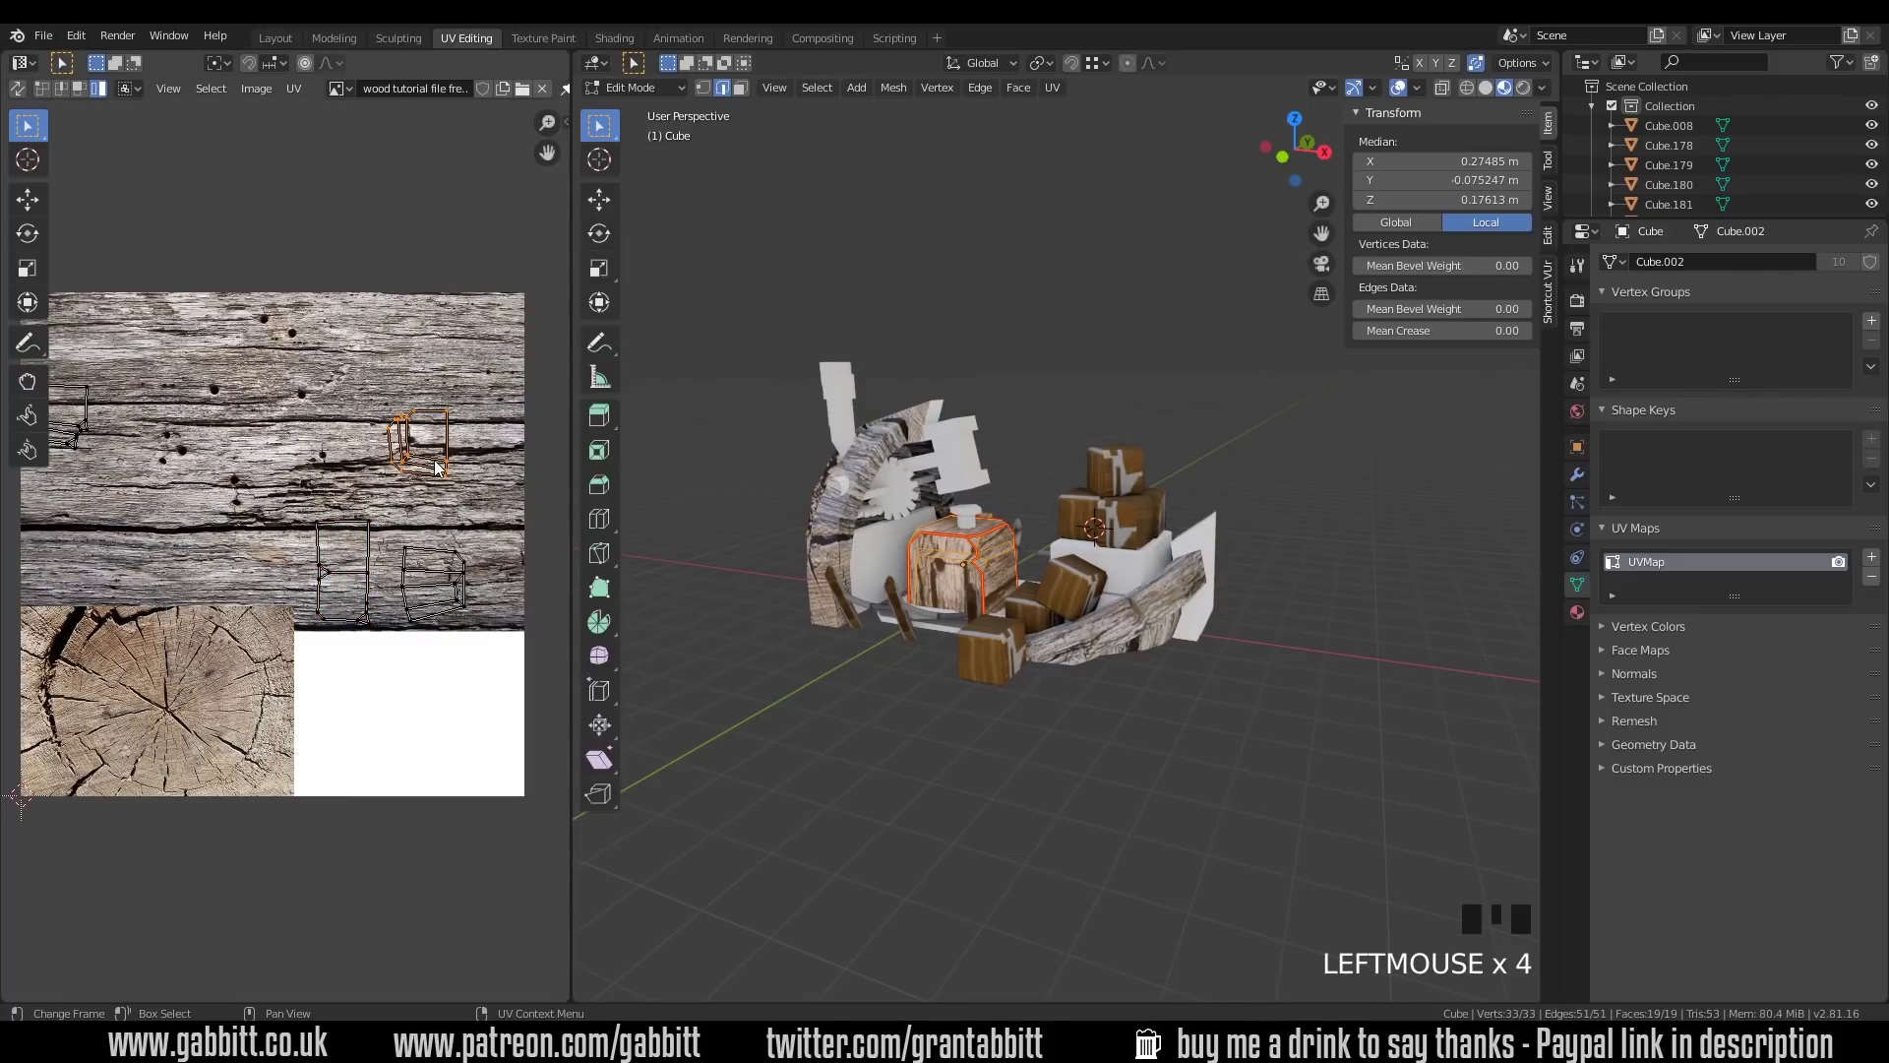
pyautogui.press('g')
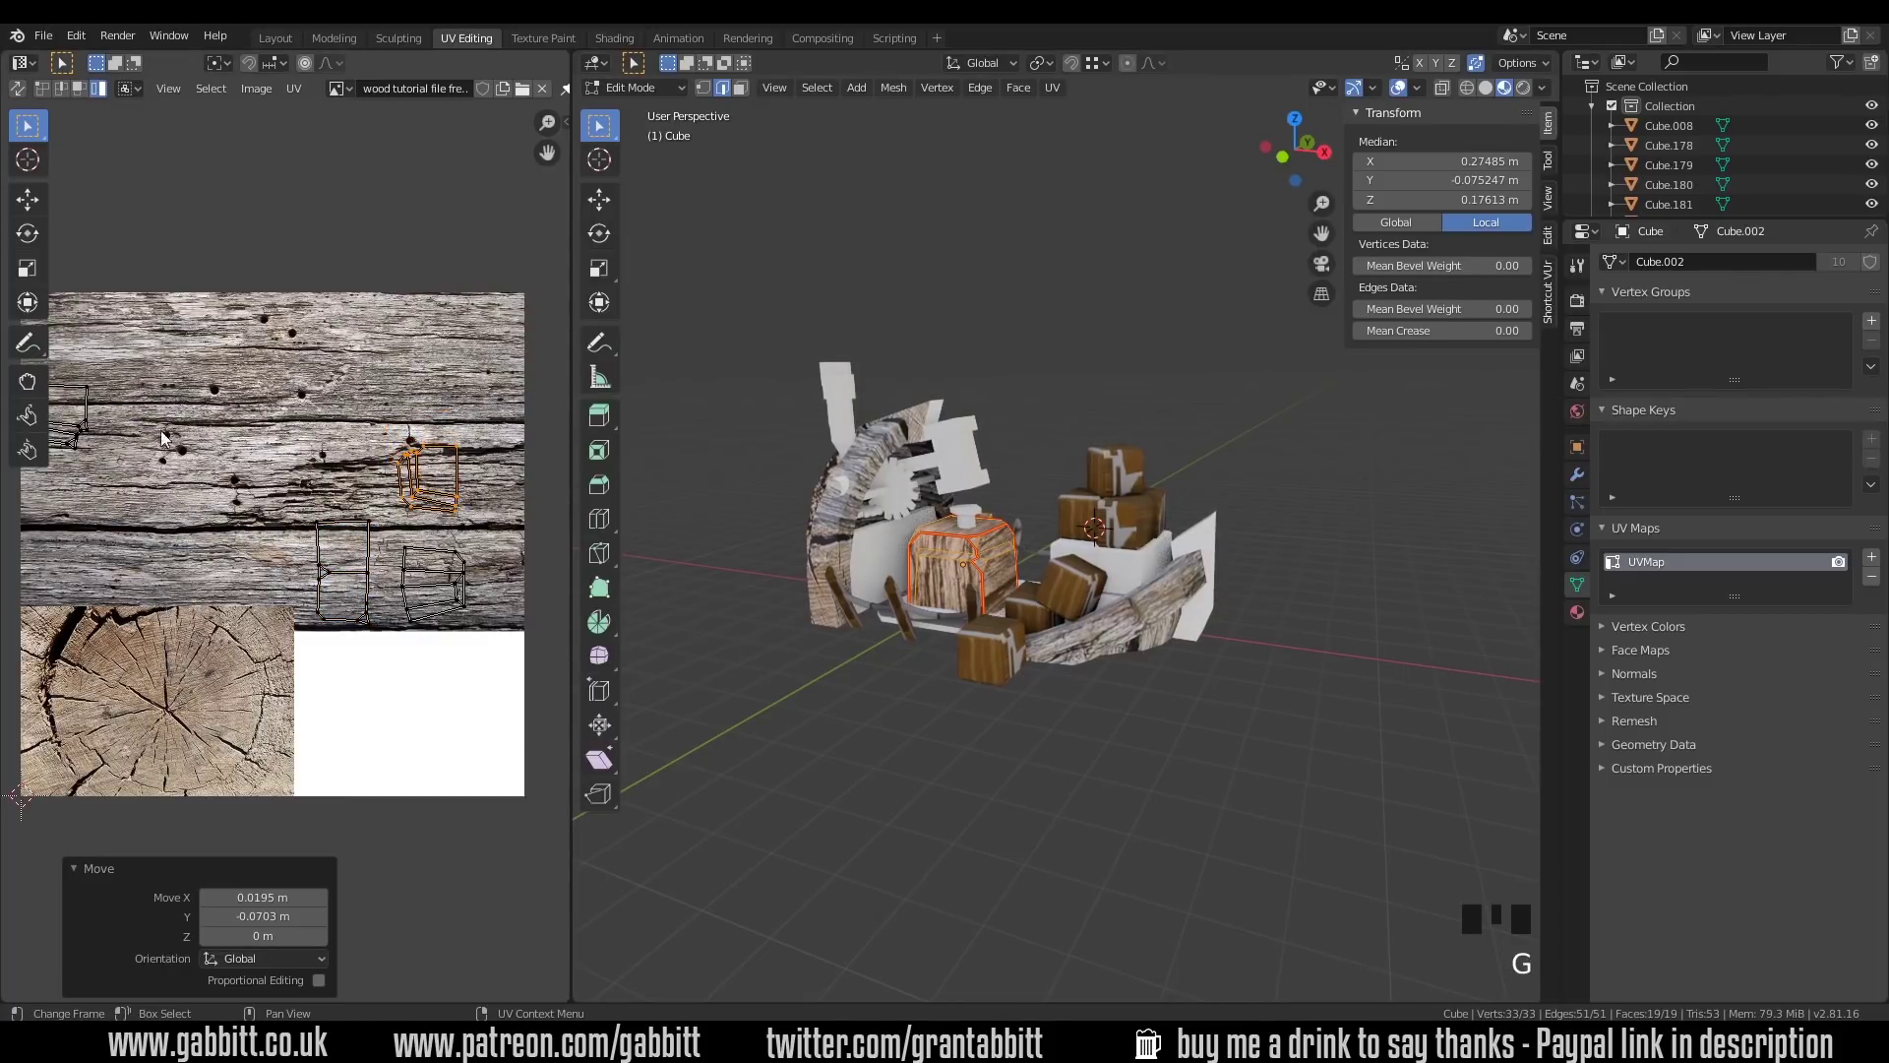
pyautogui.click(82, 436)
pyautogui.press('g')
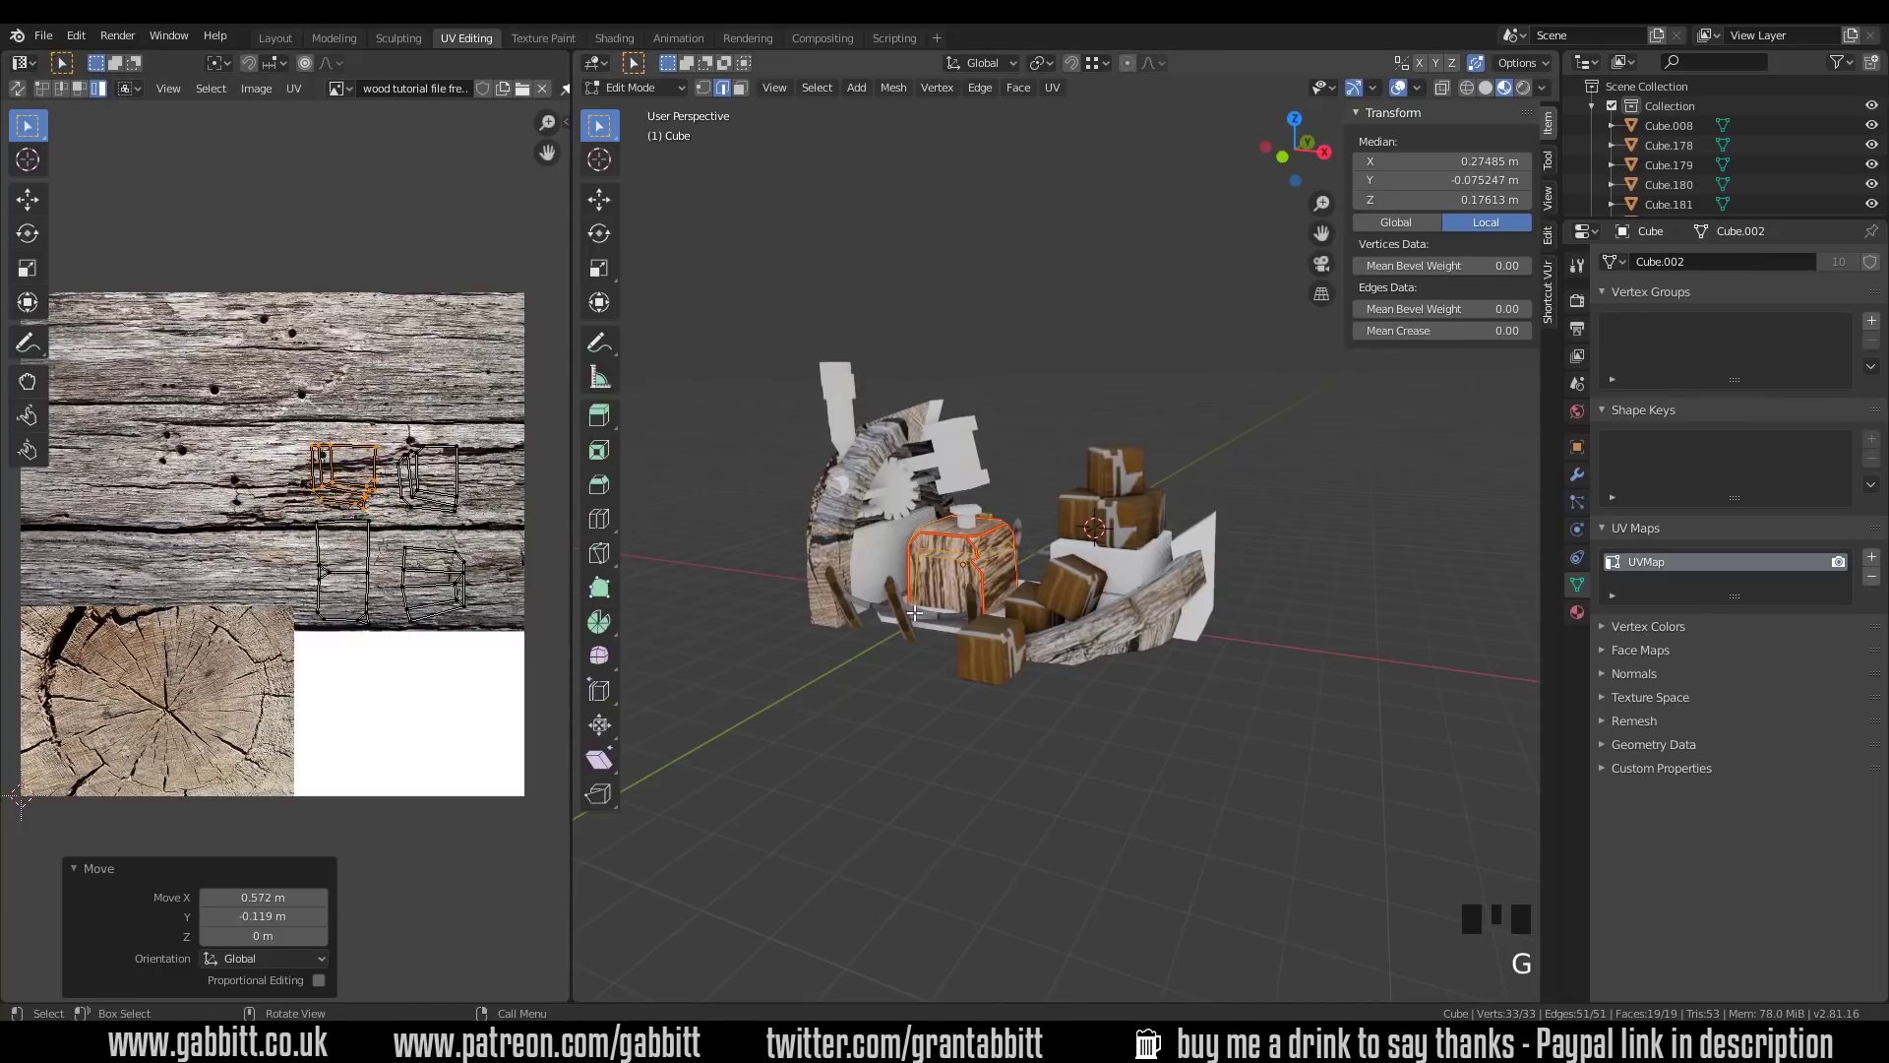
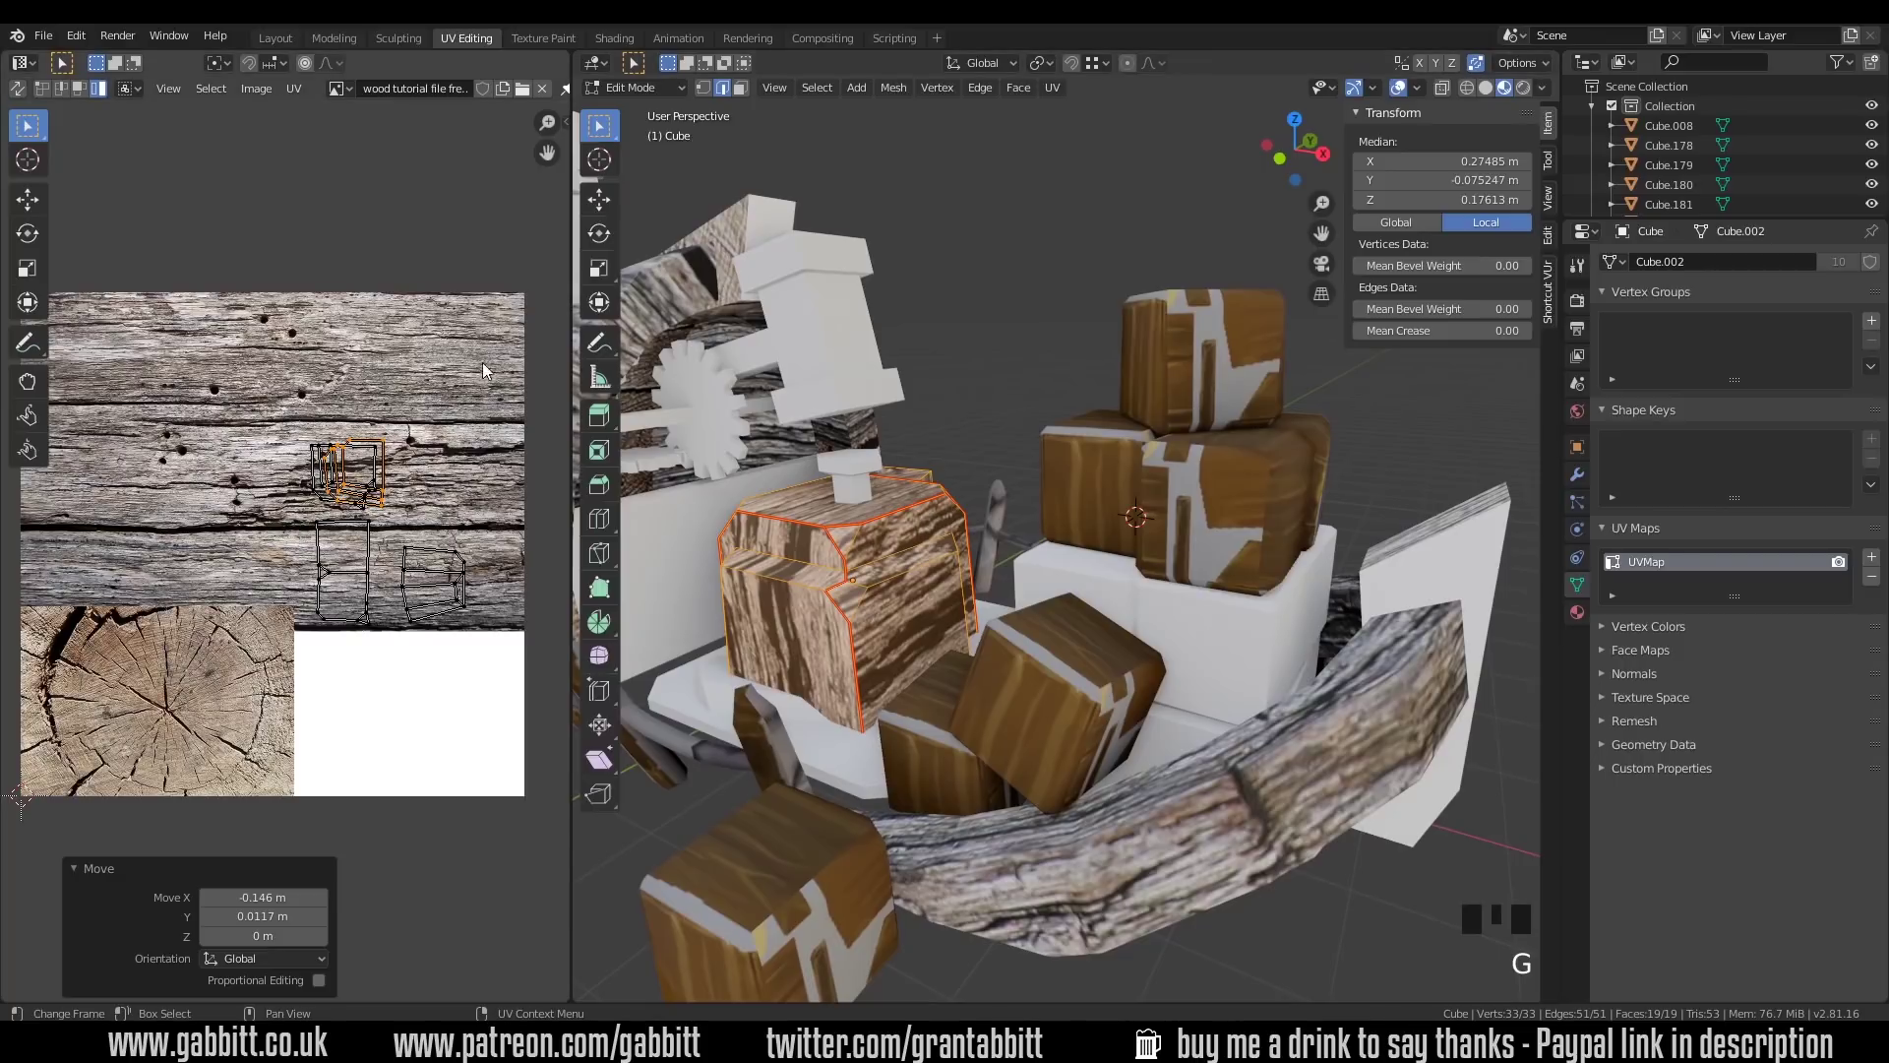
# Step: Reselect the engine block's islands and shift them onto a better patch of grain
pyautogui.click(453, 588)
pyautogui.press('g')
pyautogui.click(371, 567)
pyautogui.press('g')
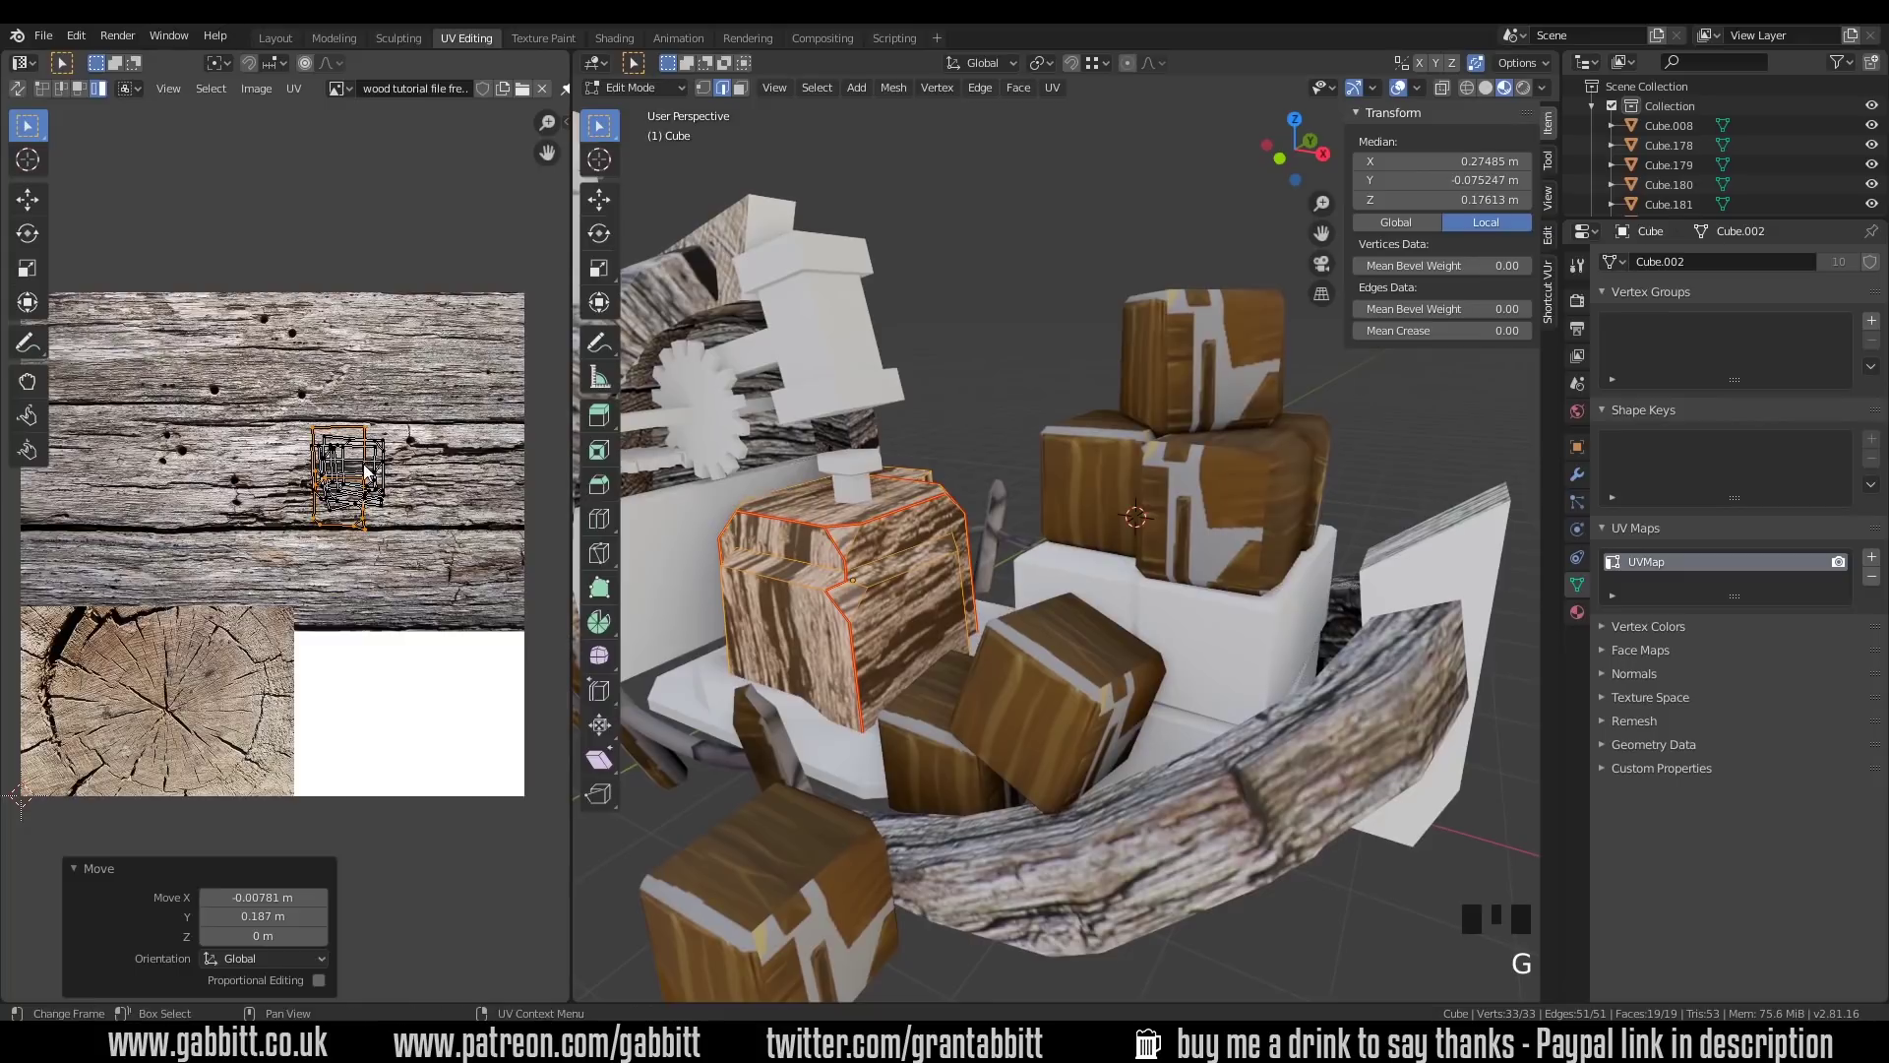